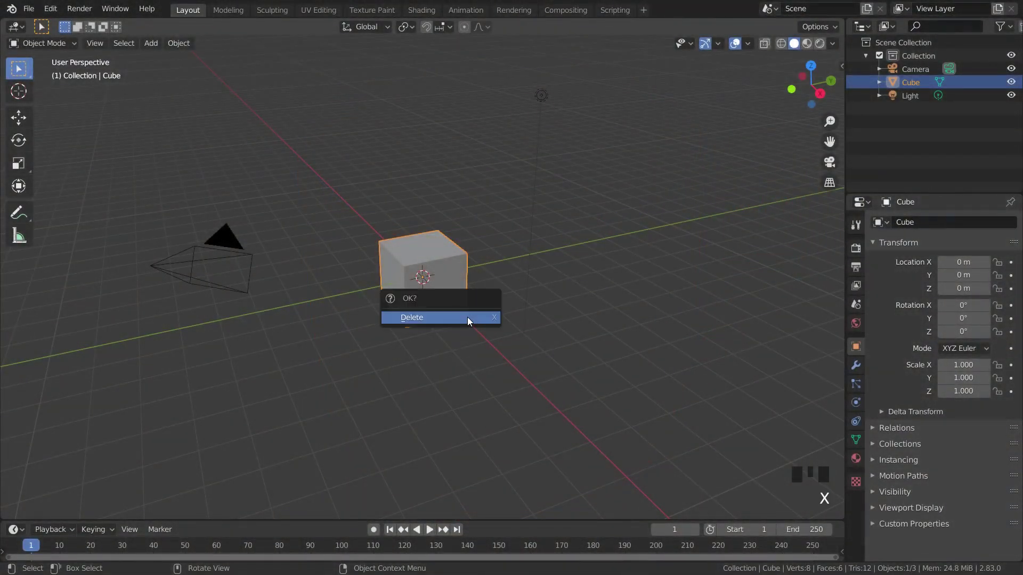
Delete the default cube, add a cylinder at the origin and start moving it vertically in front view
key(KP_1)
scroll(up, 3)
key(shift+a)
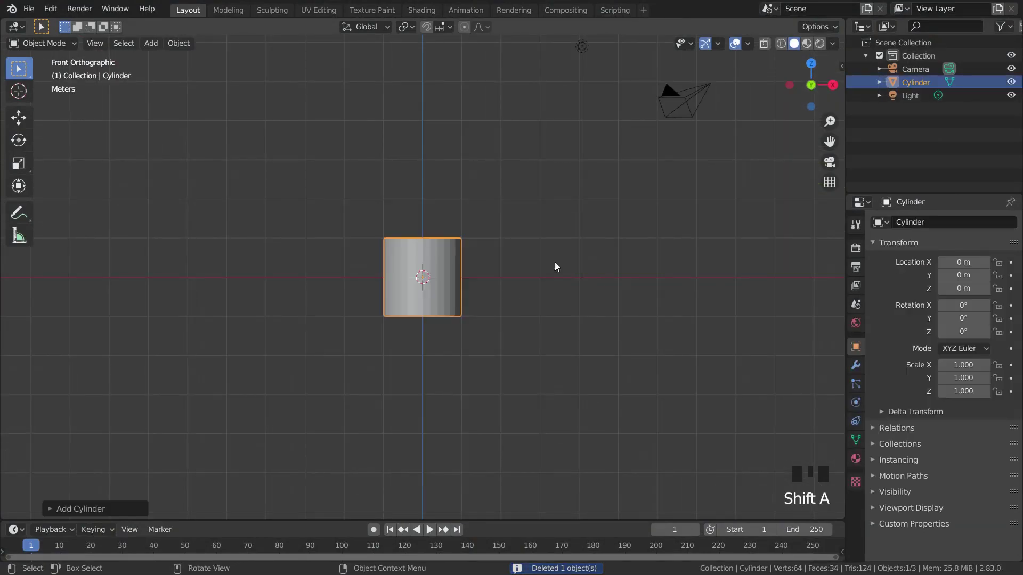
scroll(up, 3)
key(g)
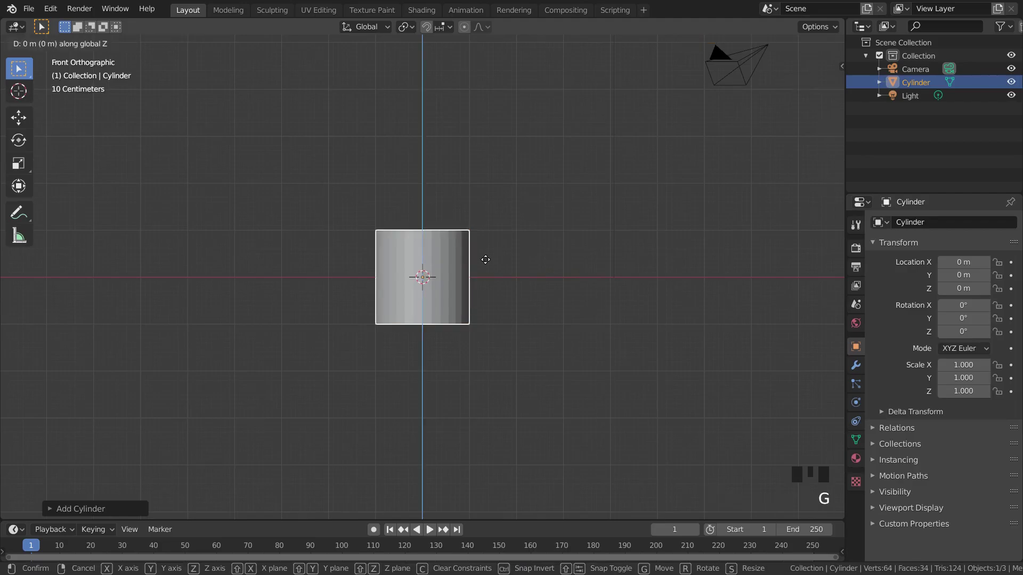
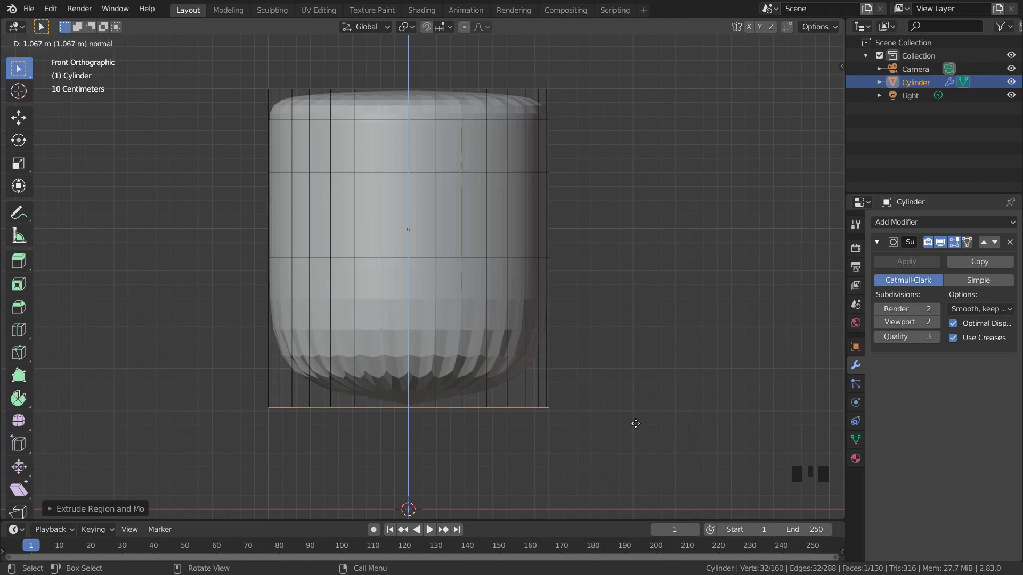
Bevel the extruded cylinder's bottom edge to round off the cup base
scroll(up, 3)
key(ctrl+b)
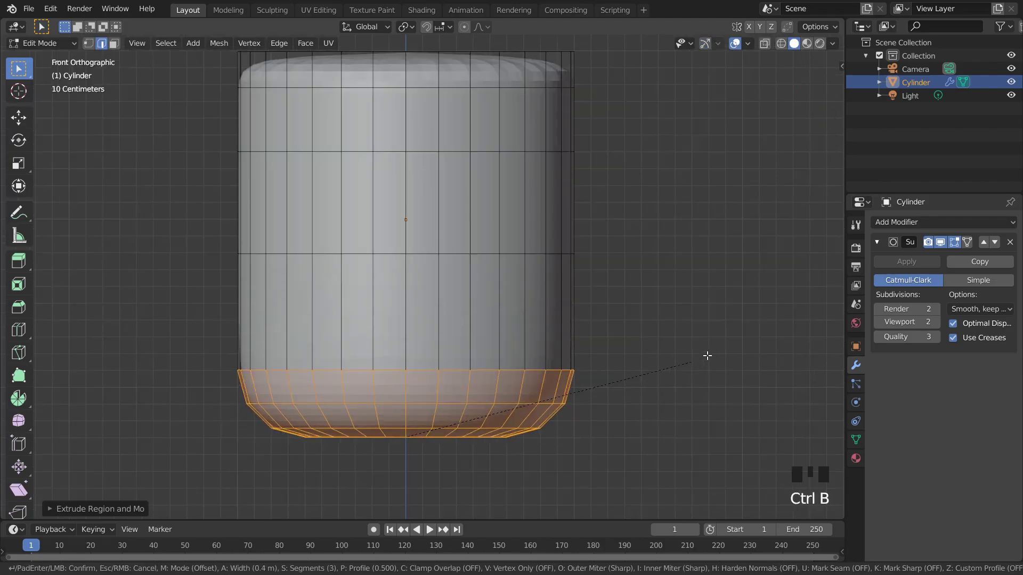
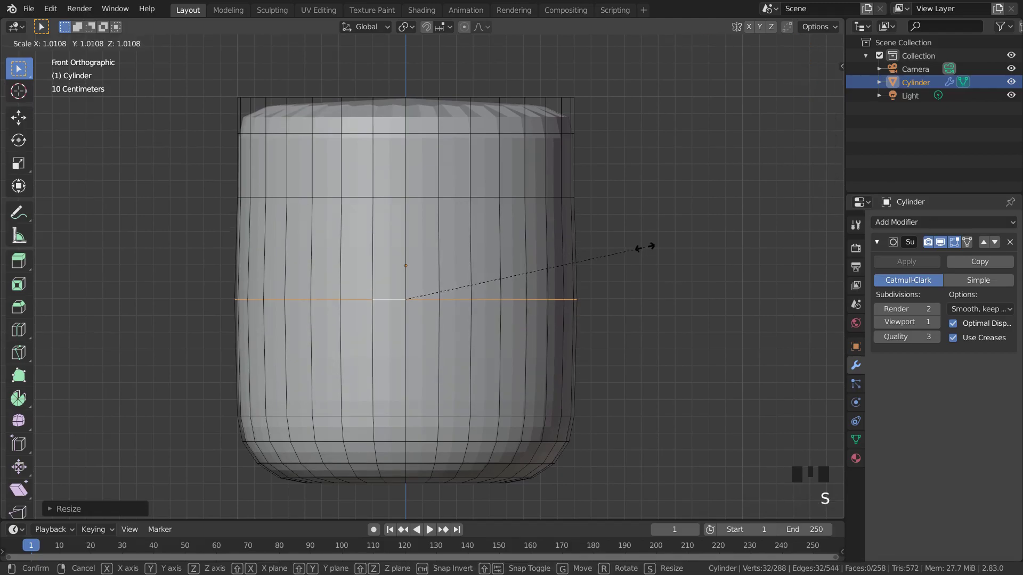
Scale the edge loop just below the rim outward so the sides bulge, previewing the smoothed shape
key(Tab)
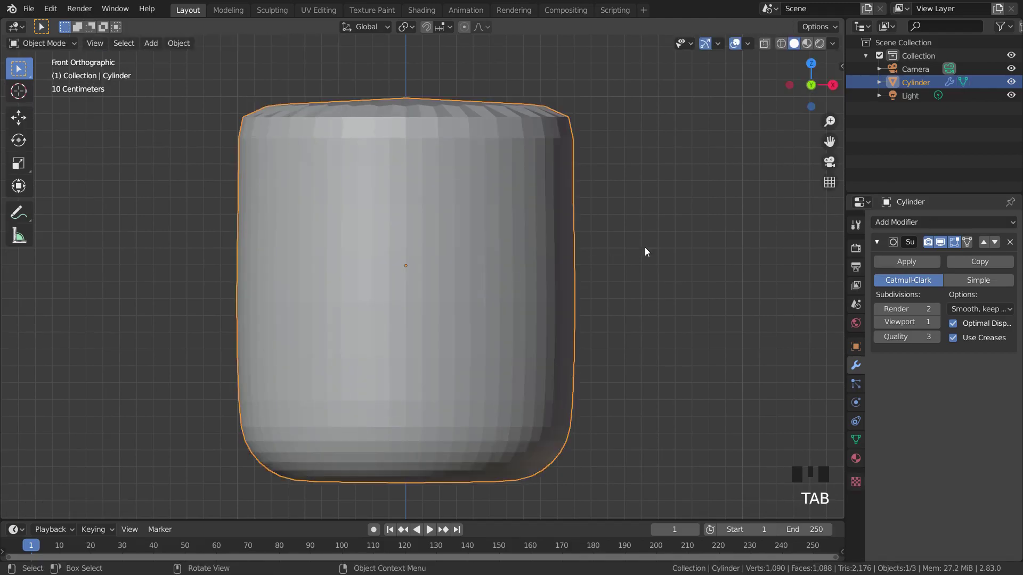
key(Tab)
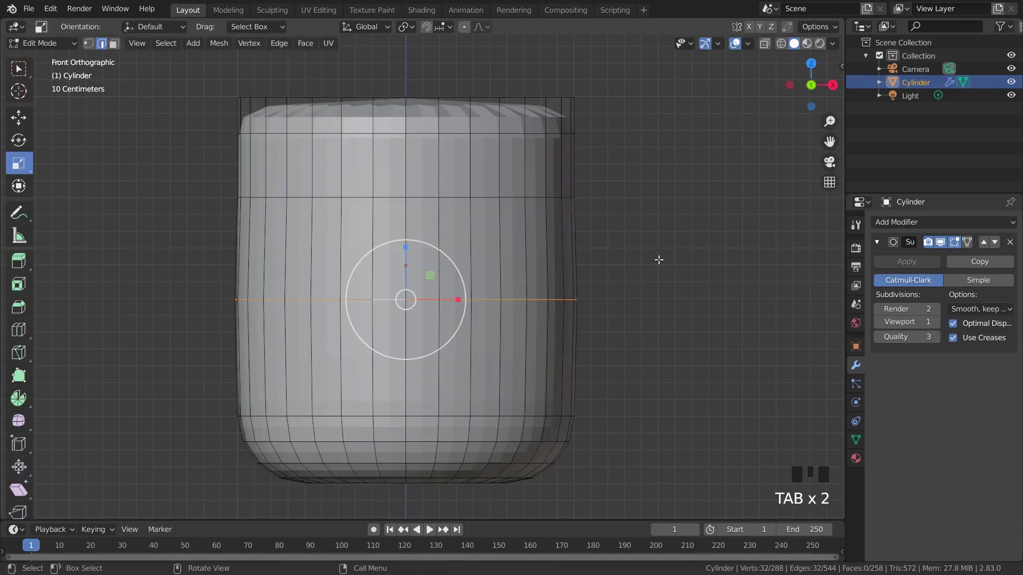
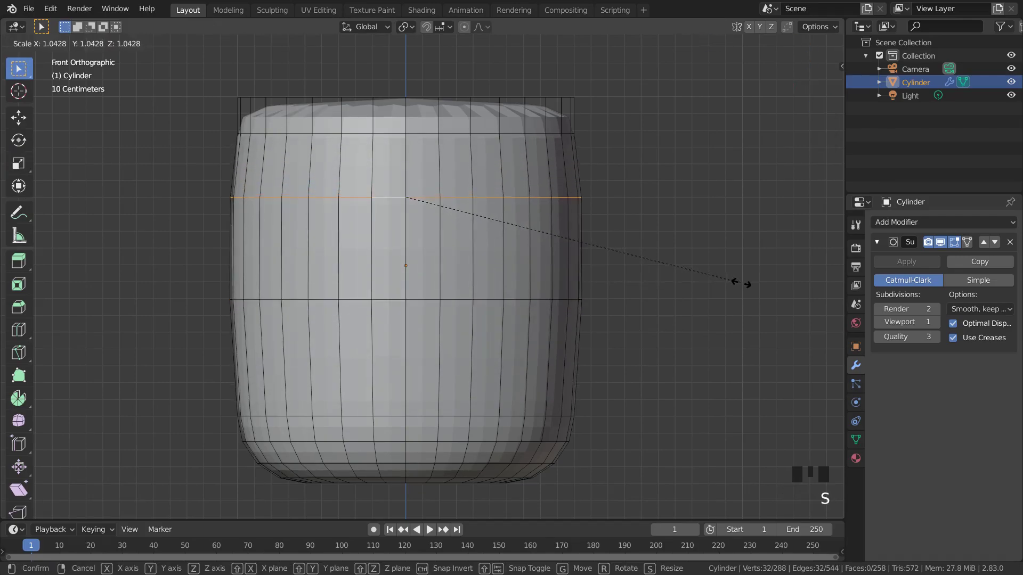
key(Tab)
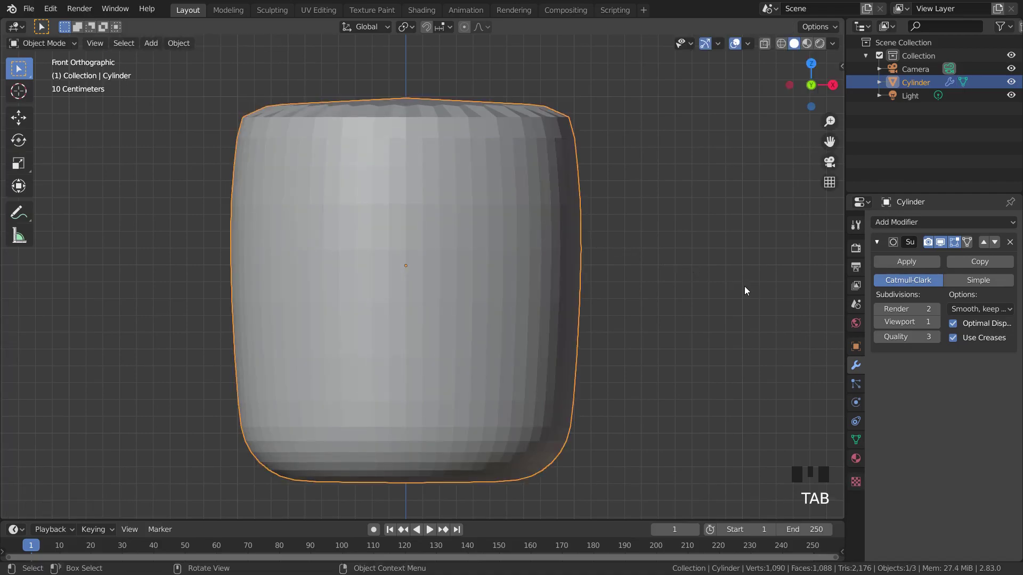
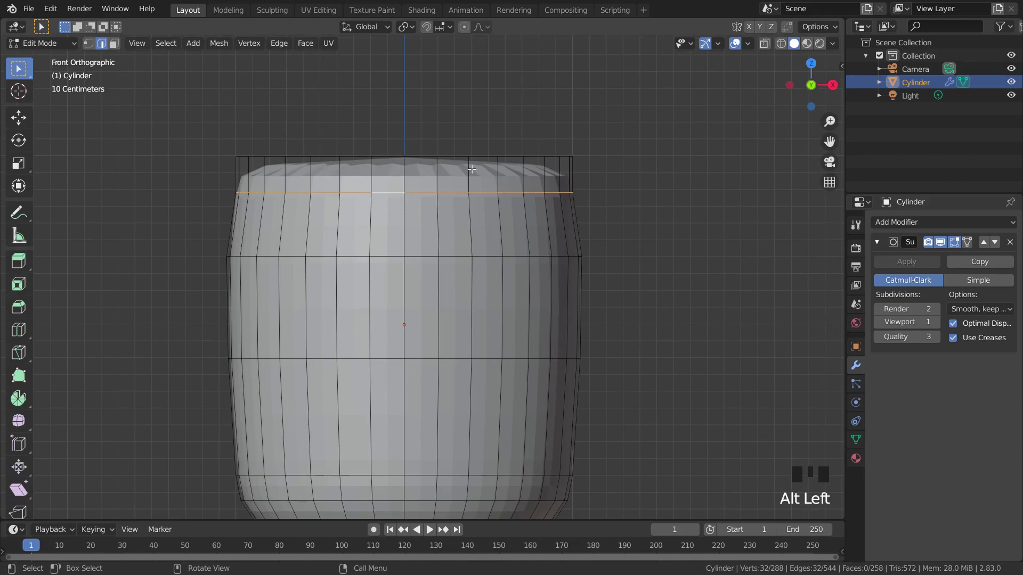
key(s)
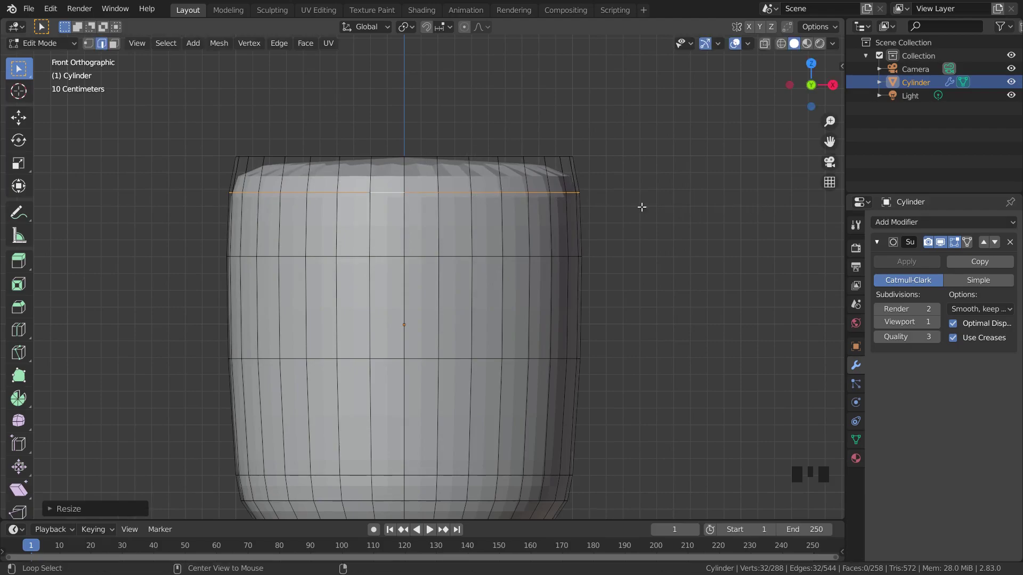
key(s)
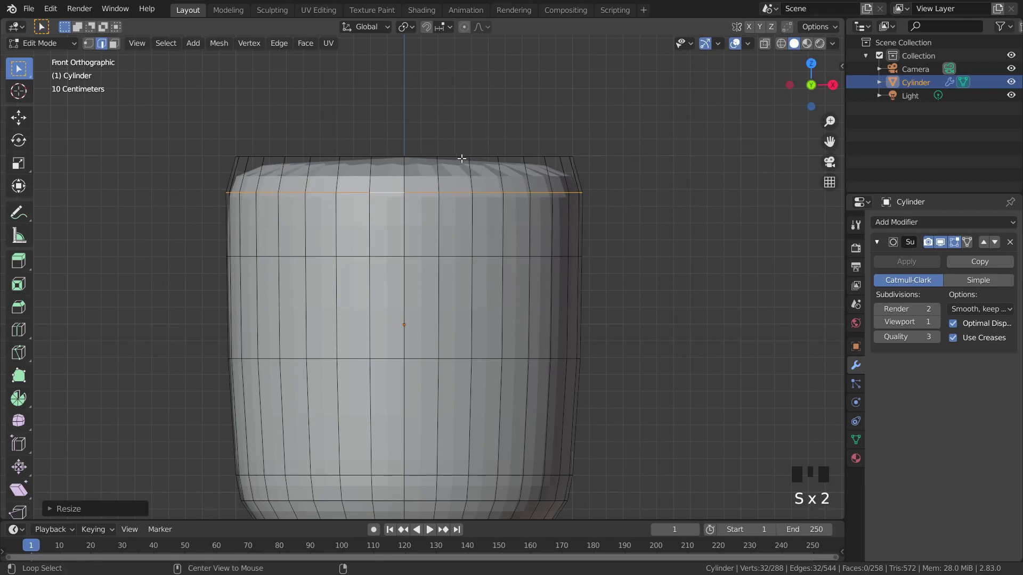
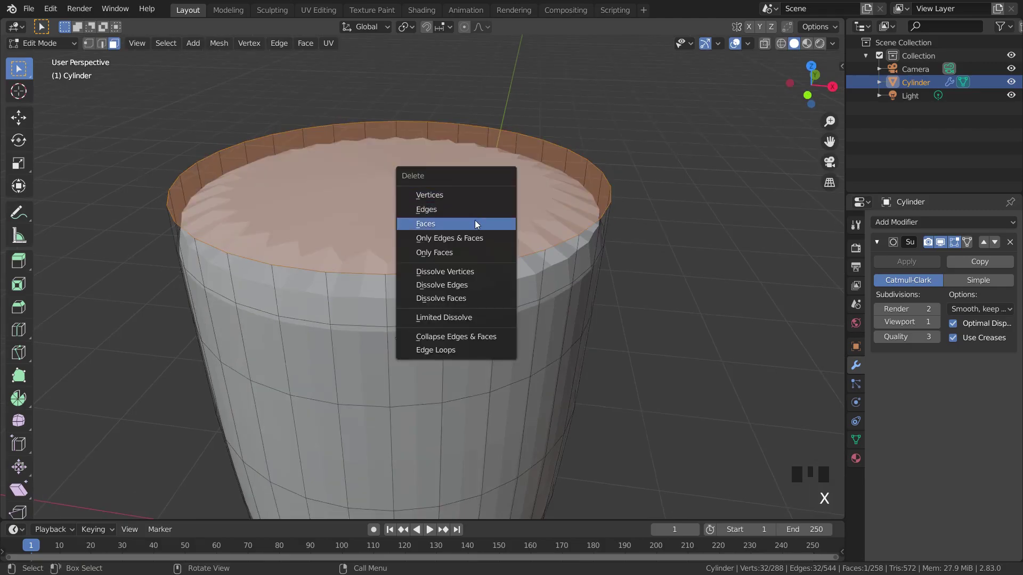
Delete the cup's top cap faces and preview the opened, tapered shape
key(KP_2)
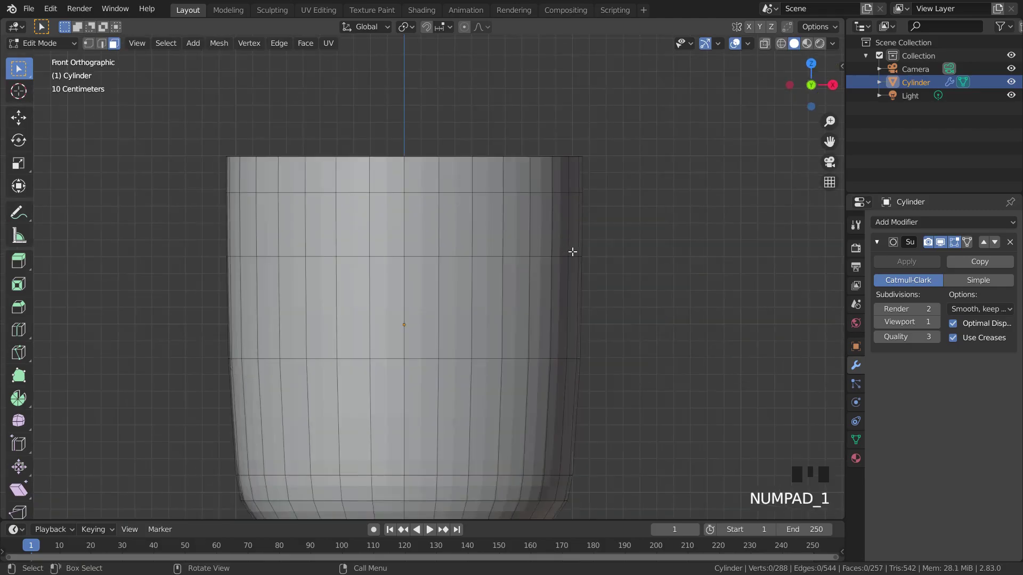
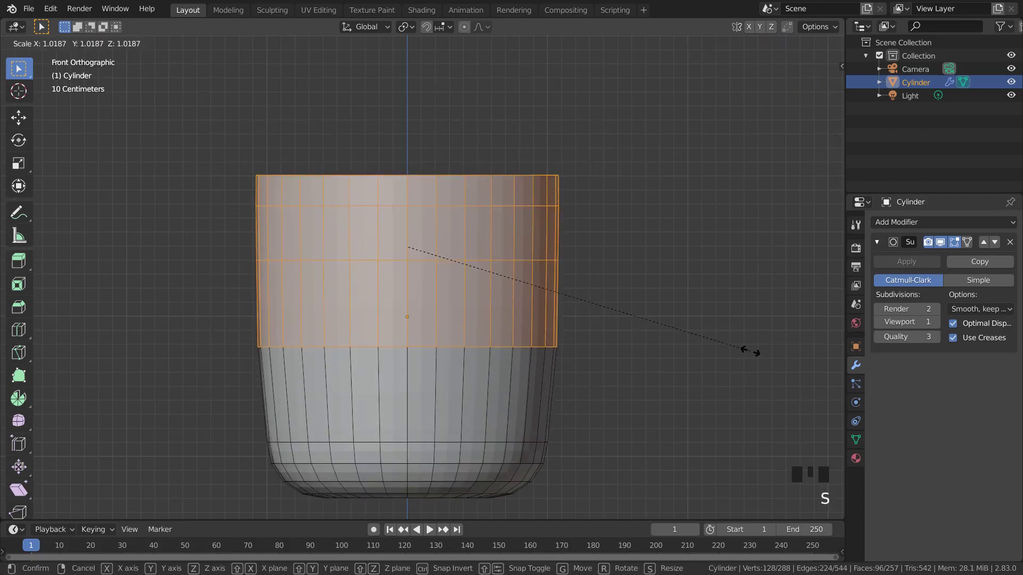
key(Tab)
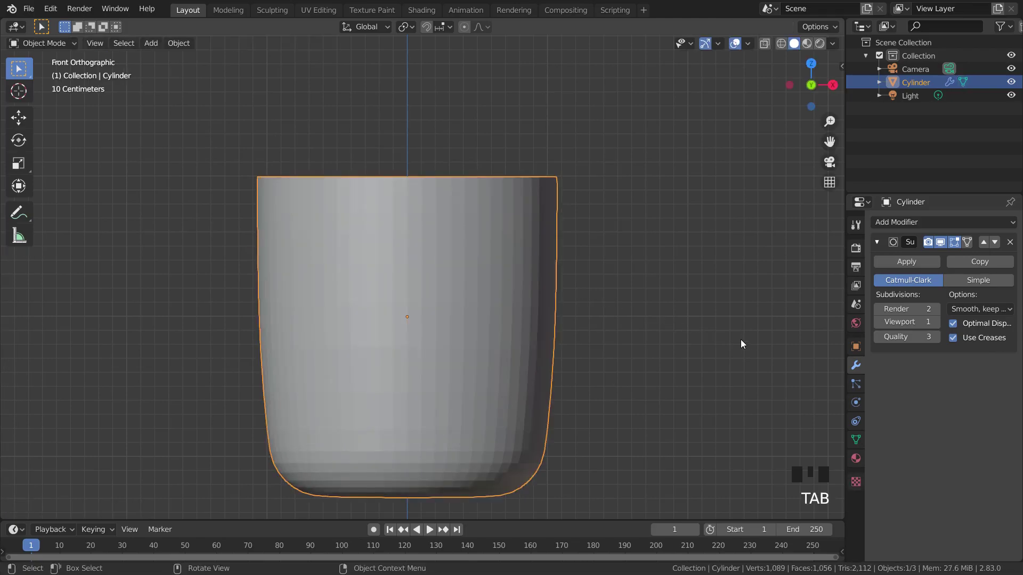
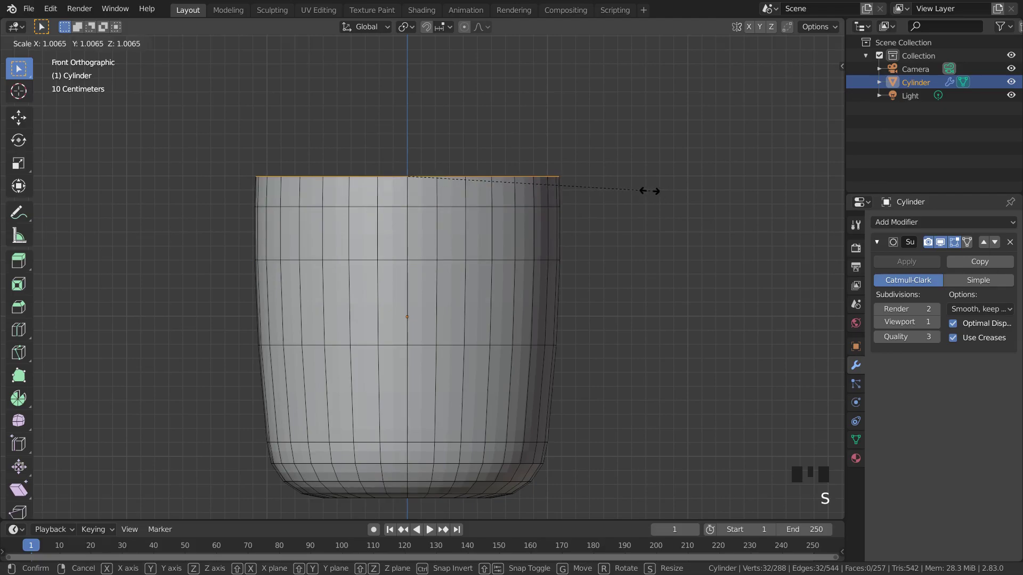
Leave Edit Mode and orbit to look down into the open cup
key(Tab)
click(657, 198)
scroll(down, 3)
middle_click(652, 251)
scroll(up, 3)
click(472, 304)
drag(540, 291, 404, 346)
click(403, 347)
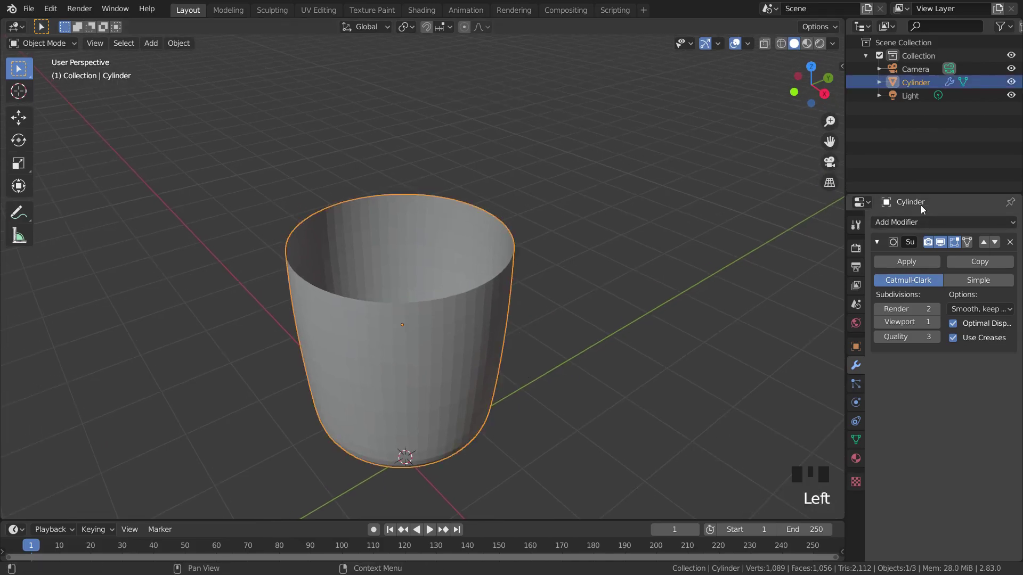
key(KP_Decimal)
scroll(down, 3)
Add a Solidify modifier to the cup and set its wall thickness to about 0.09 m
click(899, 220)
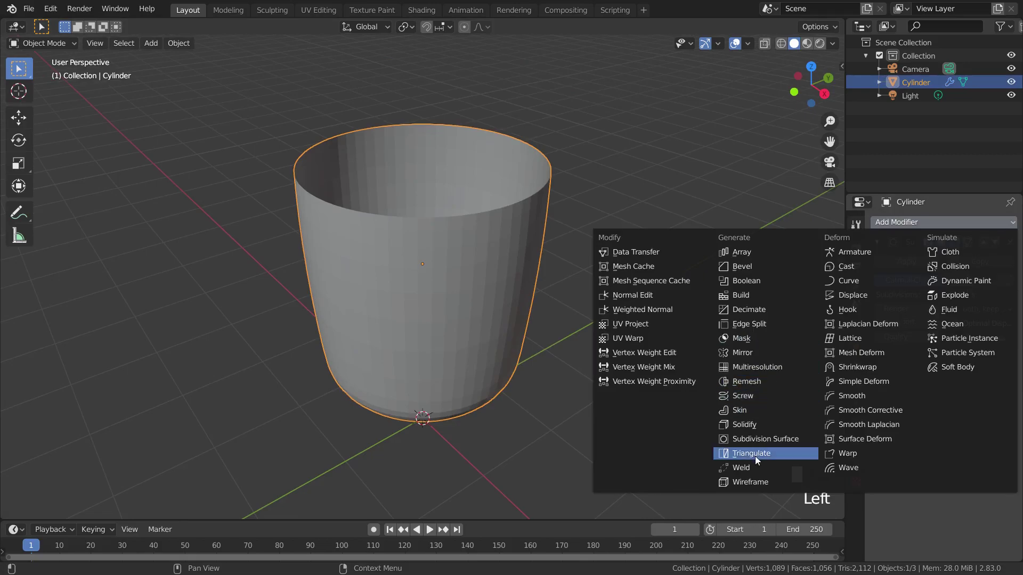
click(746, 430)
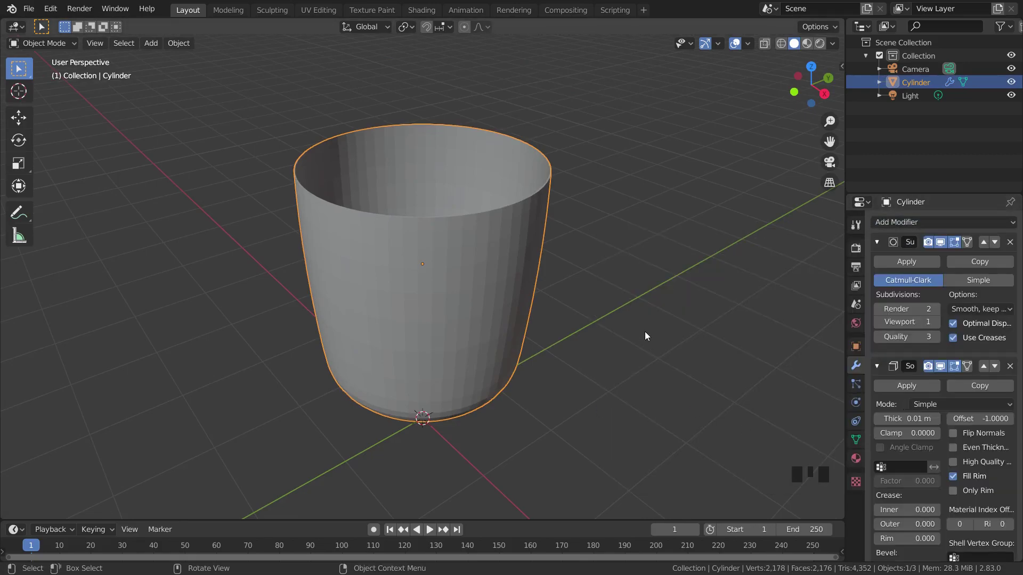
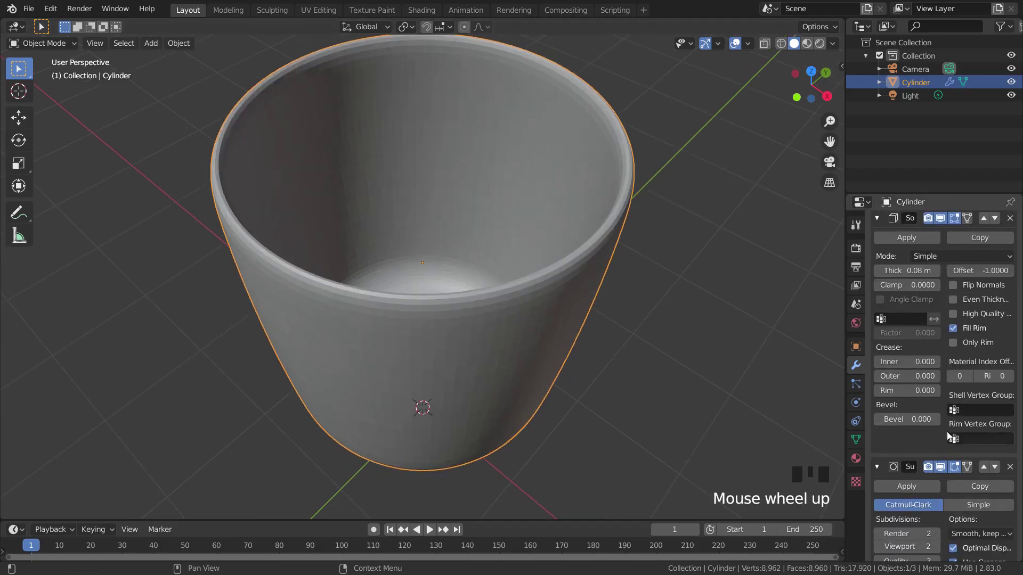
drag(516, 360, 882, 305)
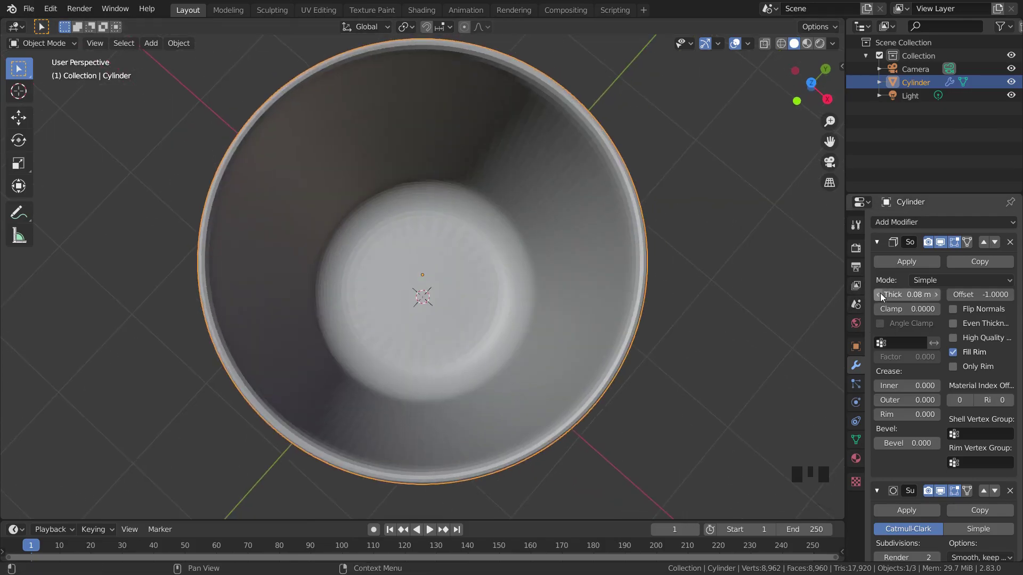
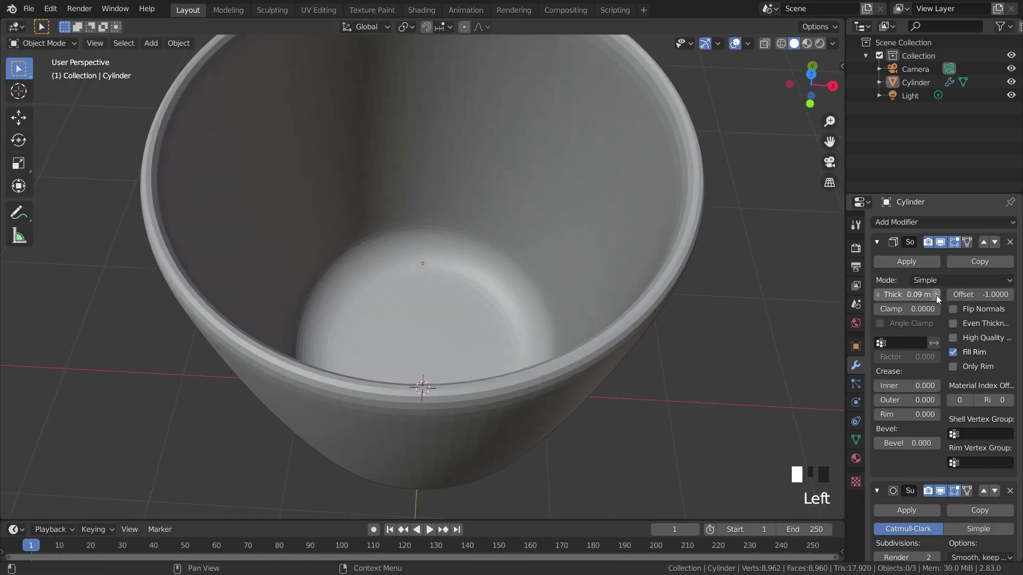
drag(601, 323, 940, 300)
click(940, 300)
Orbit out to view the whole thickened cup and clear the selection
scroll(down, 3)
middle_click(695, 356)
scroll(down, 3)
drag(684, 291, 902, 264)
click(902, 264)
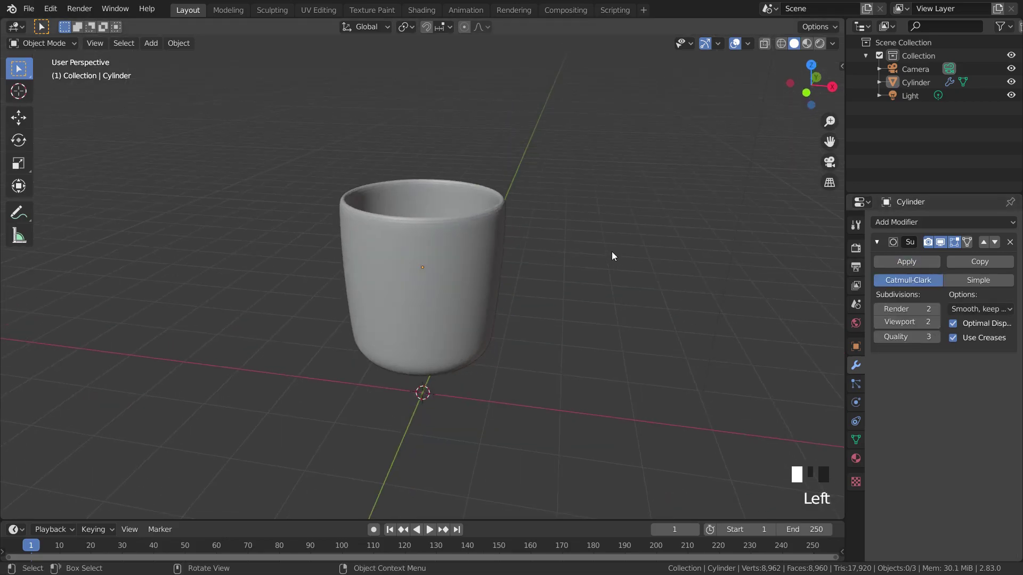
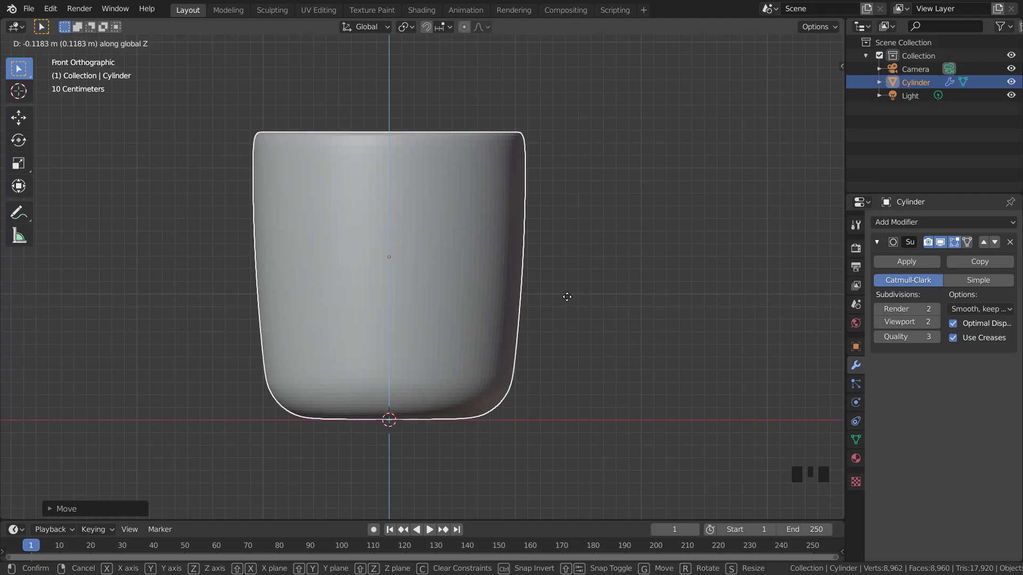
Enter Edit Mode on the cup and toggle wireframe shading to reveal its hidden edges
scroll(up, 3)
scroll(down, 3)
scroll(up, 3)
key(Tab)
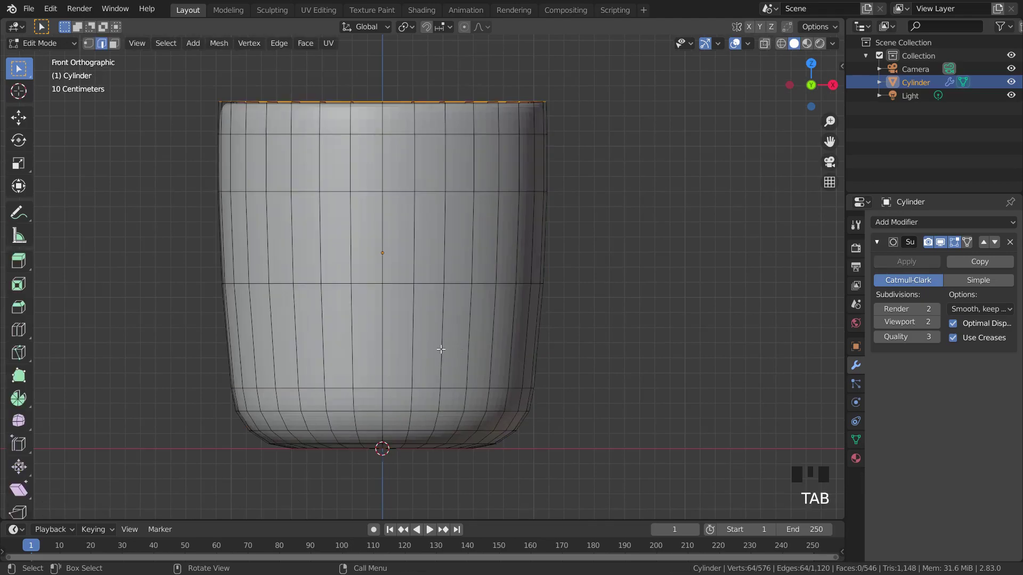
key(z)
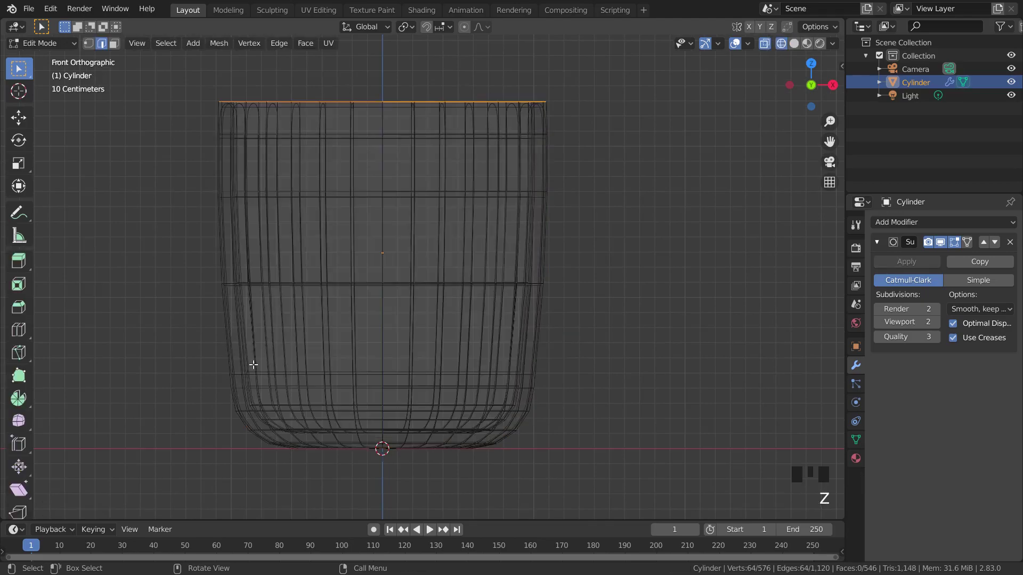
key(z)
key(Tab)
middle_click(338, 353)
From front wireframe view select the bottom edge loops, return to solid shading and scale them inward
key(Tab)
key(z)
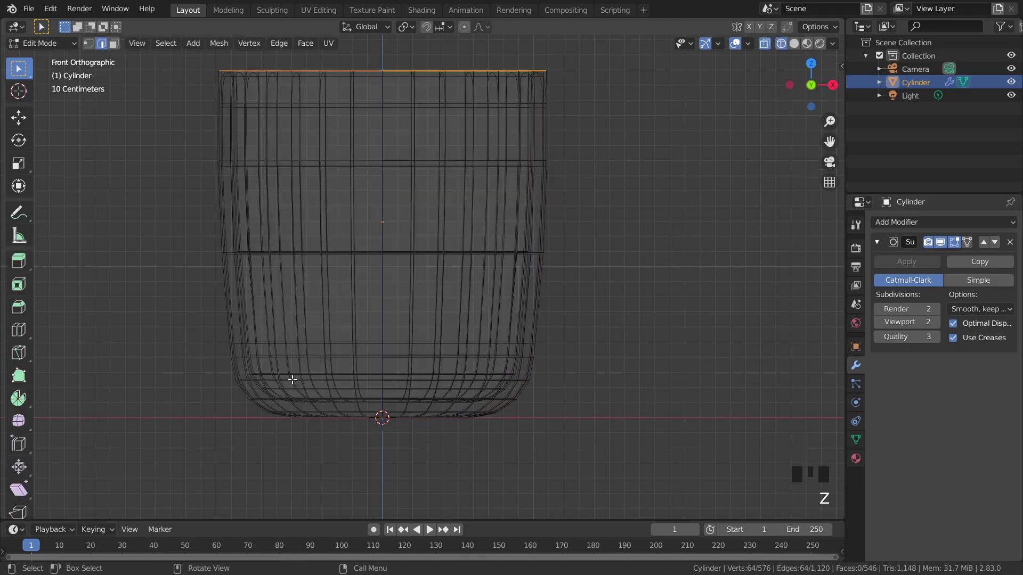
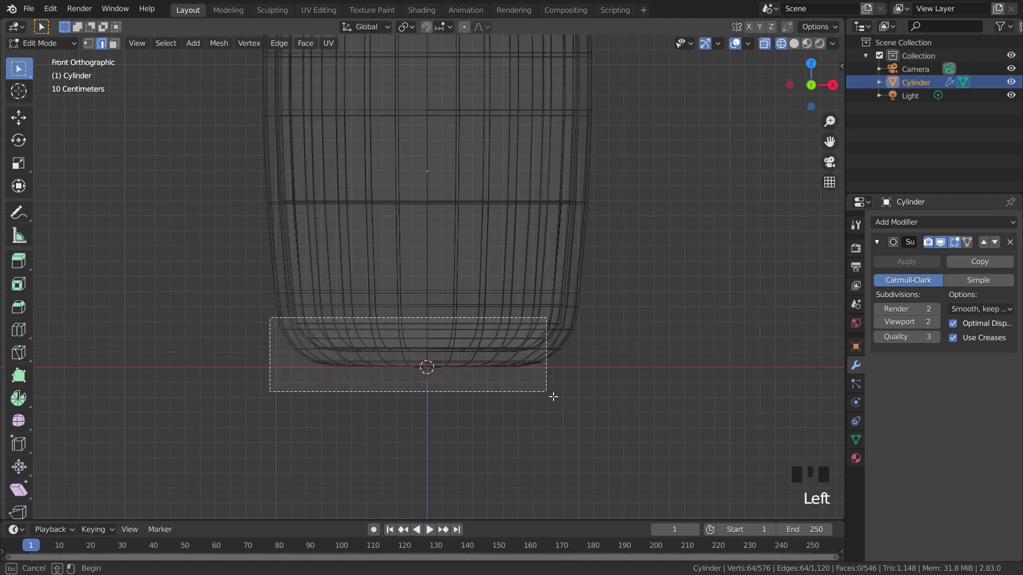
key(z)
scroll(up, 3)
key(s)
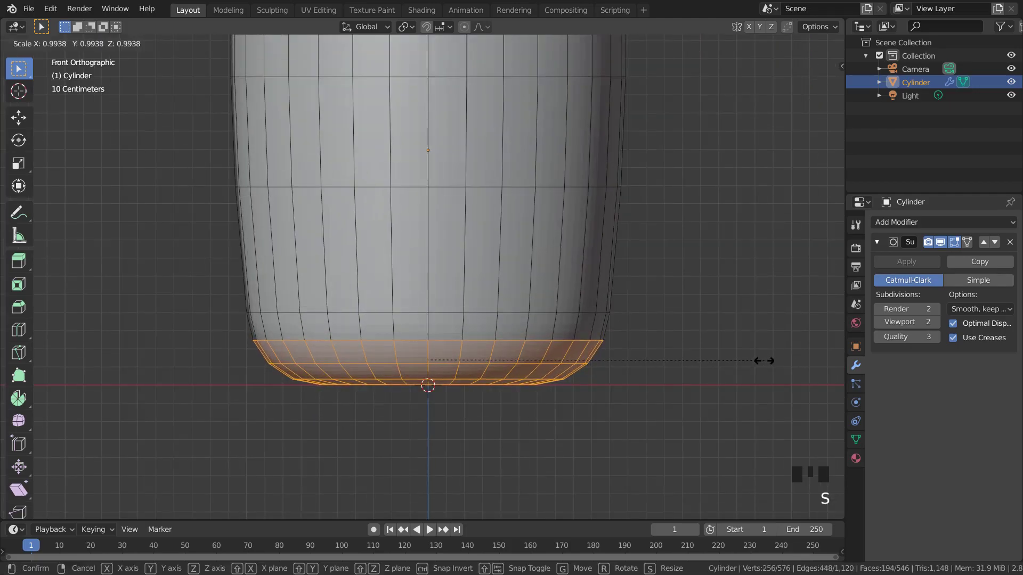
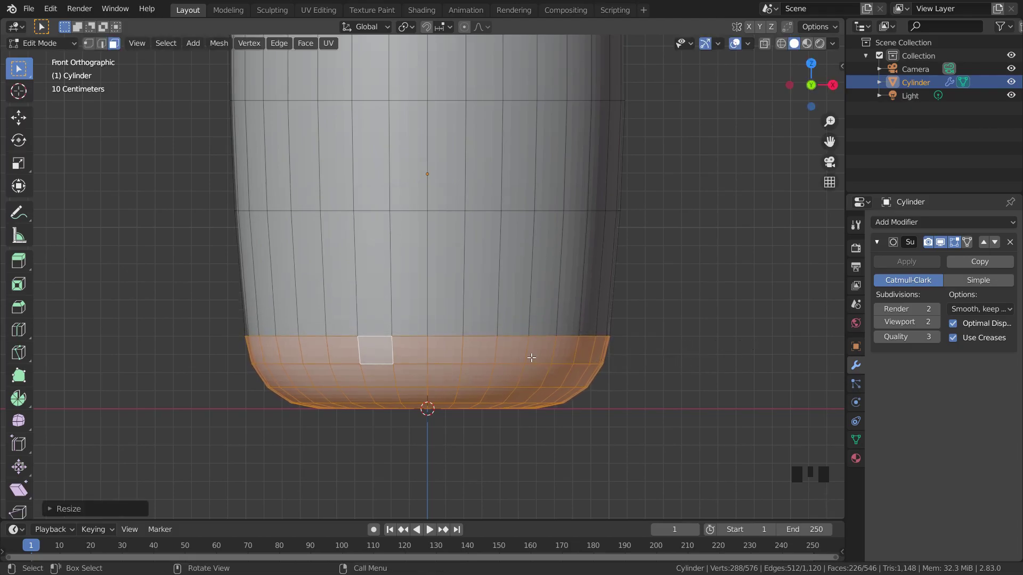
key(Tab)
key(Tab)
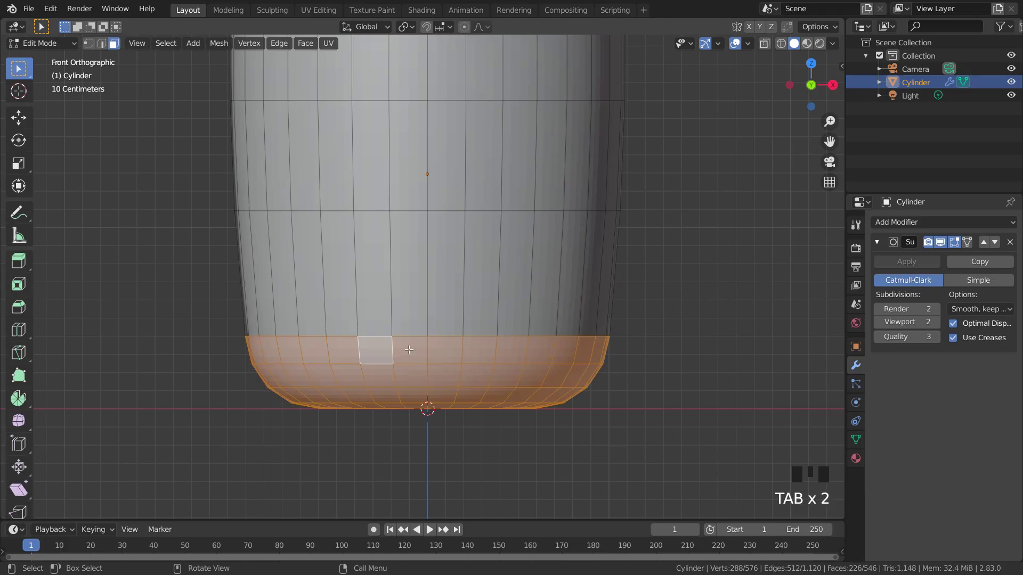
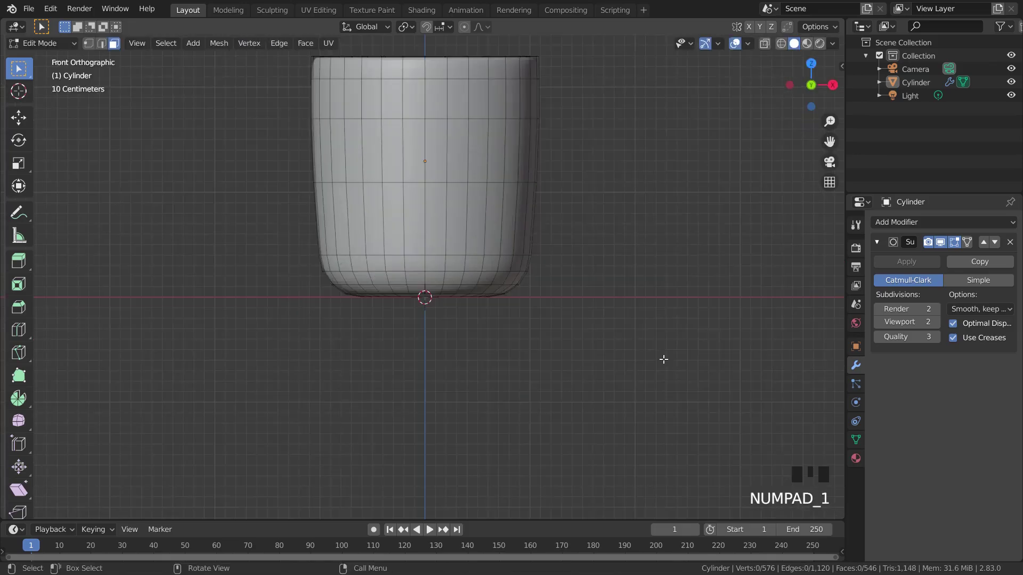
scroll(up, 3)
Return to Object Mode, deselect the mug and add a new plane mesh
key(Tab)
click(688, 345)
scroll(down, 3)
drag(686, 288, 671, 405)
scroll(up, 3)
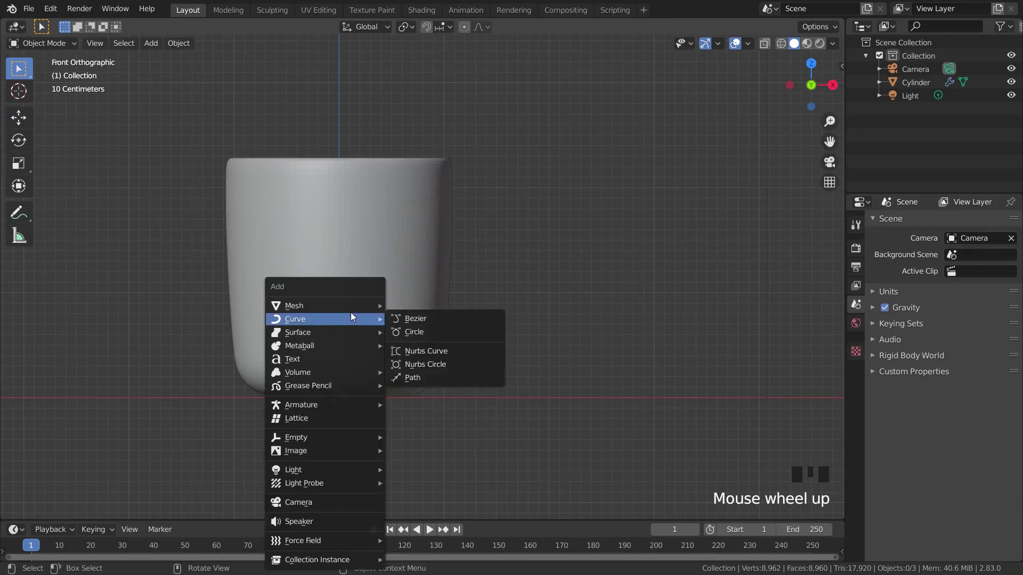
key(shift+a)
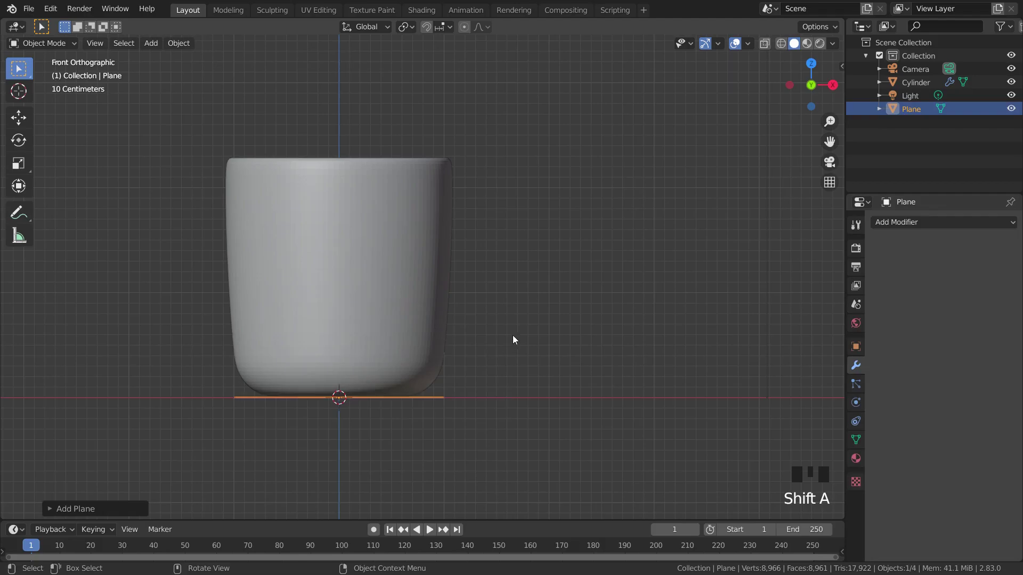
Rotate the plane upright and shrink it down, checking from front view
key(r)
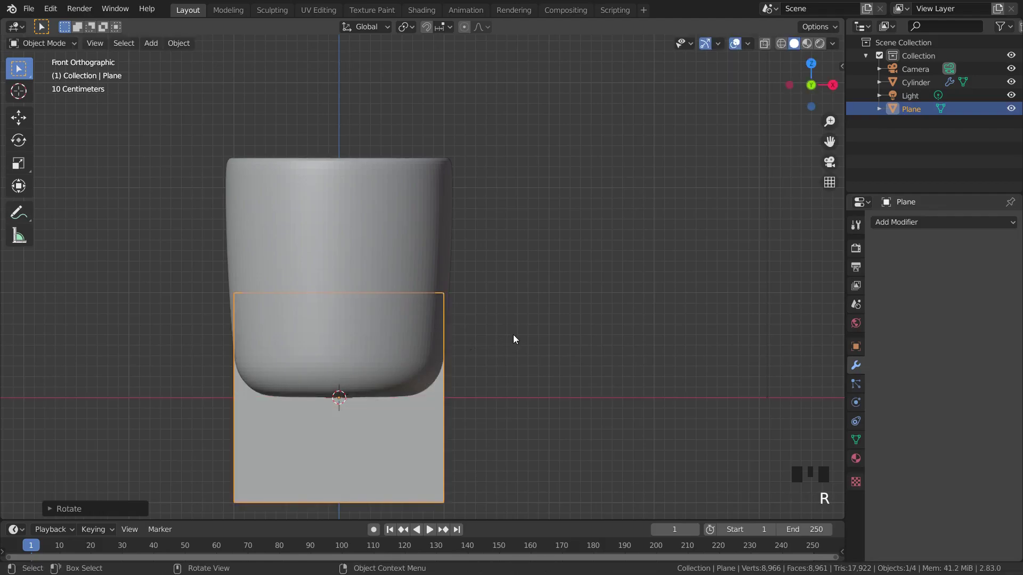
scroll(down, 3)
middle_click(555, 328)
key(r)
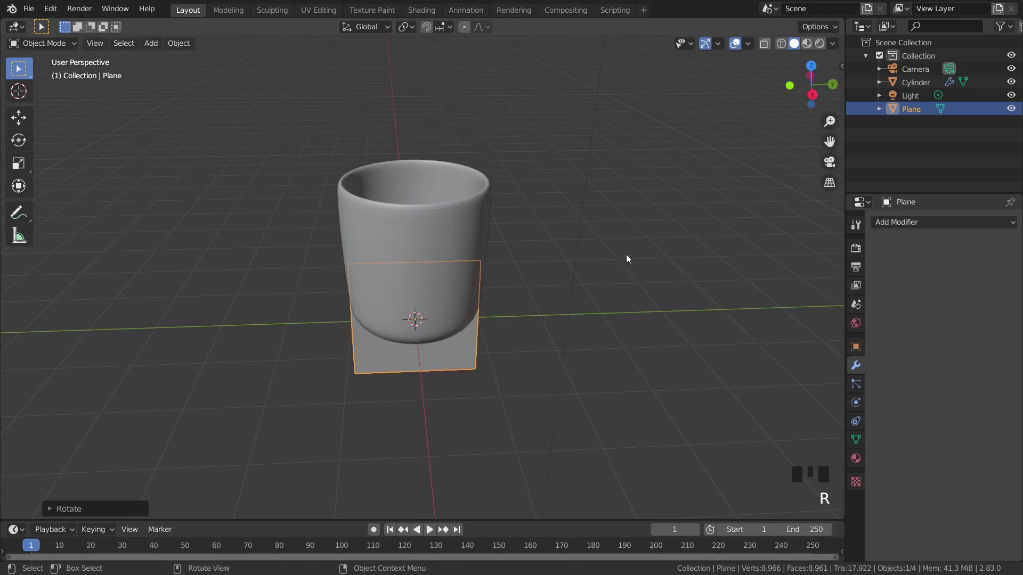
key(KP_1)
scroll(up, 3)
Scale and move the small plane against the mug's upper side wall as the handle start
key(s)
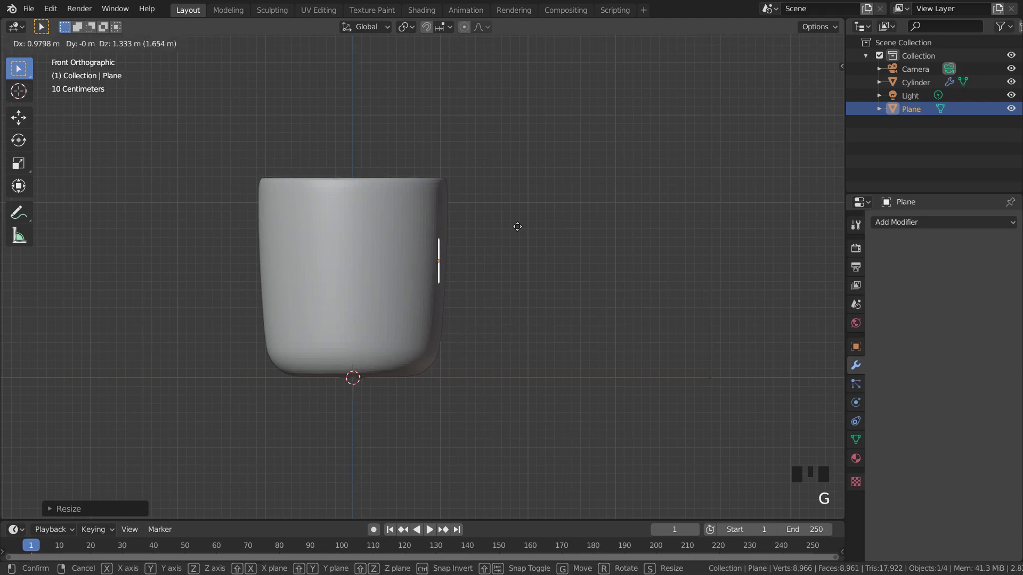
drag(499, 239, 454, 267)
scroll(up, 3)
key(s)
drag(470, 235, 480, 254)
scroll(up, 3)
key(g)
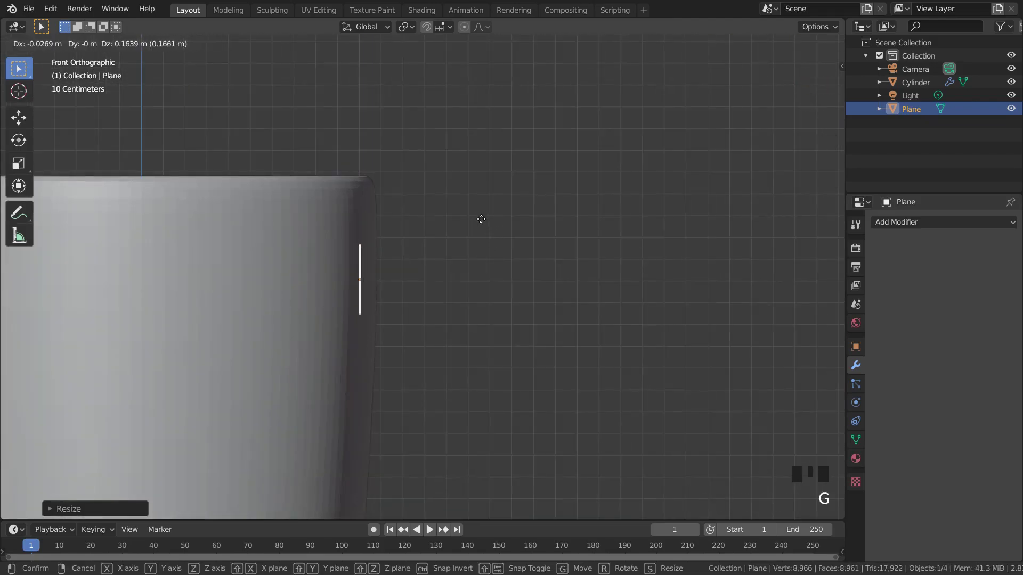
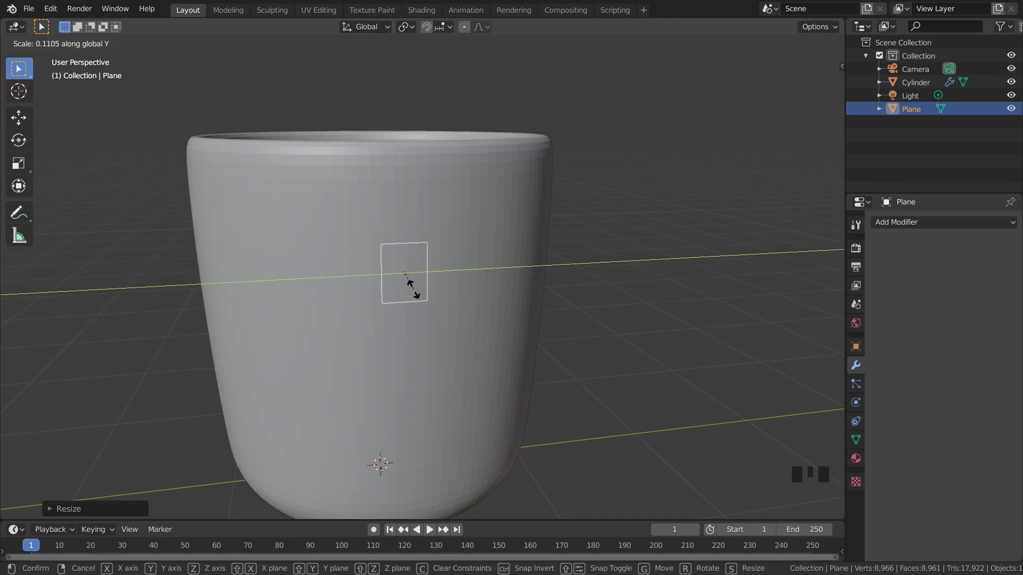
key(KP_1)
scroll(up, 3)
In Edit Mode with wireframe shading, extrude the plane's outer edge away from the mug and adjust it
key(Tab)
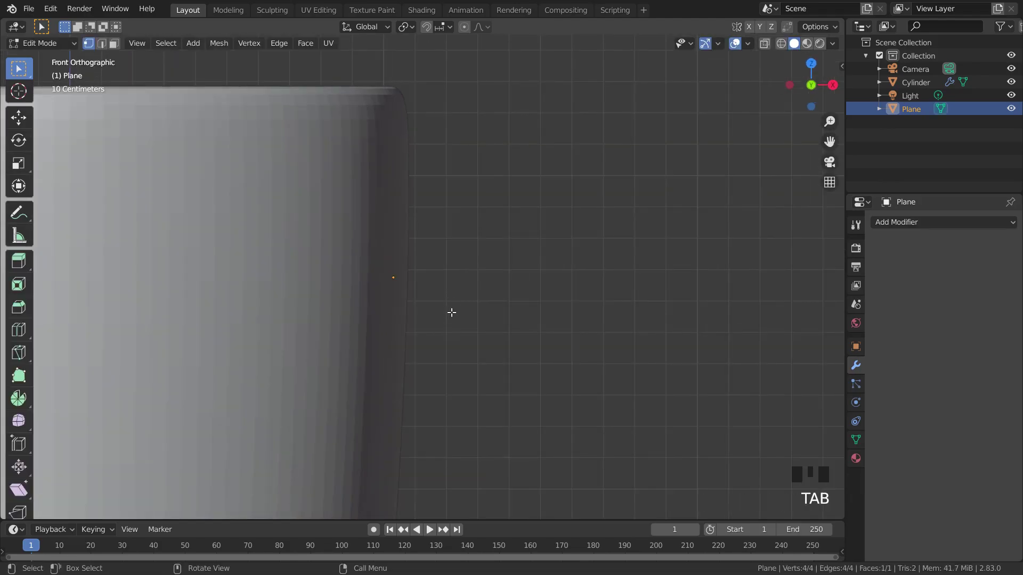
key(z)
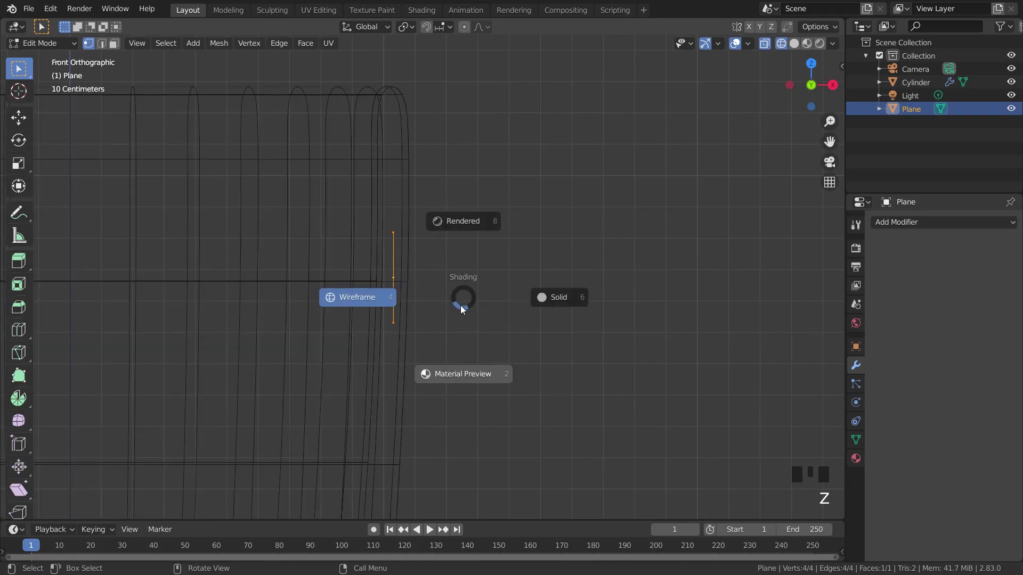
key(z)
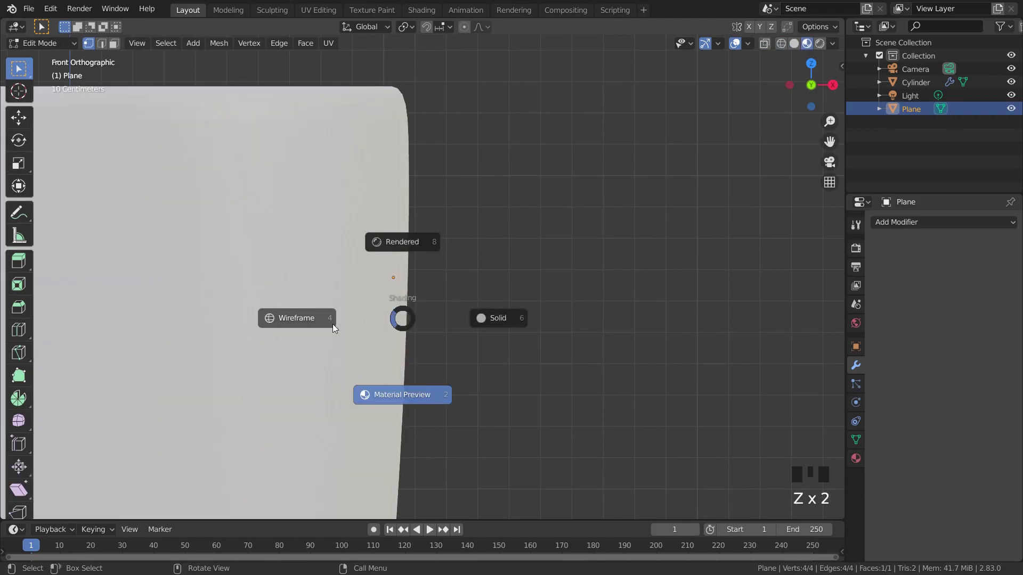
key(e)
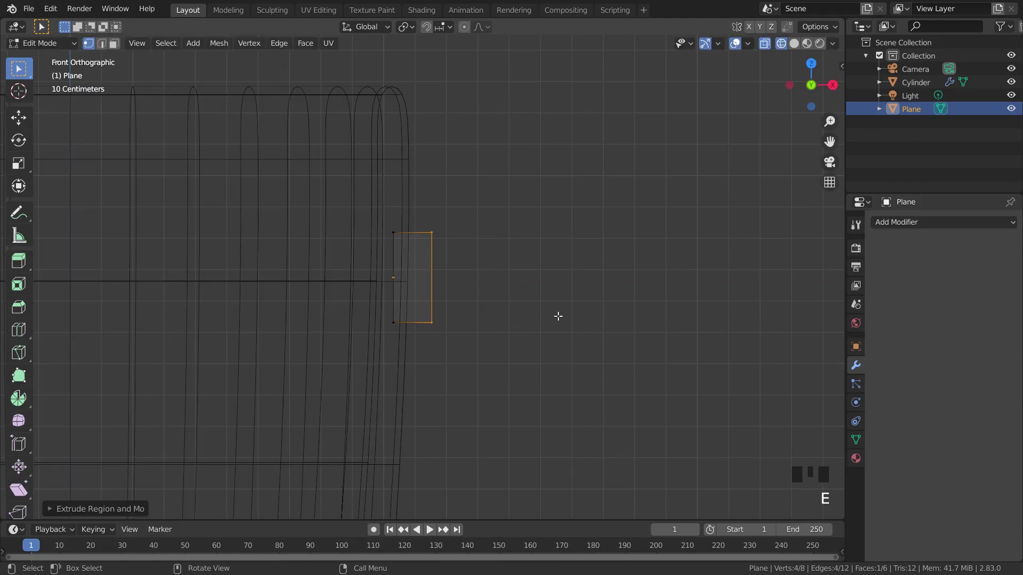
key(g)
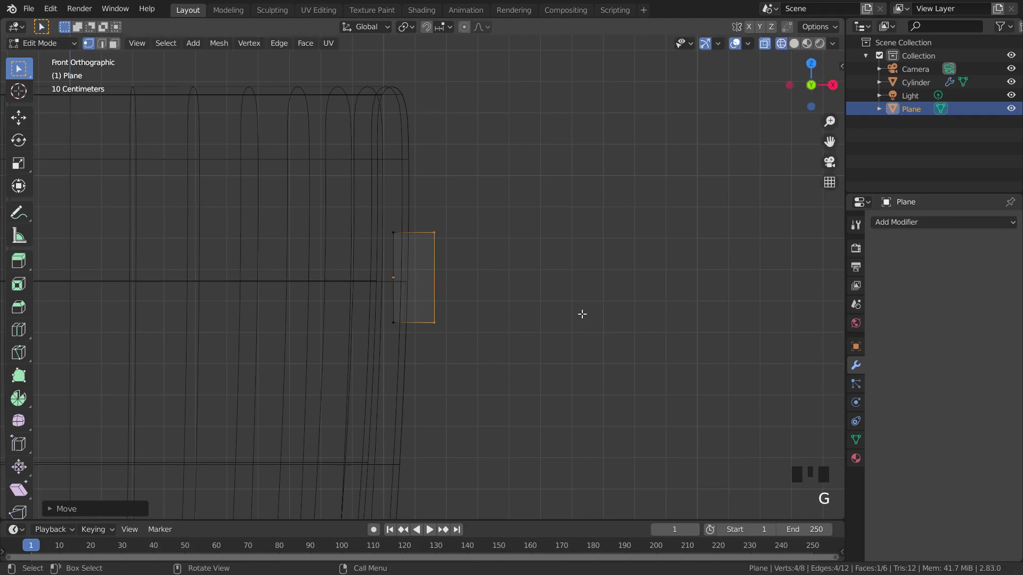
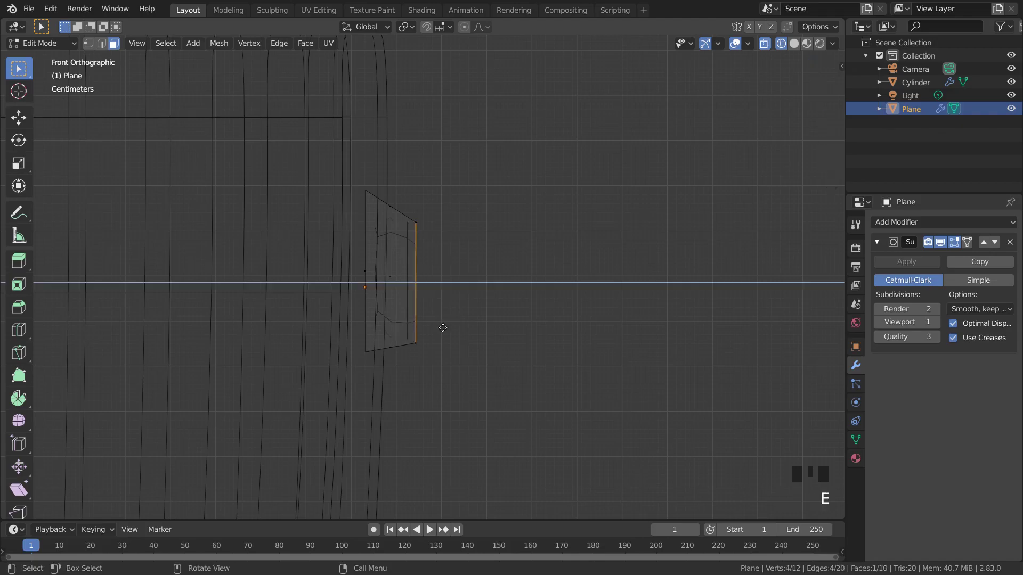
Move the newly extruded handle segment up and outward and confirm it
key(g)
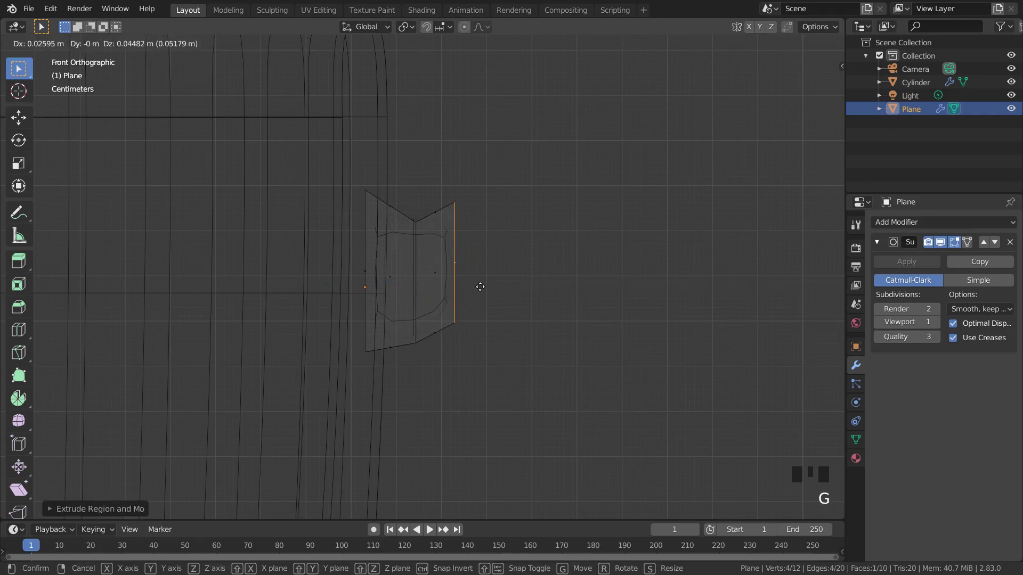
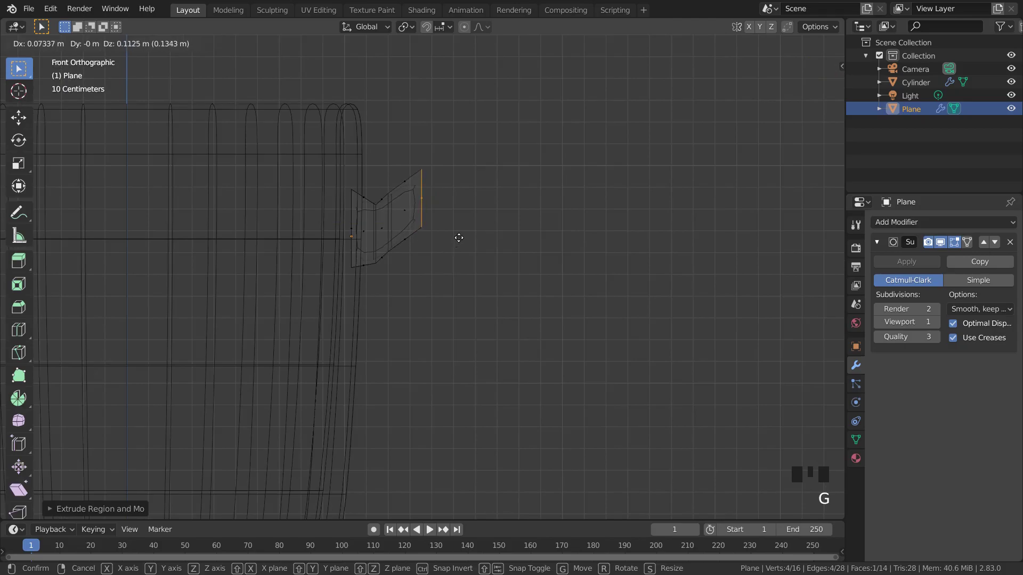
scroll(down, 3)
key(z)
key(Tab)
Inspect the bent handle stub from front view, toggling wireframe shading
click(581, 266)
scroll(down, 3)
middle_click(555, 286)
scroll(up, 3)
key(KP_1)
scroll(up, 3)
click(416, 250)
key(z)
scroll(up, 3)
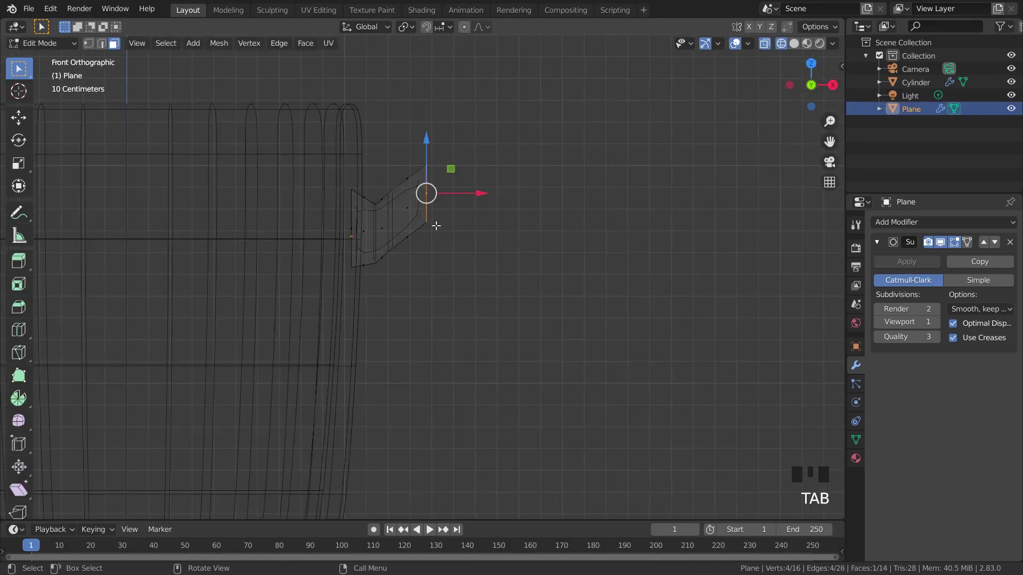
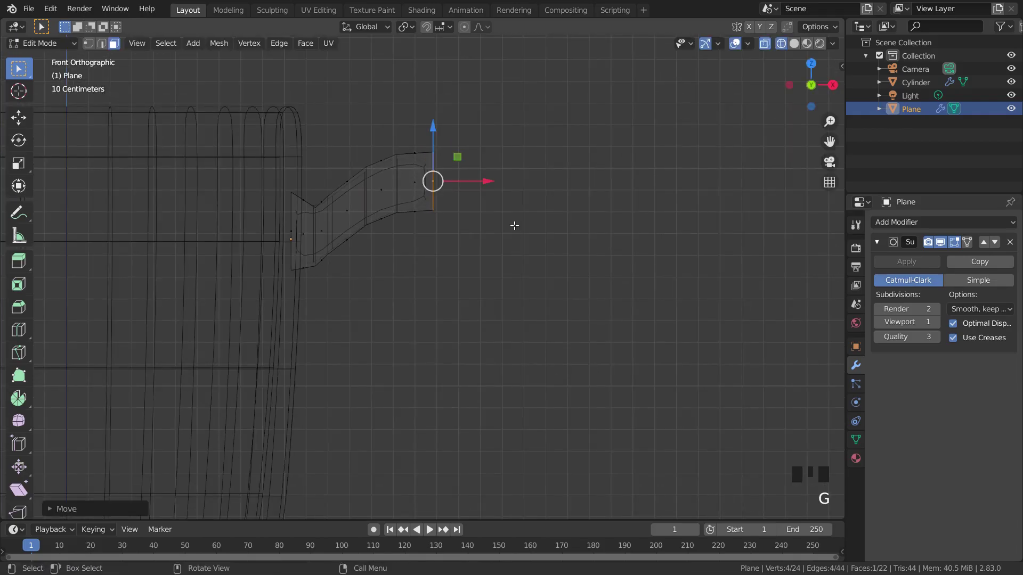
Extrude the handle's end edge, move and rotate it up and outward, redoing once, and resize it
key(e)
key(g)
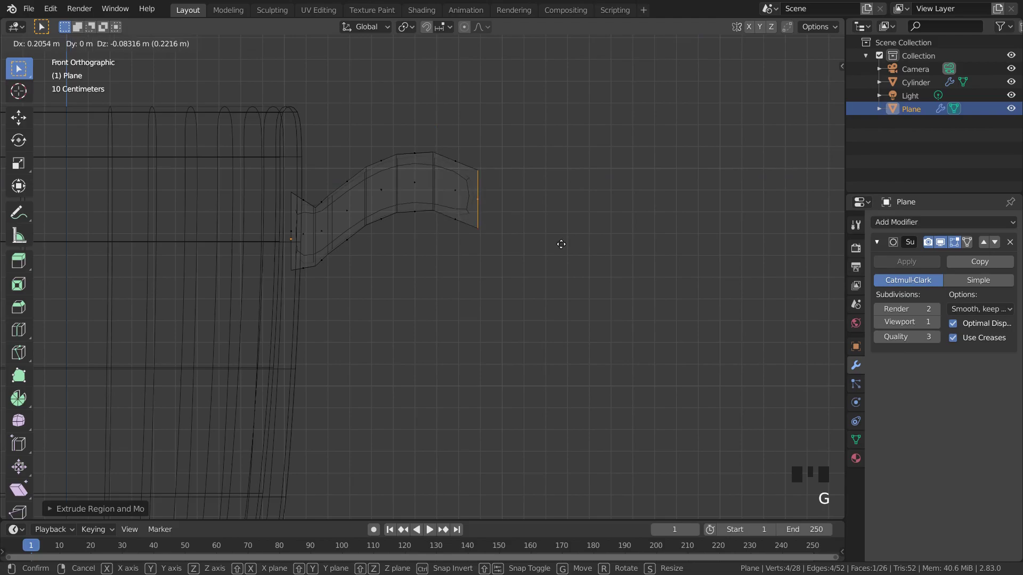
key(r)
key(ctrl+z)
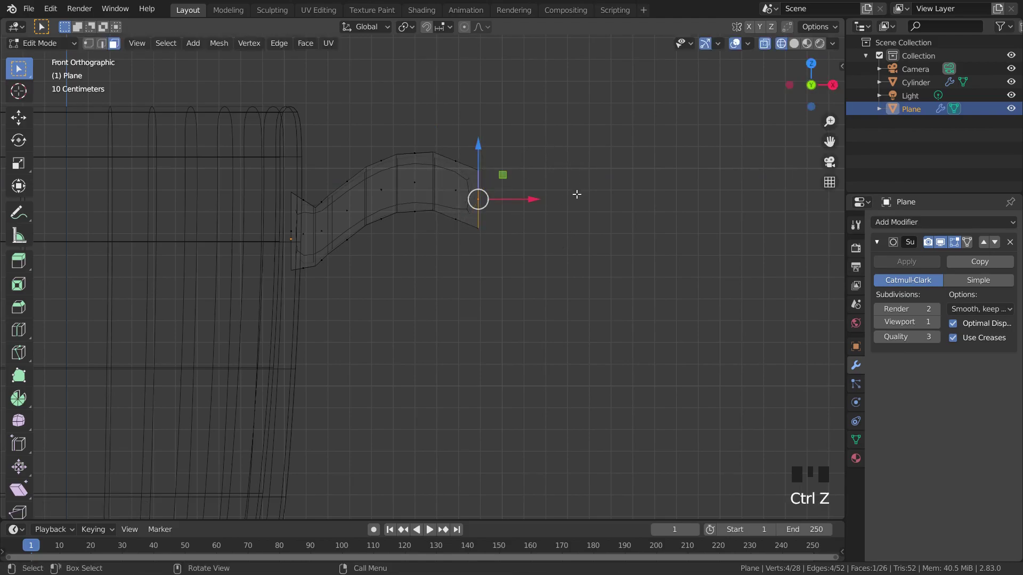
key(g)
key(r)
key(s)
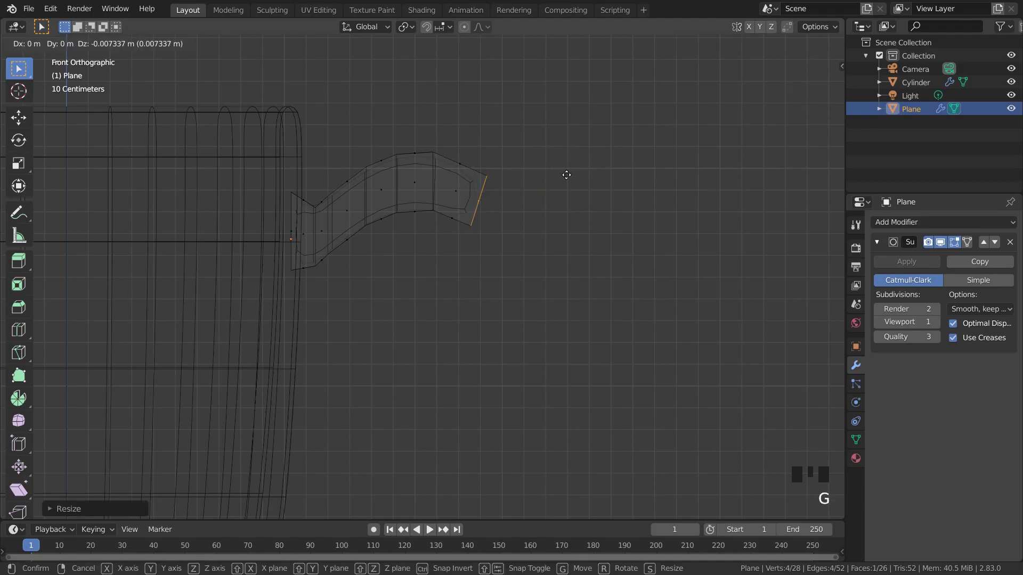
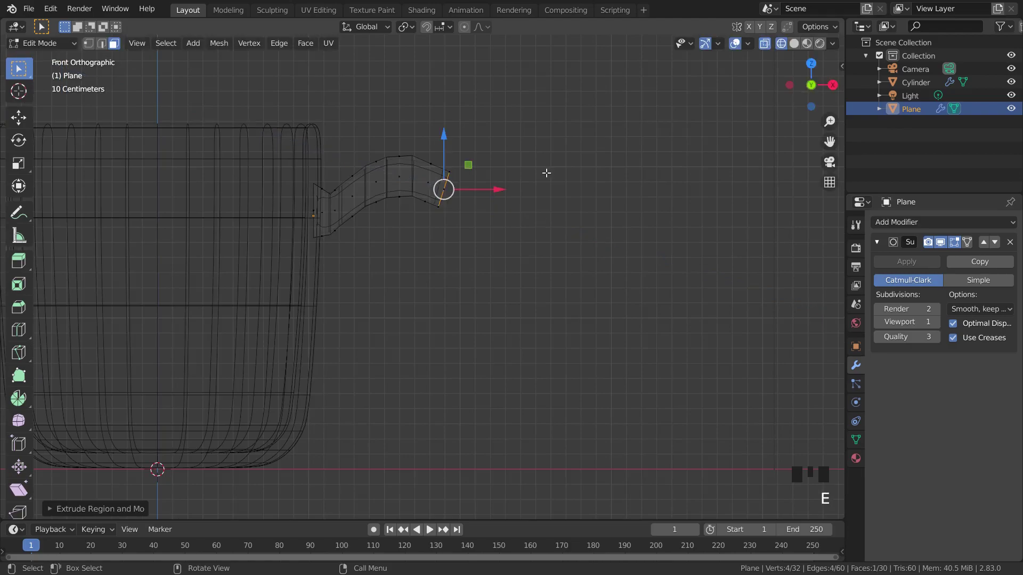
Add another handle segment tilted downward and narrow its end edge
key(g)
key(r)
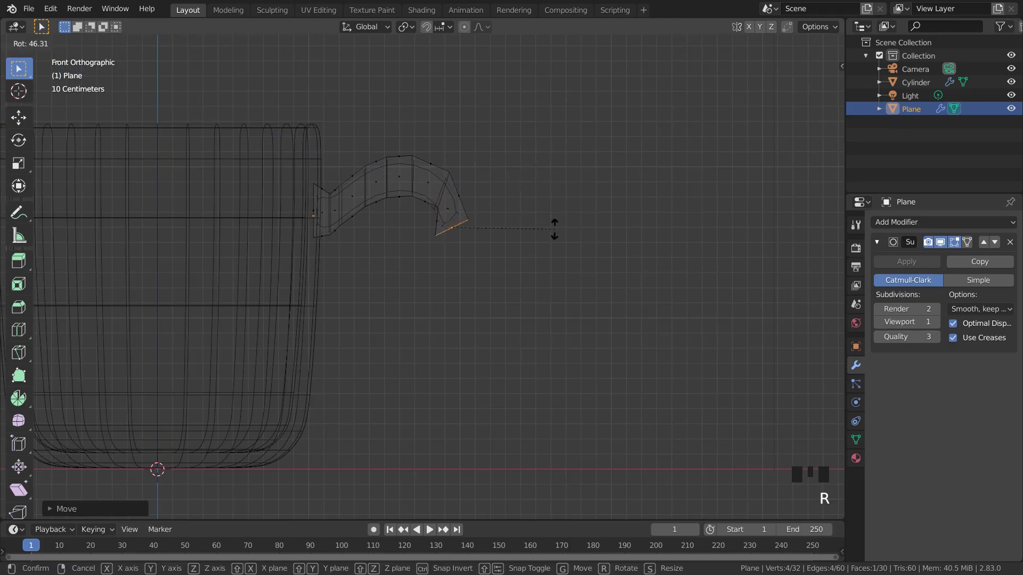
key(s)
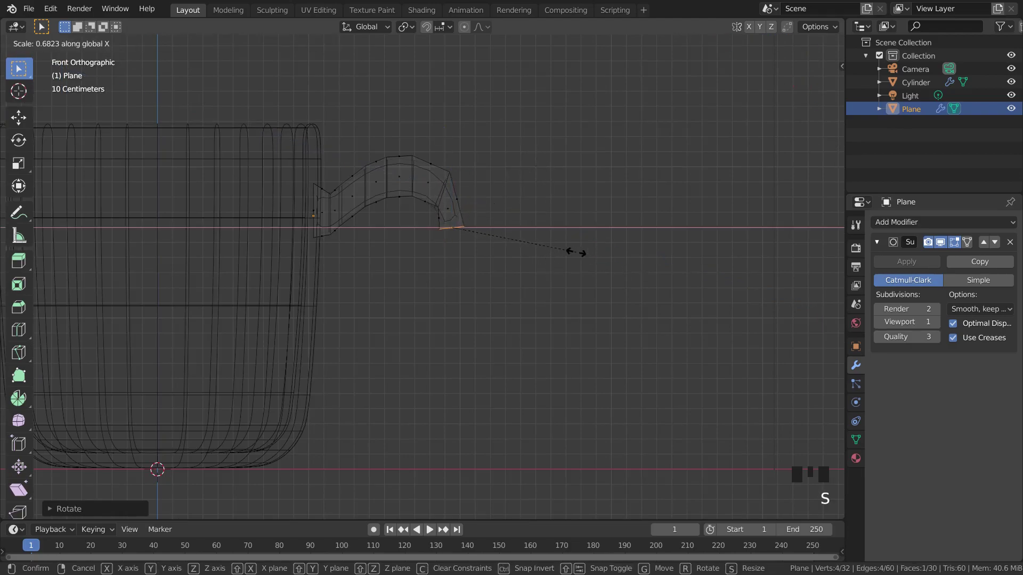
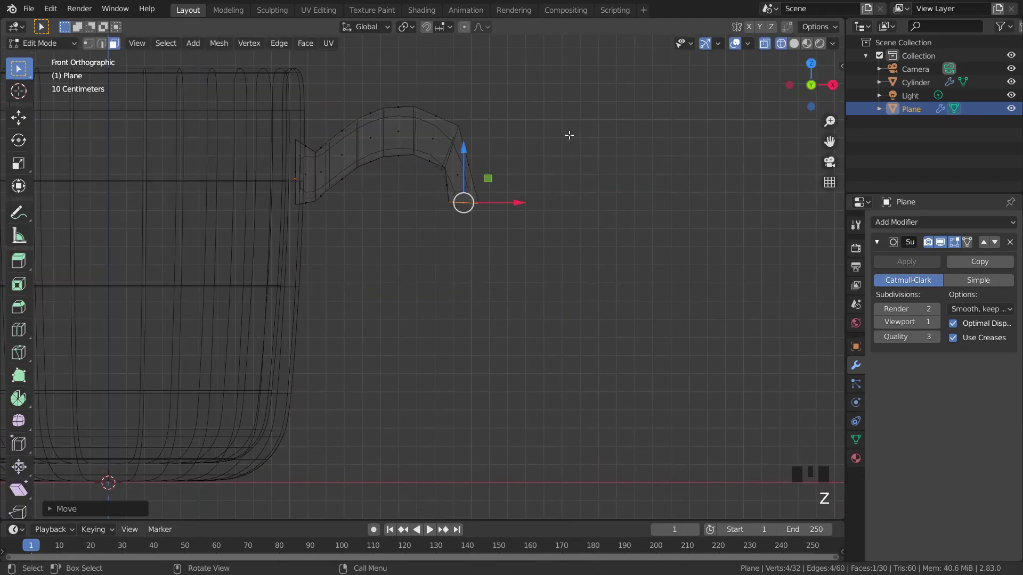
key(g)
key(r)
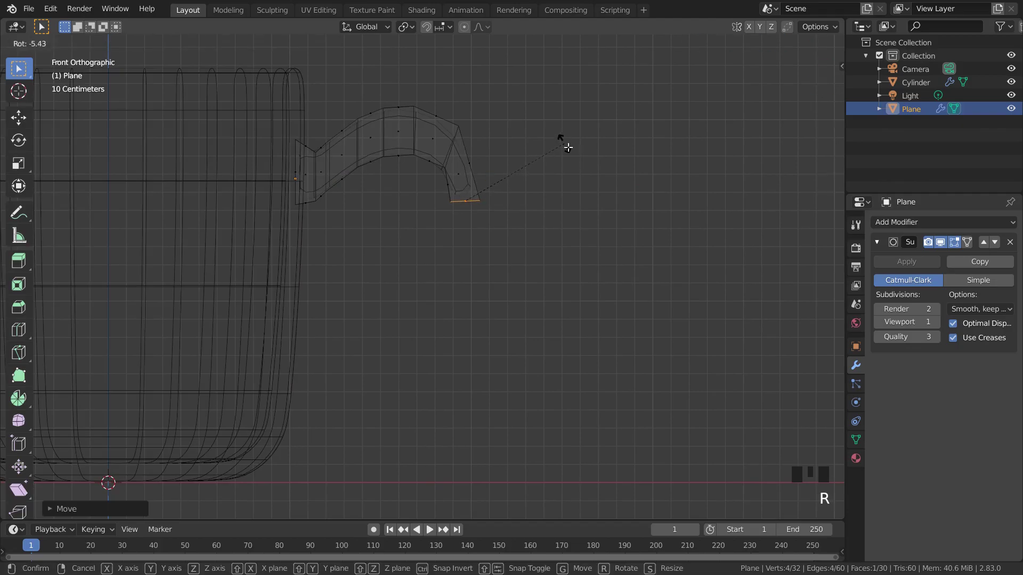
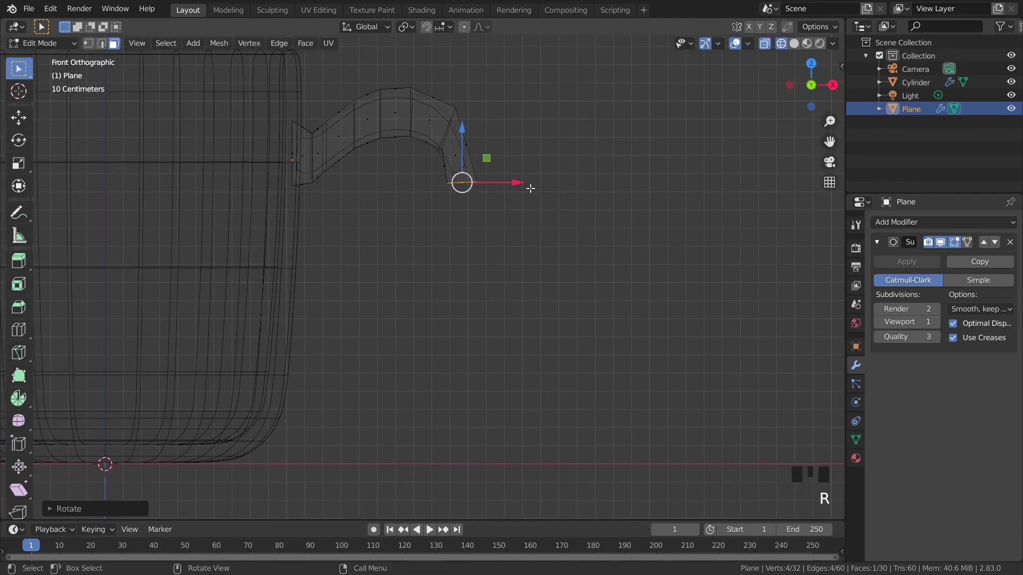
Extrude two more sections that curl the handle back down toward the mug base
key(e)
key(g)
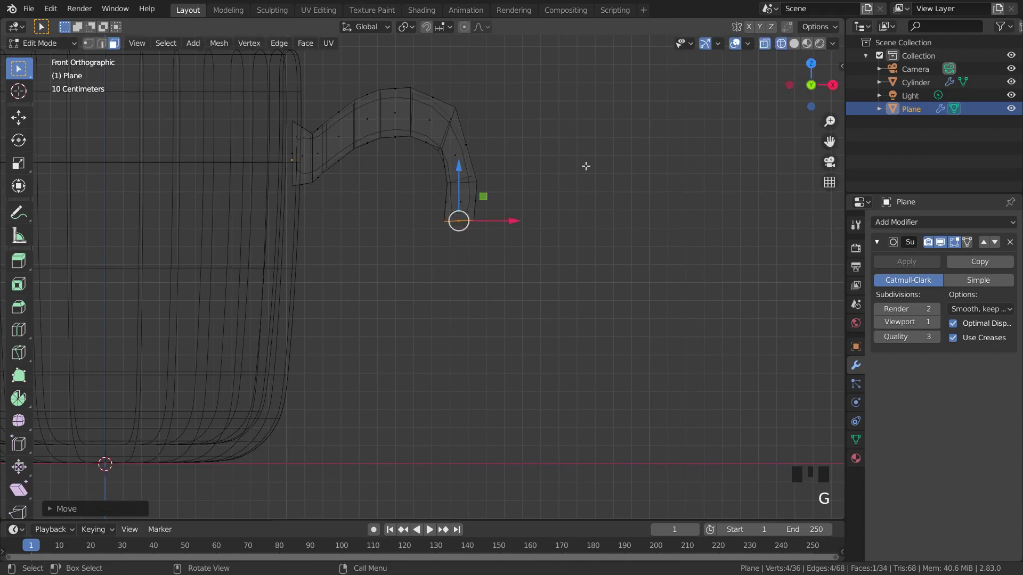
key(r)
key(g)
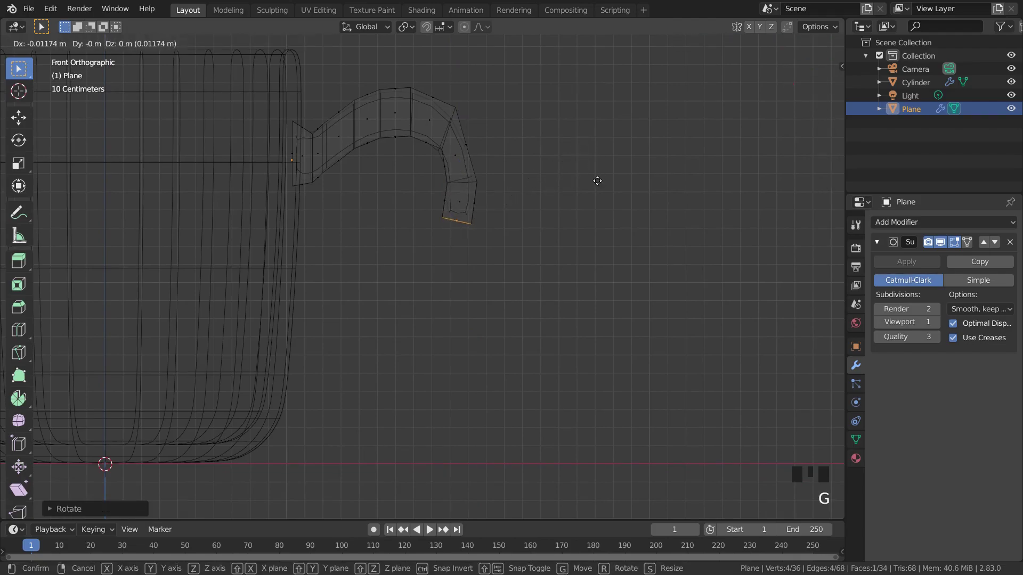
key(r)
key(g)
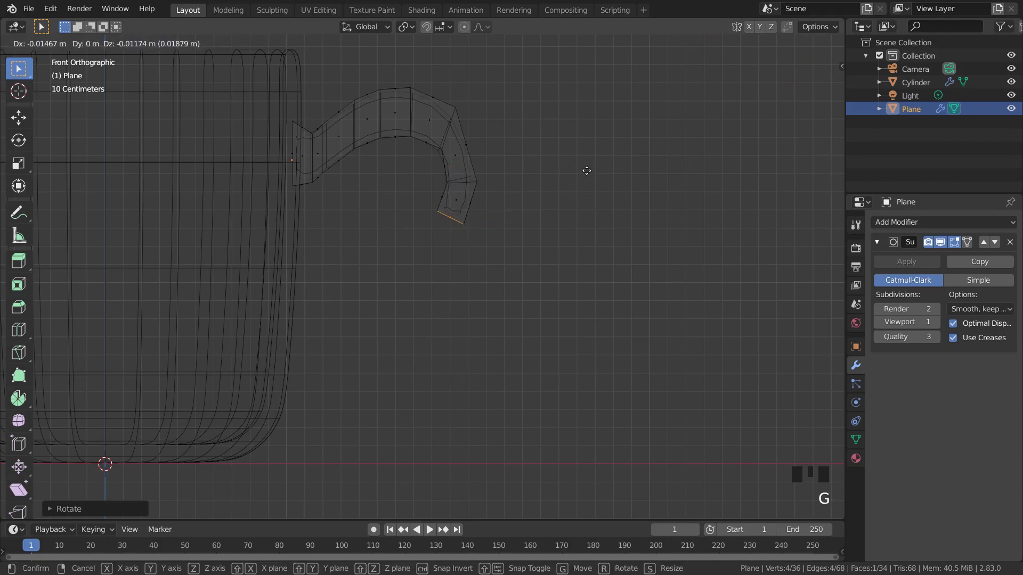
key(e)
key(g)
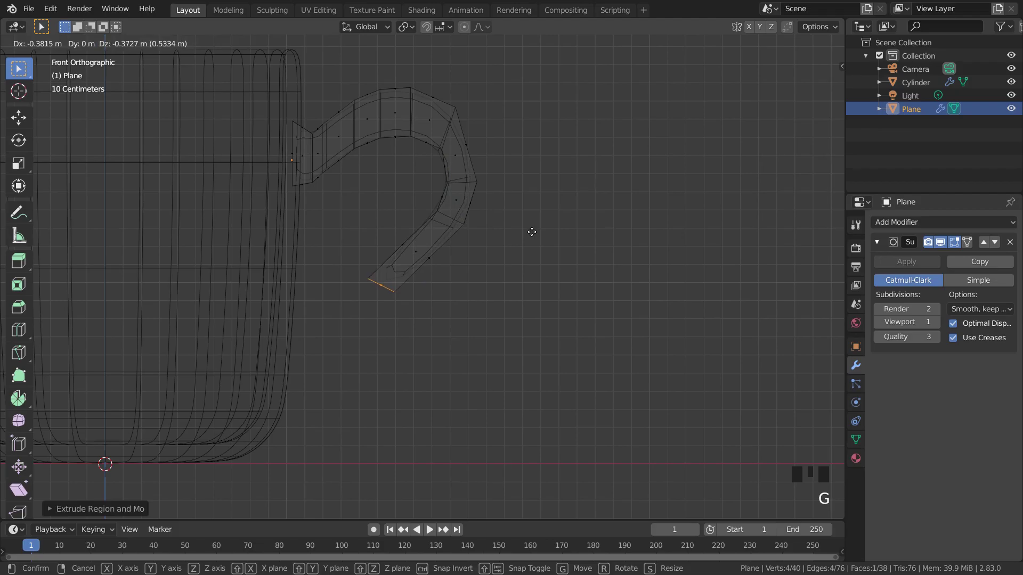
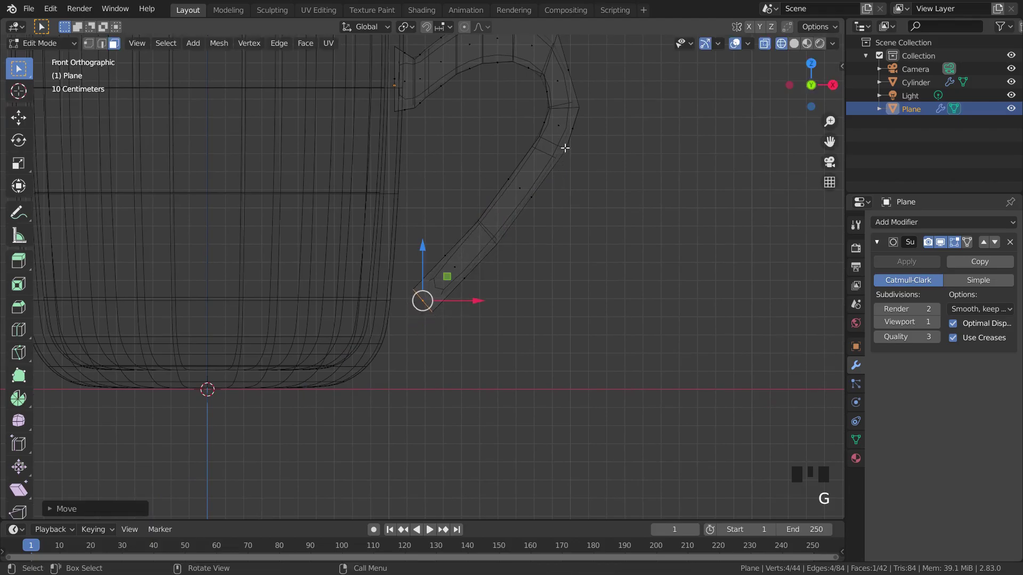
Tilt and resize the handle's lower end edge, then extrude it along X to meet the mug wall
key(r)
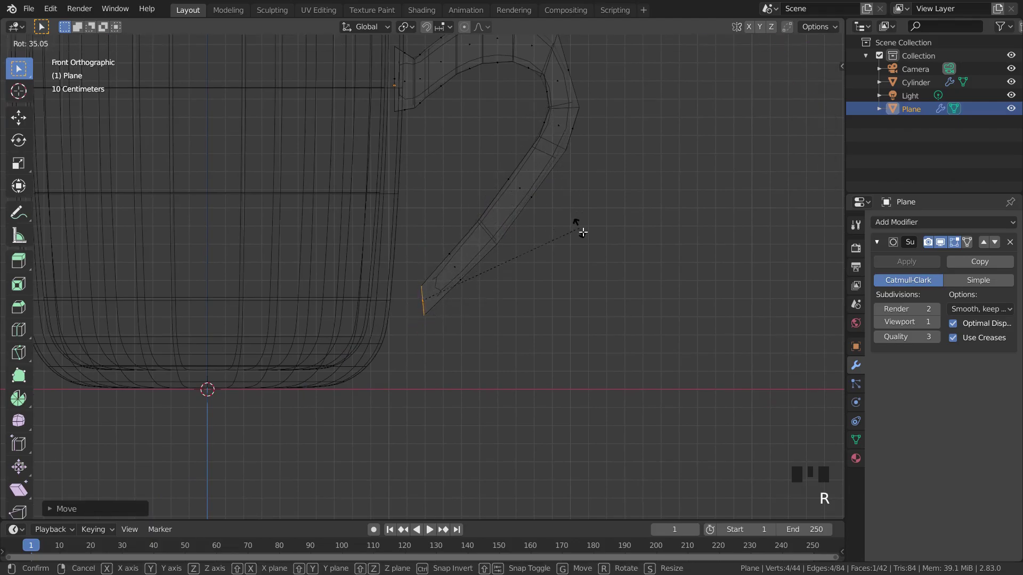
key(g)
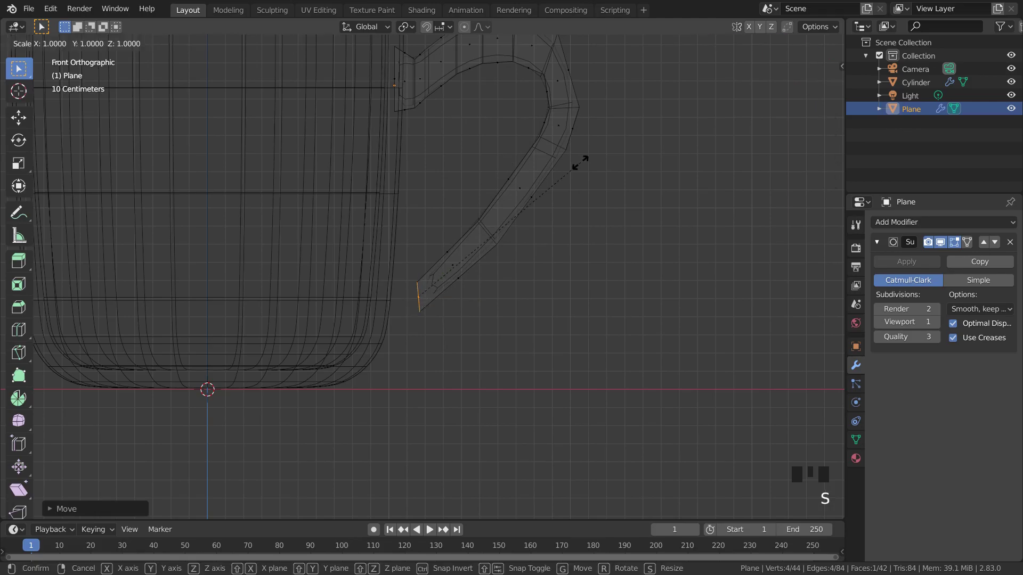
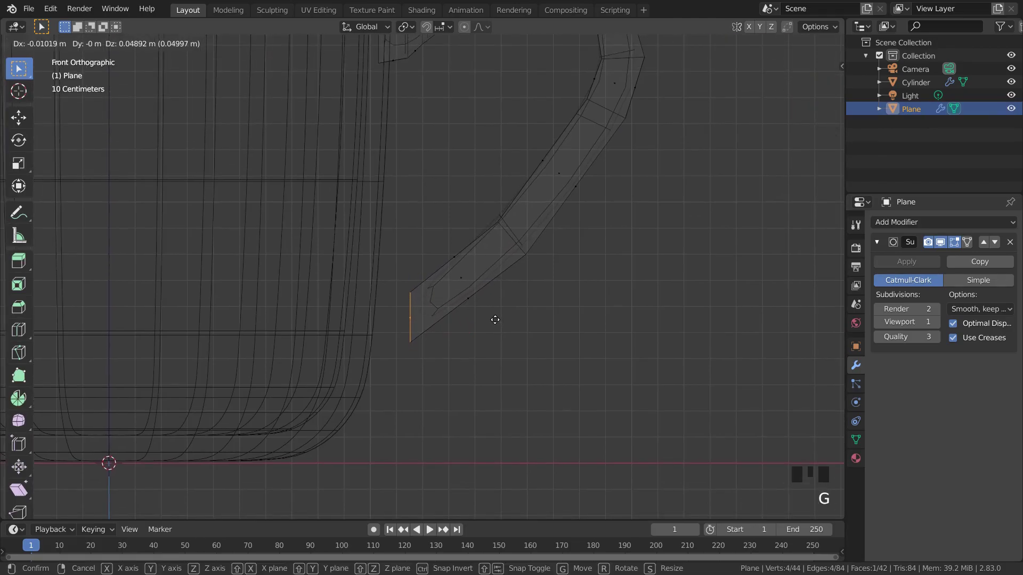
key(e)
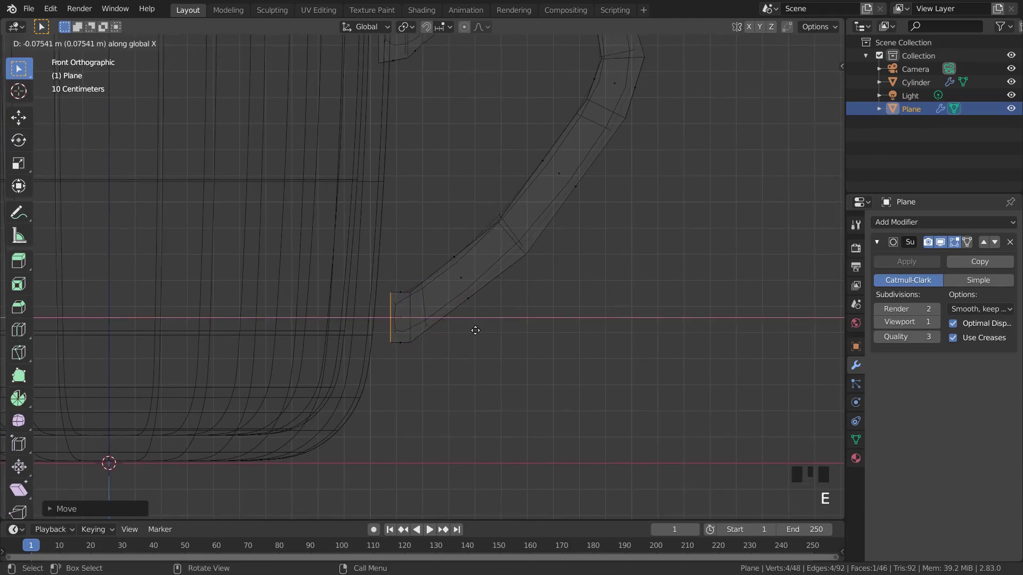
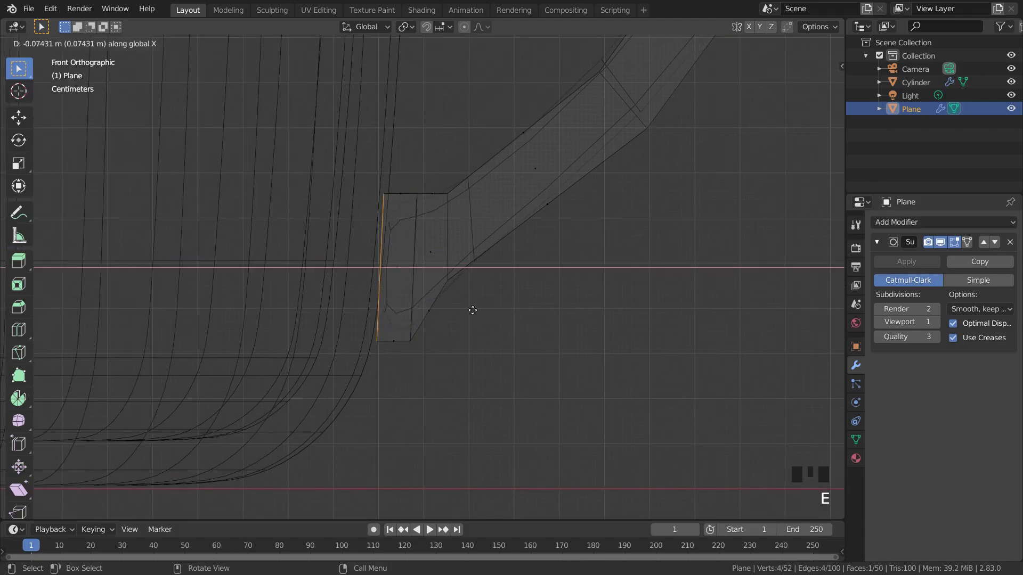
key(g)
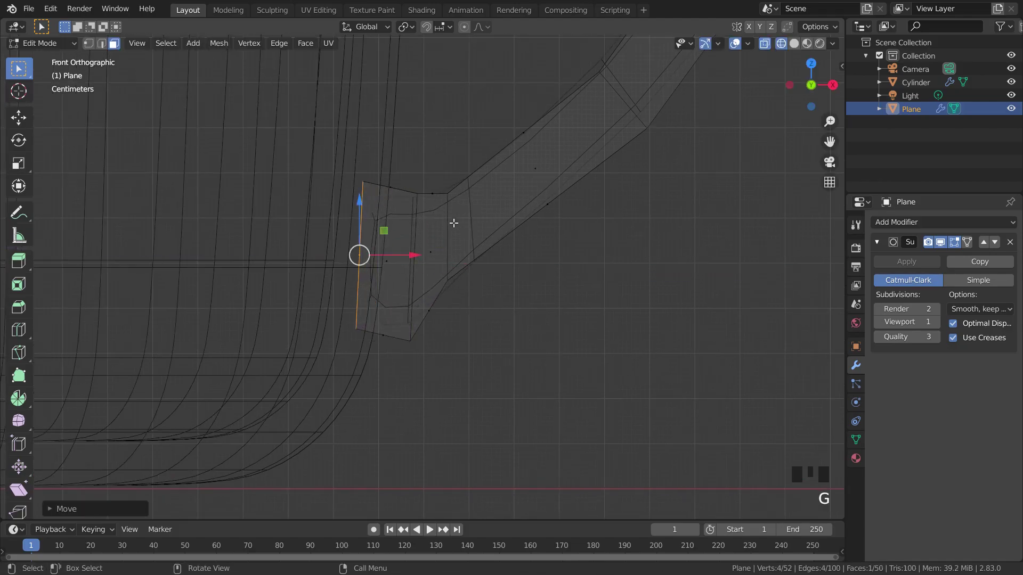
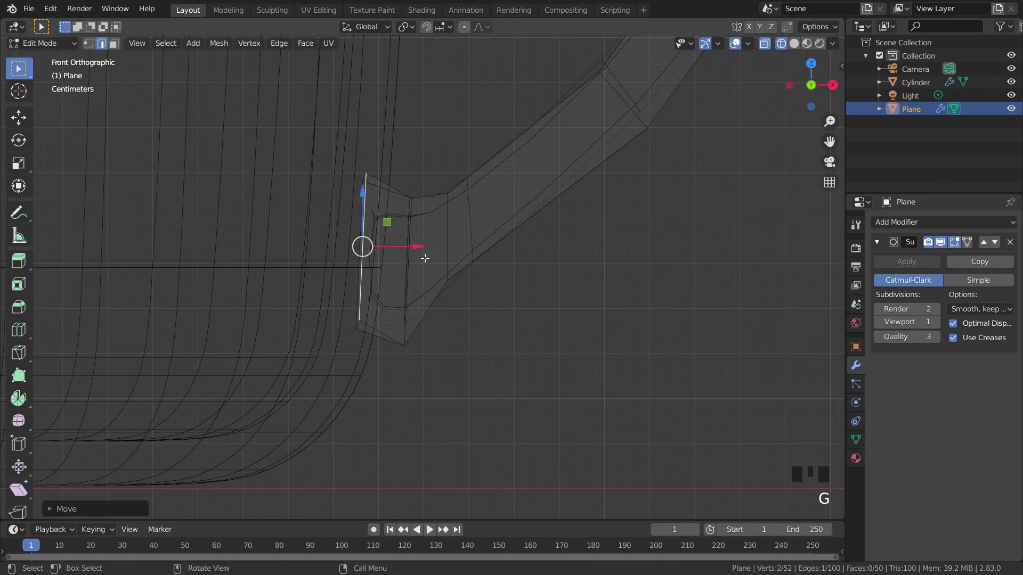
key(ctrl+z)
key(2)
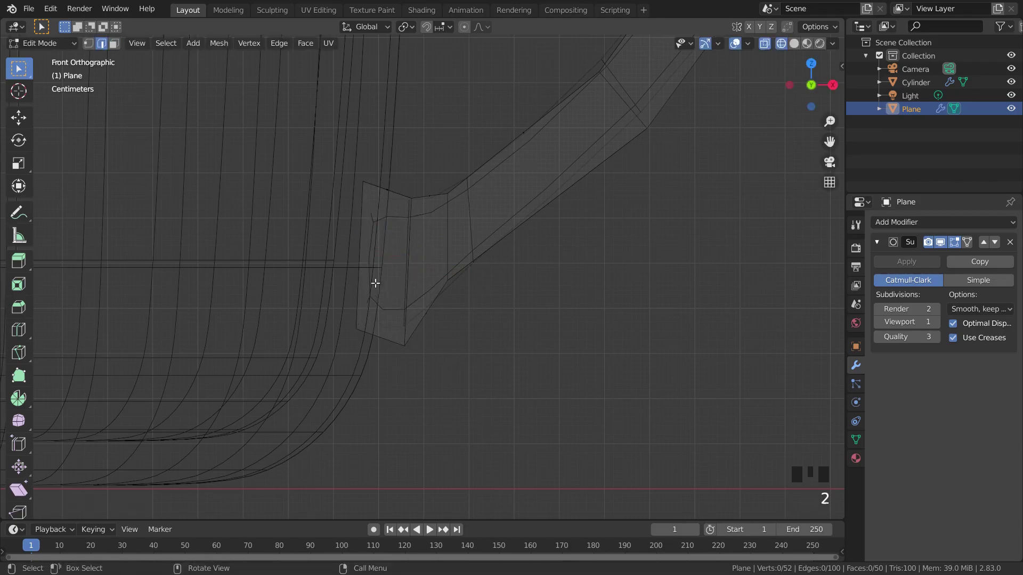
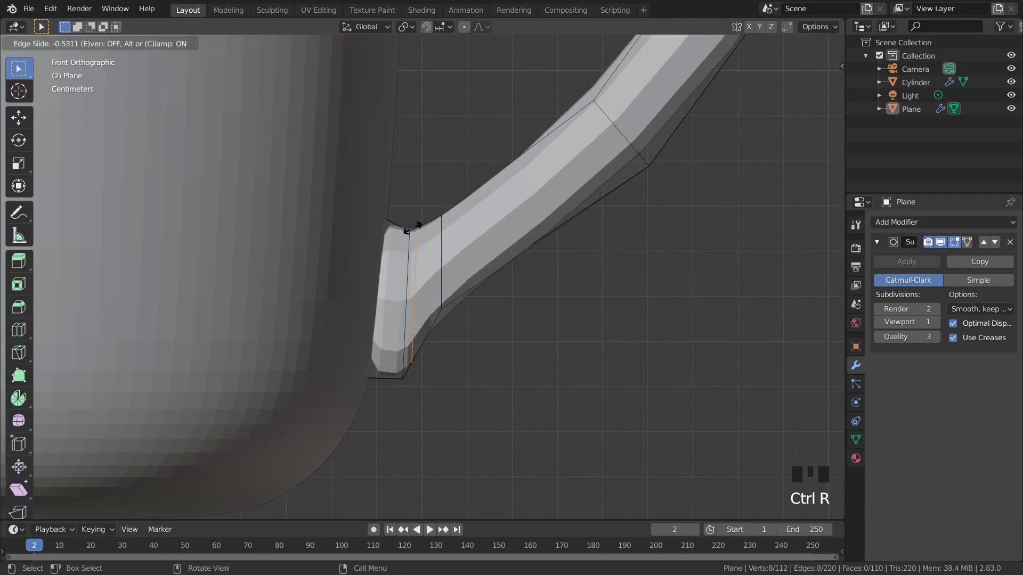
Cut an edge loop across the handle near its end and slide it close to the cup wall
key(g)
key(ctrl+z)
key(ctrl+r)
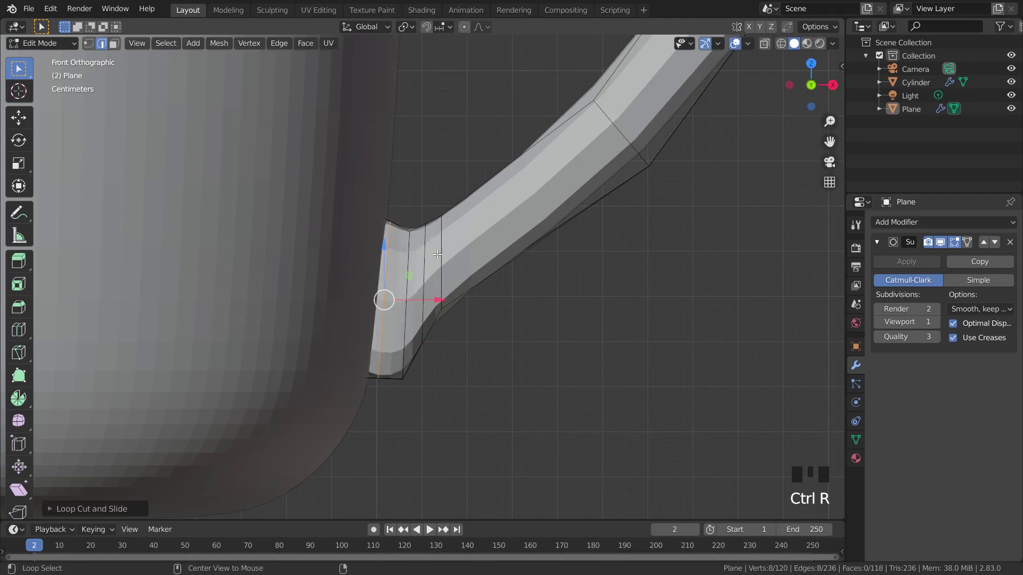
key(g)
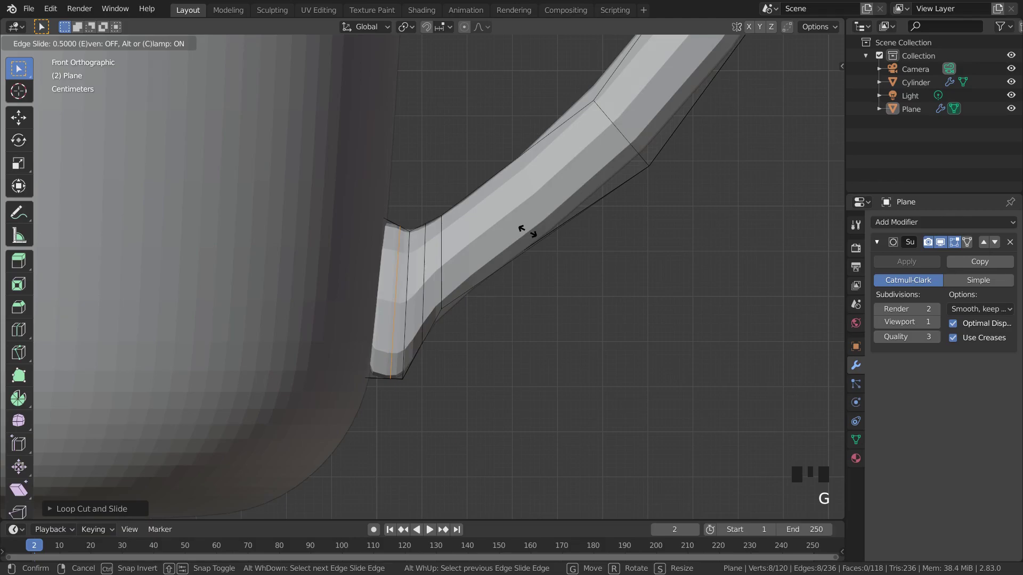
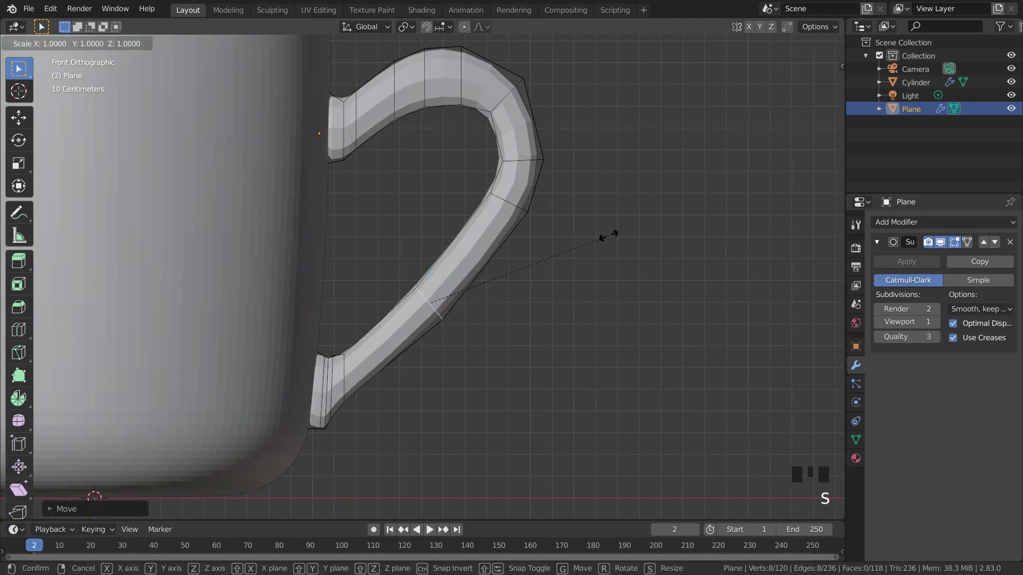
Scale down a handle cross-section loop and try resizing the top edge ring, undoing the misfires
key(s)
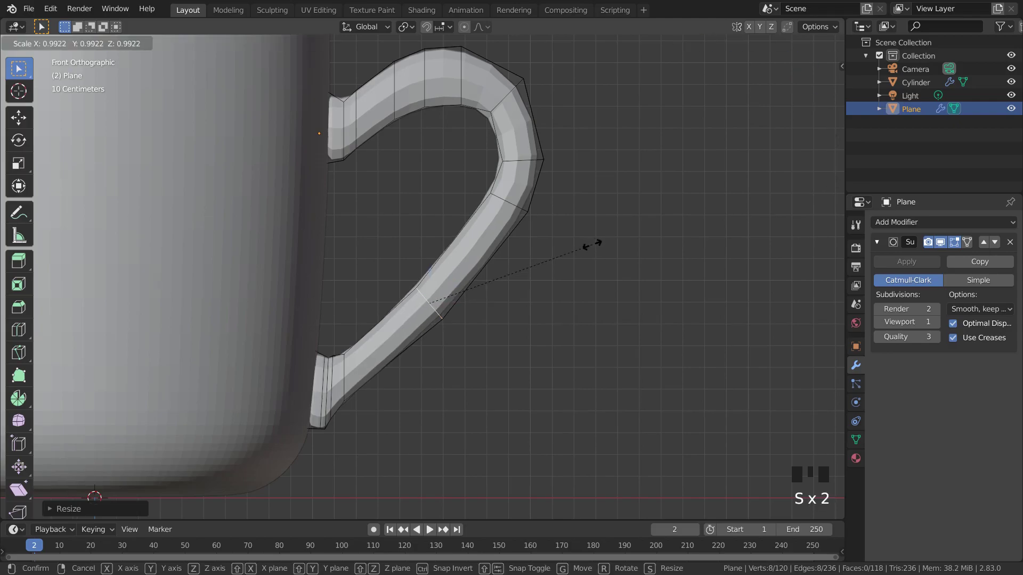
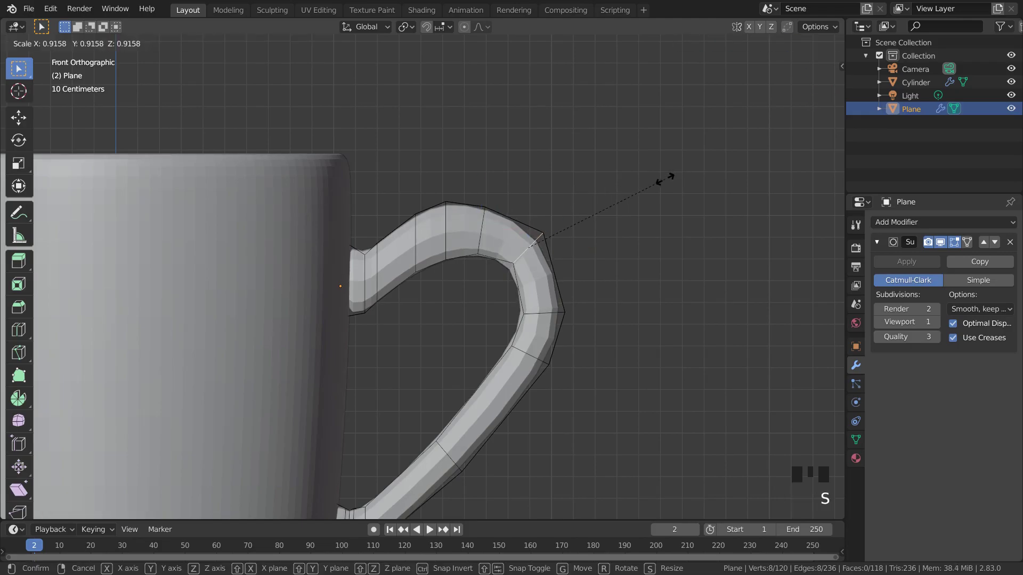
key(Tab)
key(Tab)
key(g)
key(Tab)
key(Tab)
click(448, 218)
key(s)
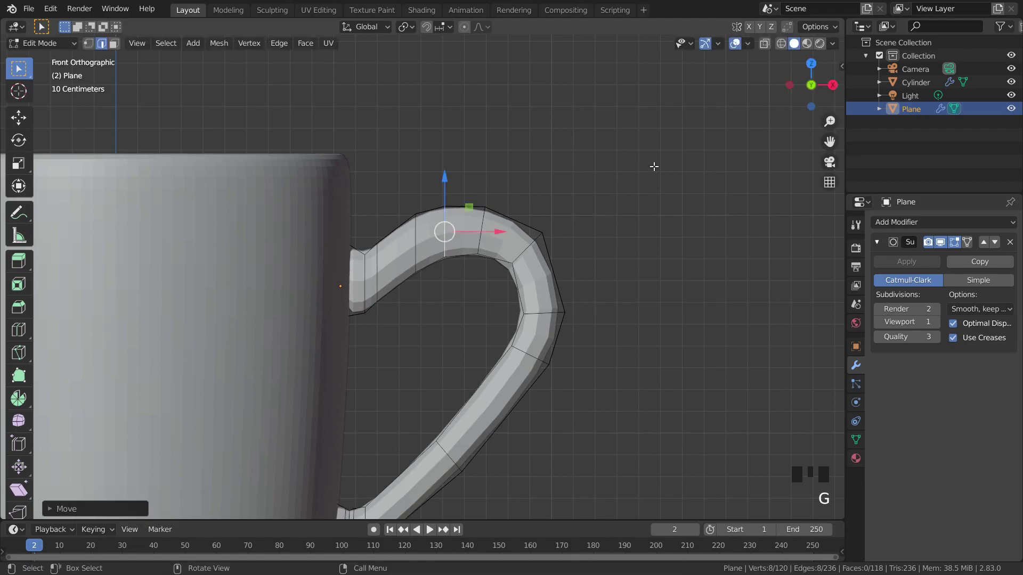
key(g)
key(ctrl+z)
key(ctrl+z)
Shrink the loops near the handle's upper curve slightly smaller, checking the result in object mode
key(s)
key(Tab)
key(Tab)
key(s)
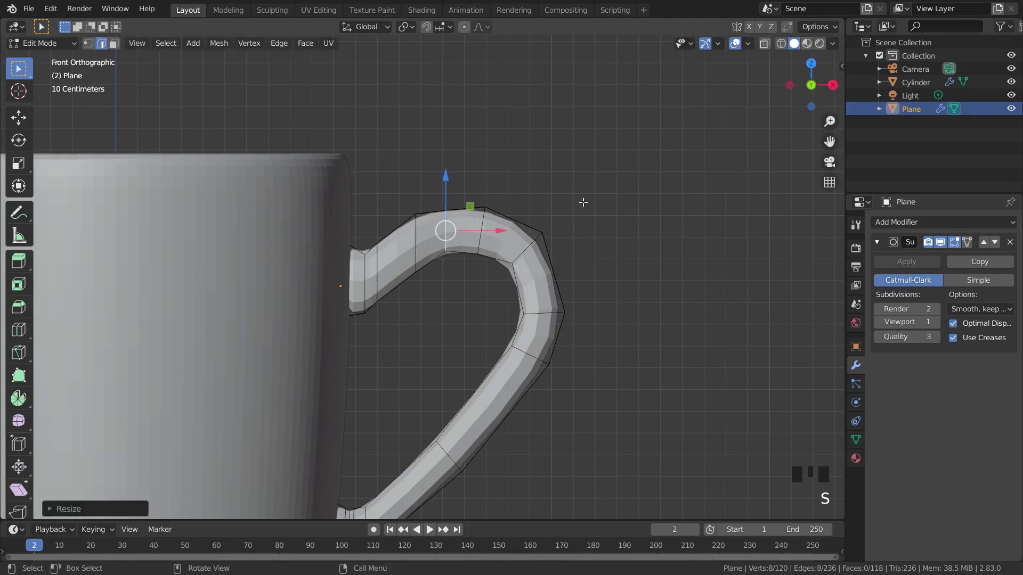
key(Tab)
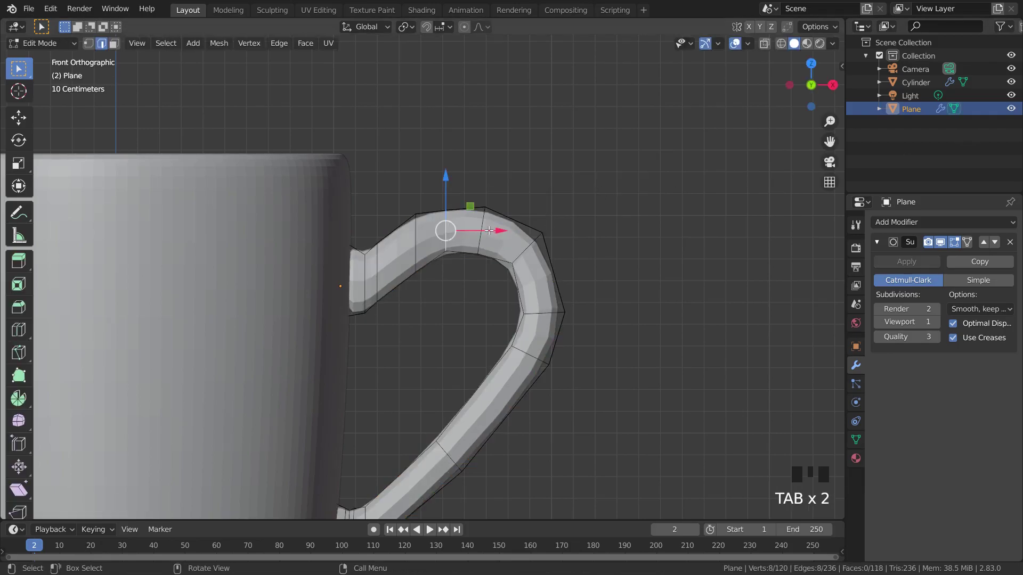
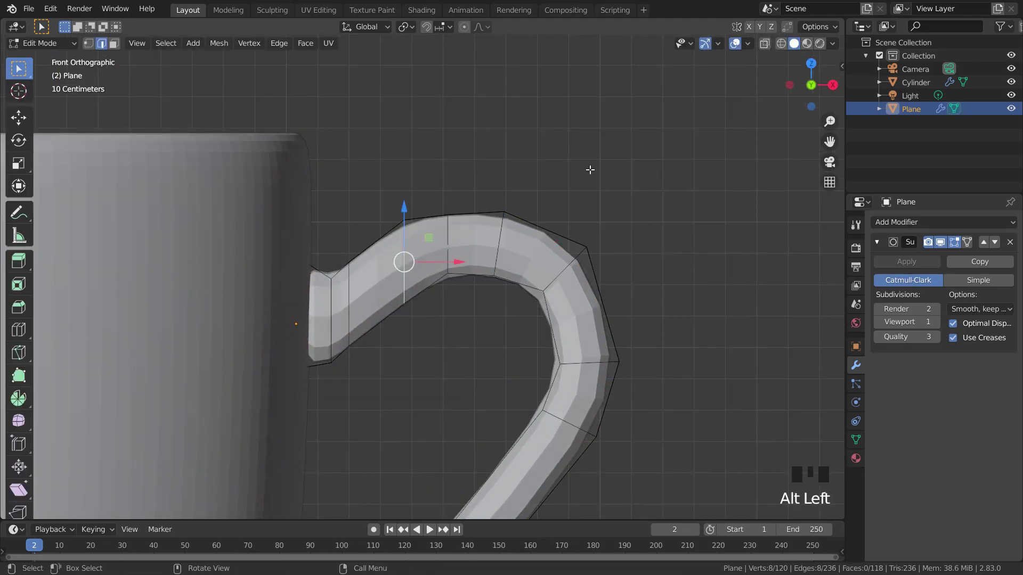
key(s)
key(Tab)
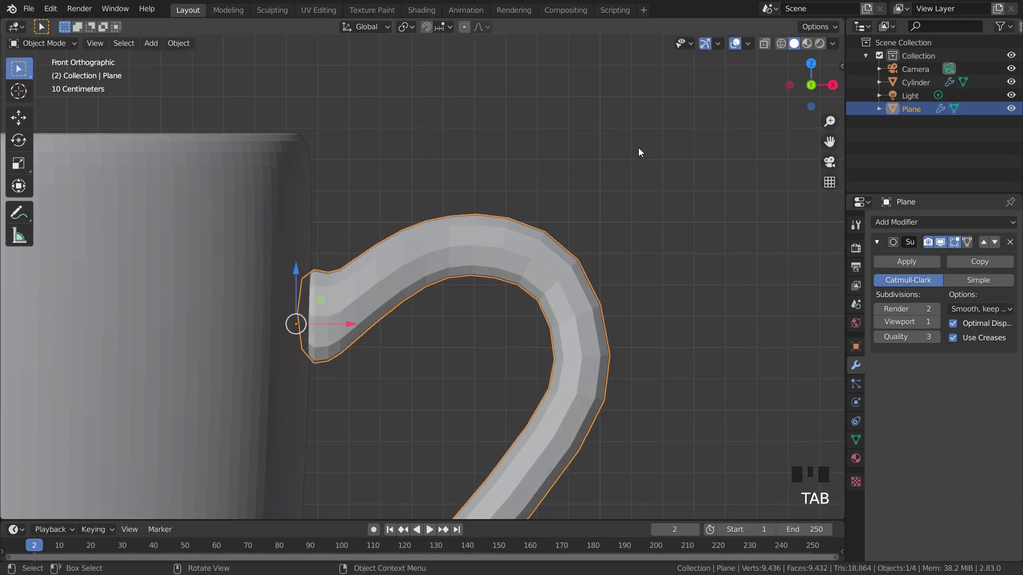
key(Tab)
key(s)
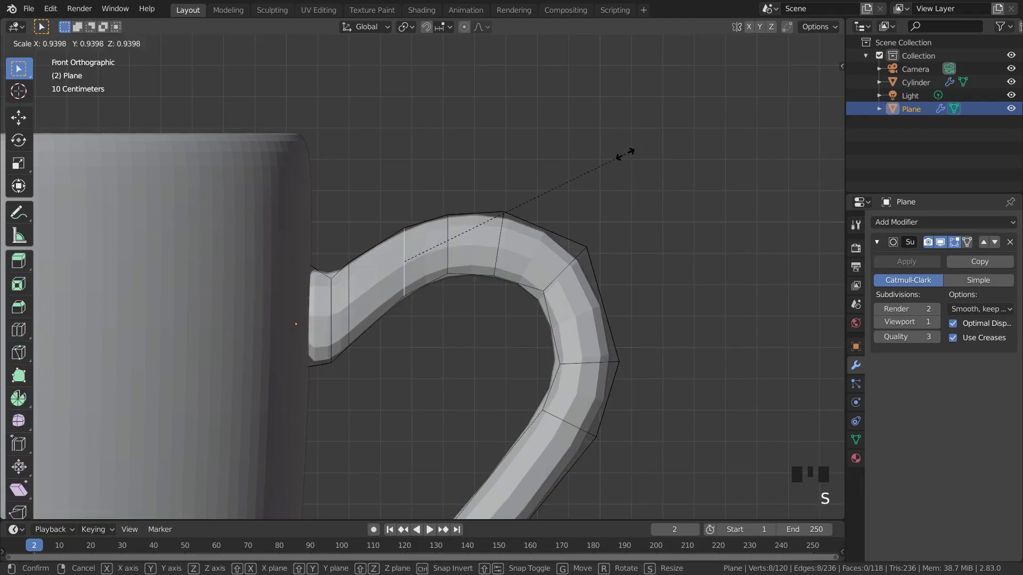
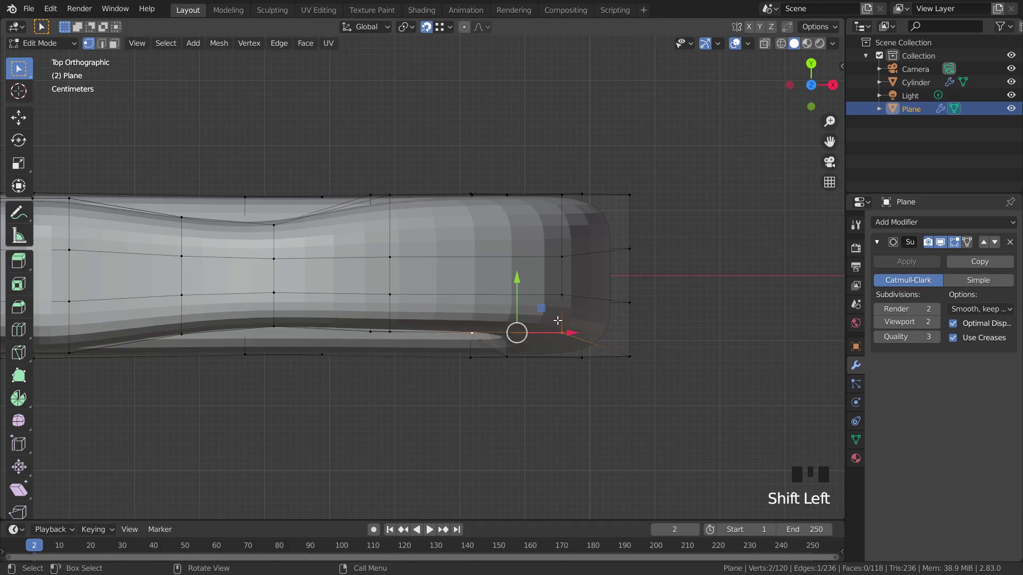
Move the handle's inner cage vertices along Y toward the mug wall for a smoother curve
key(g)
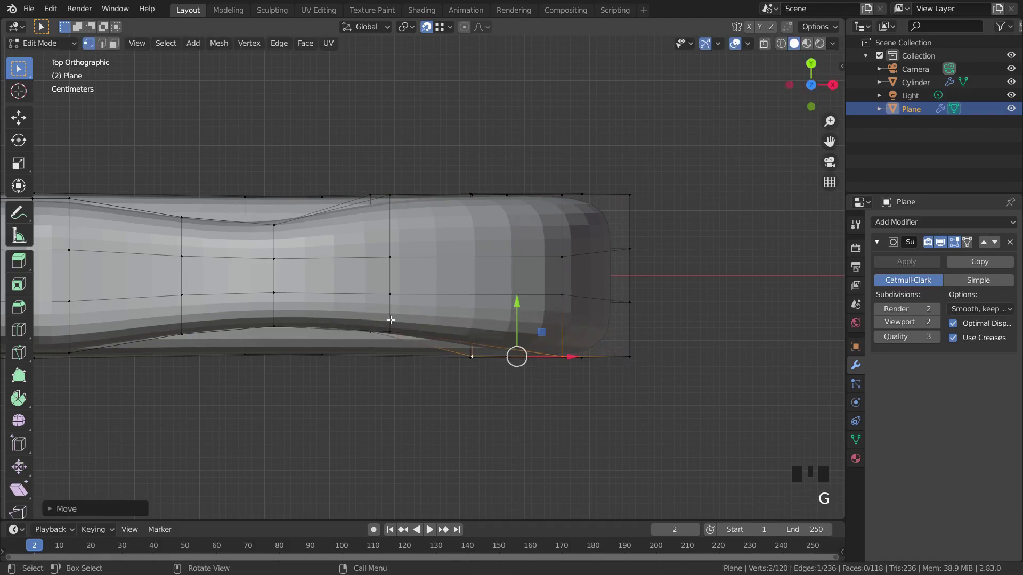
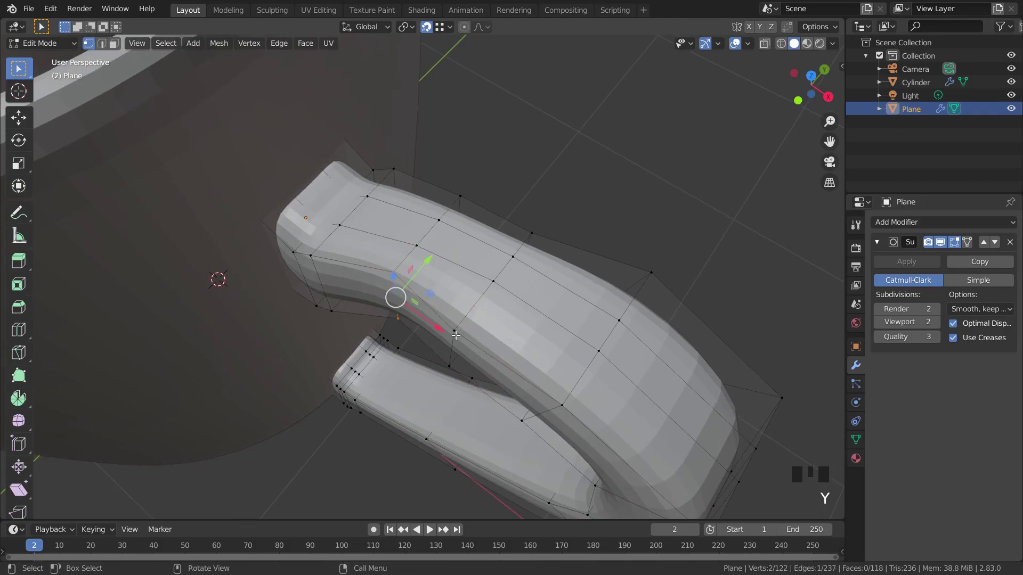
key(ctrl+z)
key(g)
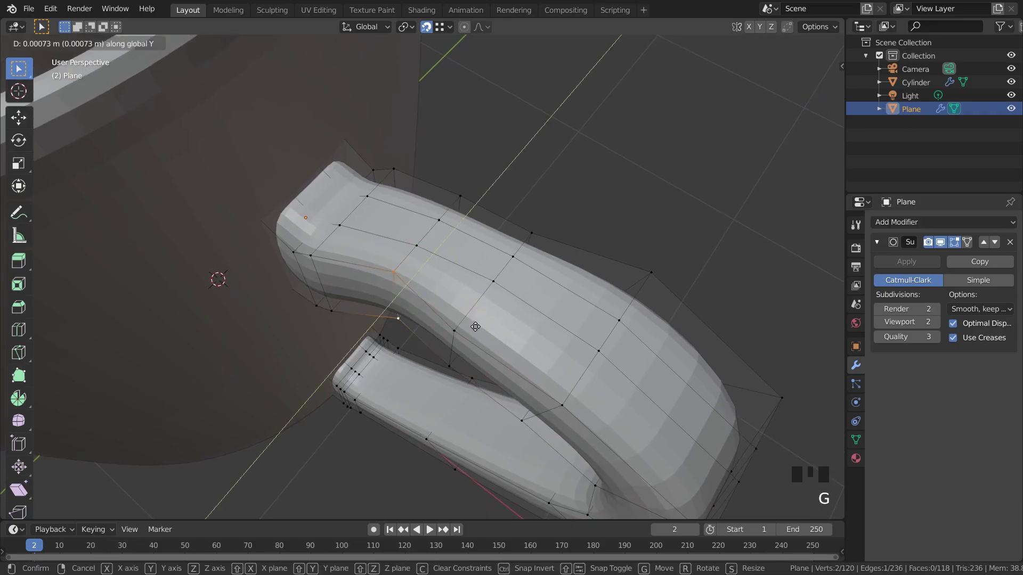
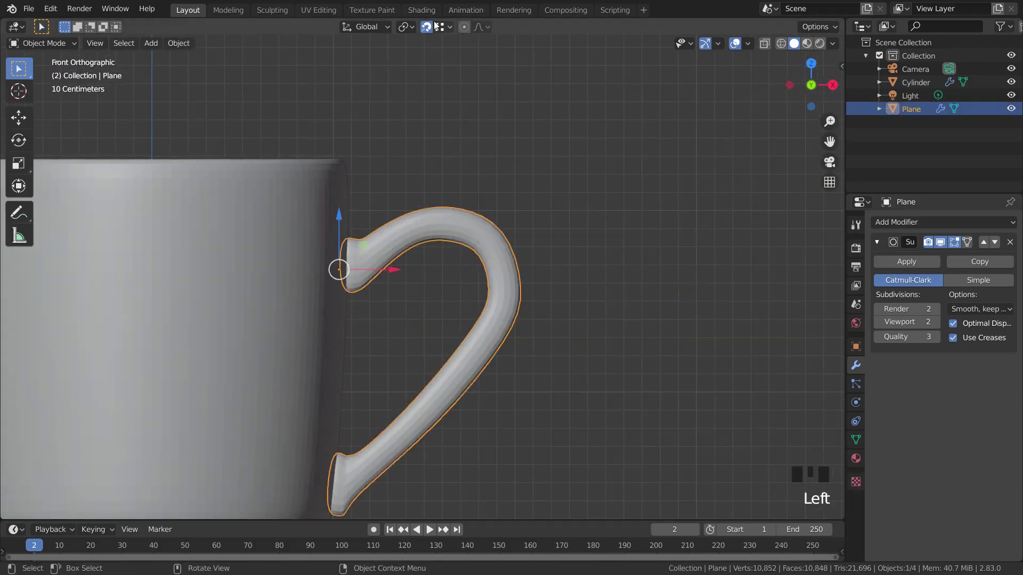
Edit the handle mesh, cut a loop near its upper end and slide it toward the cup wall
click(435, 27)
key(Tab)
middle_click(400, 228)
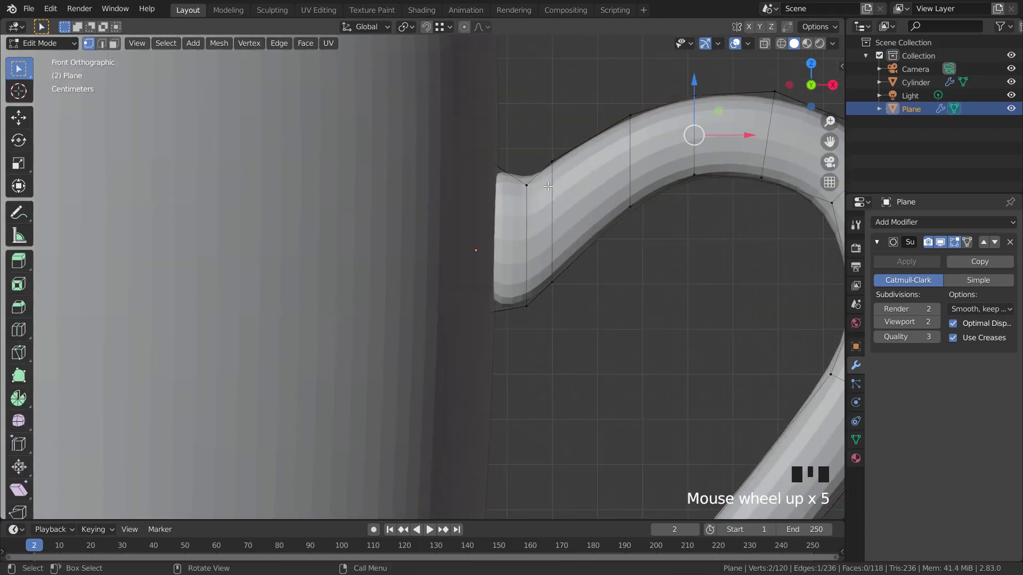
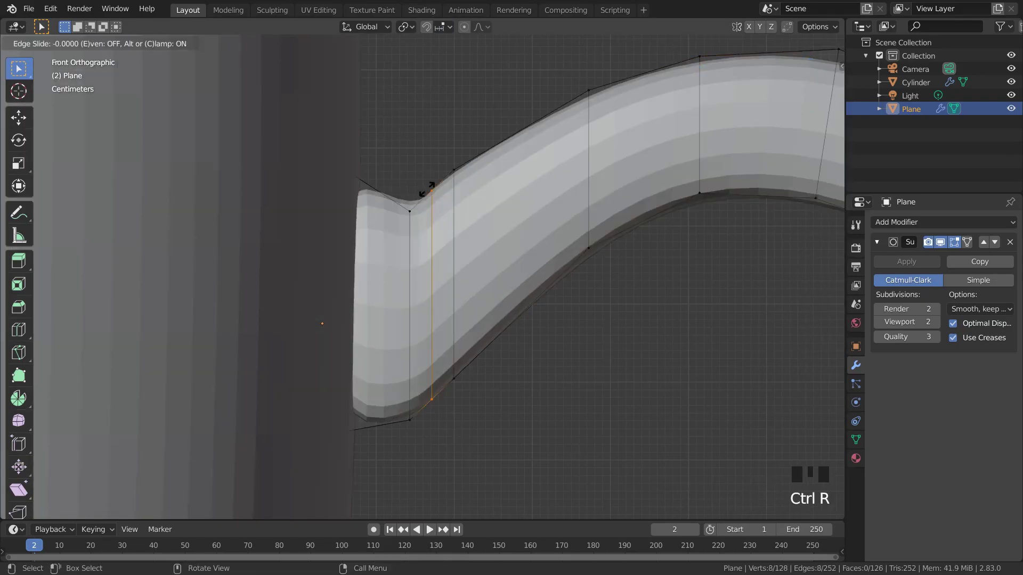
key(ctrl+r)
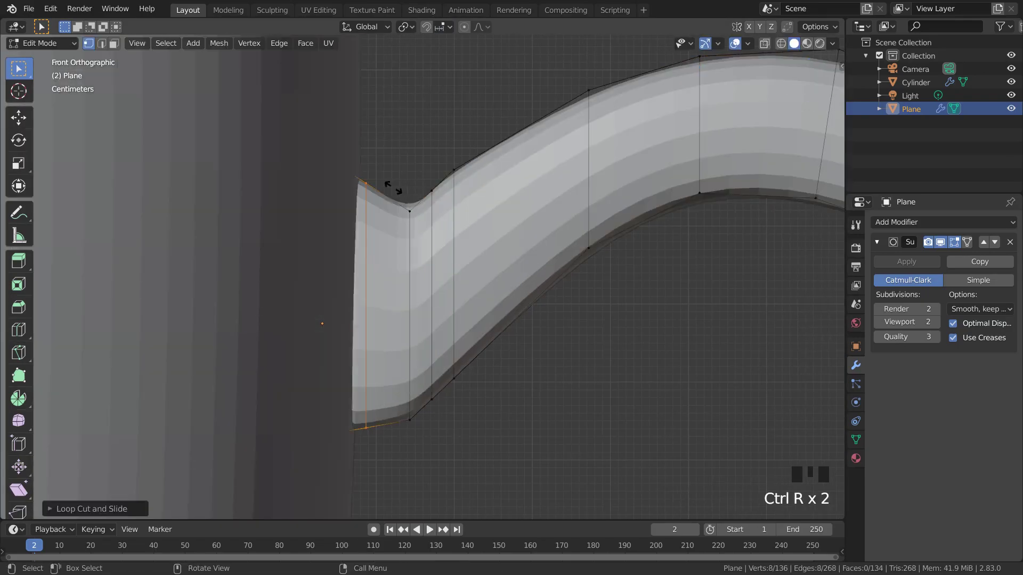
key(Tab)
scroll(down, 3)
click(535, 344)
key(Tab)
key(g)
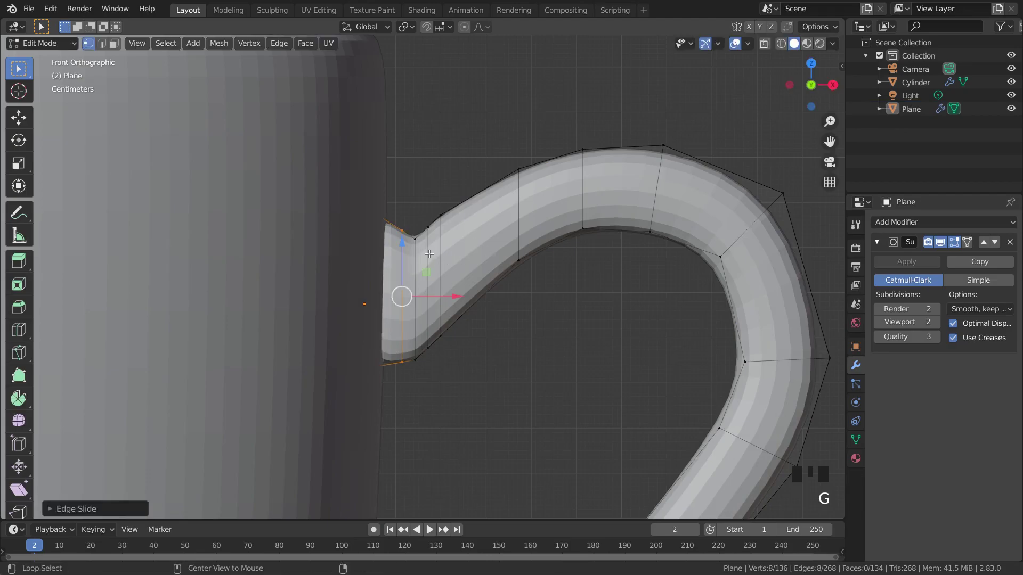
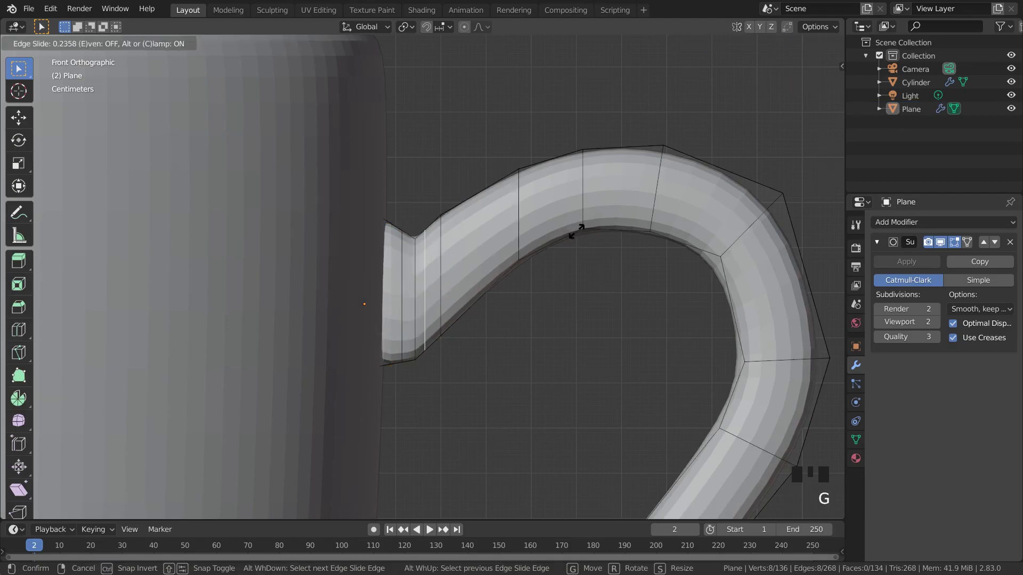
Insert another loop across the handle and settle it close to the same end
key(Tab)
scroll(down, 3)
scroll(up, 3)
key(Tab)
key(g)
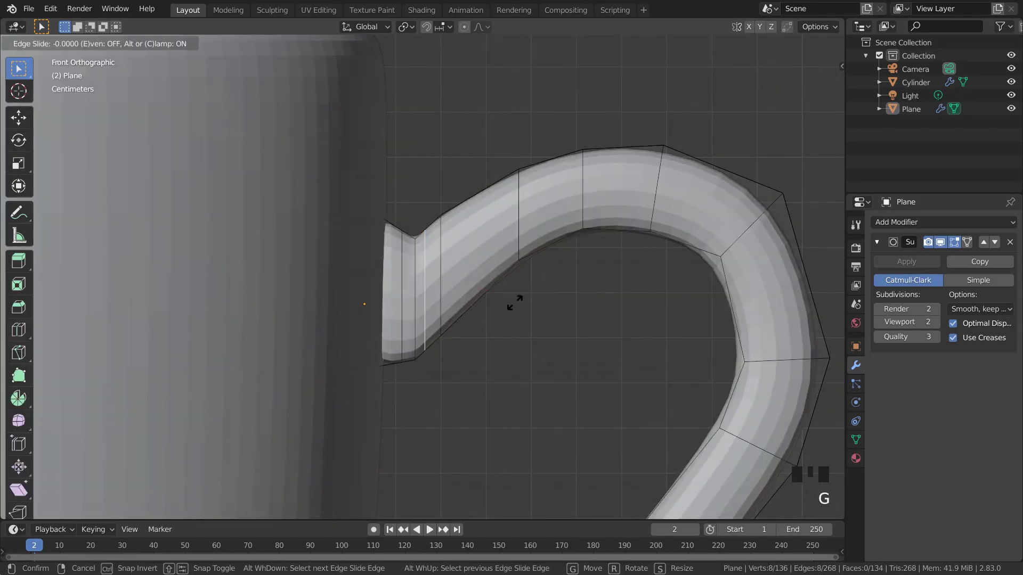
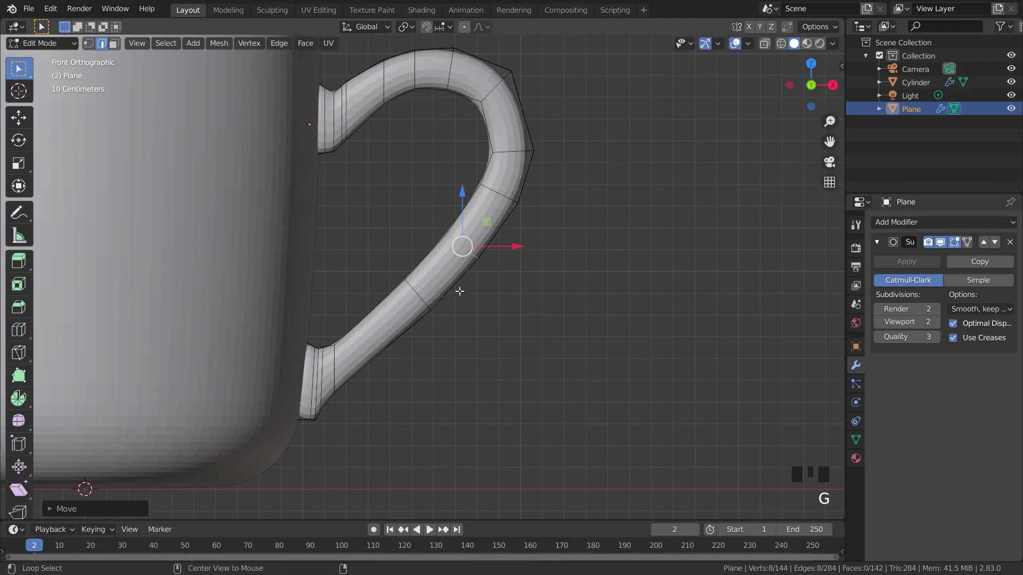
Cut a loop across the handle's lower arm, shift it within the front plane, and check the smoothed handle
key(ctrl+r)
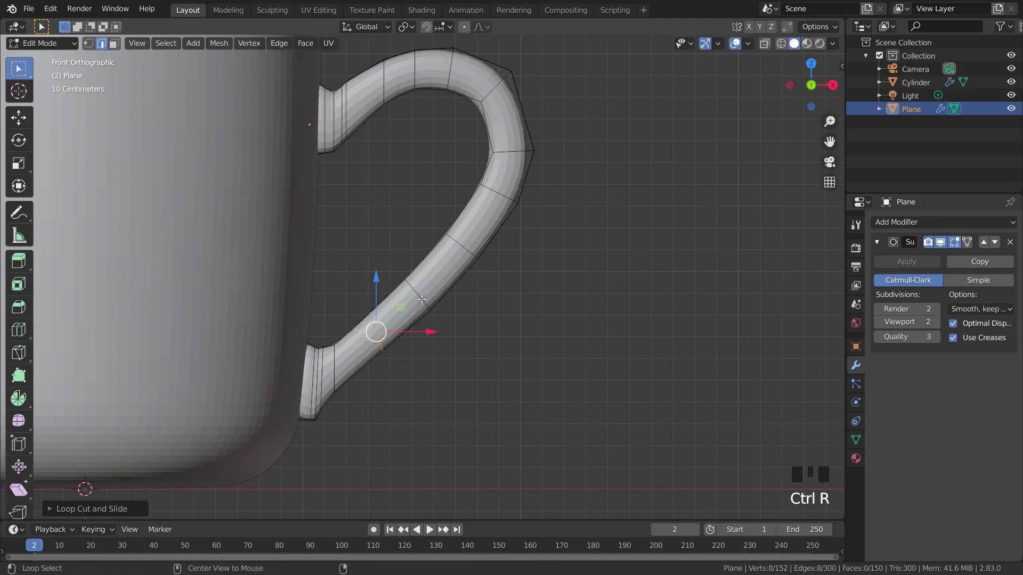
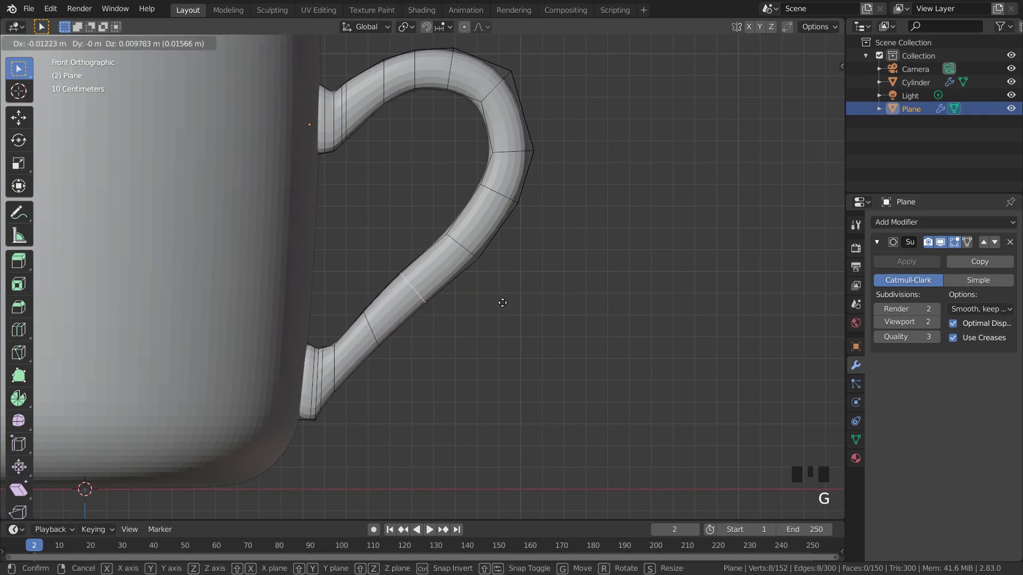
key(ctrl+z)
key(g)
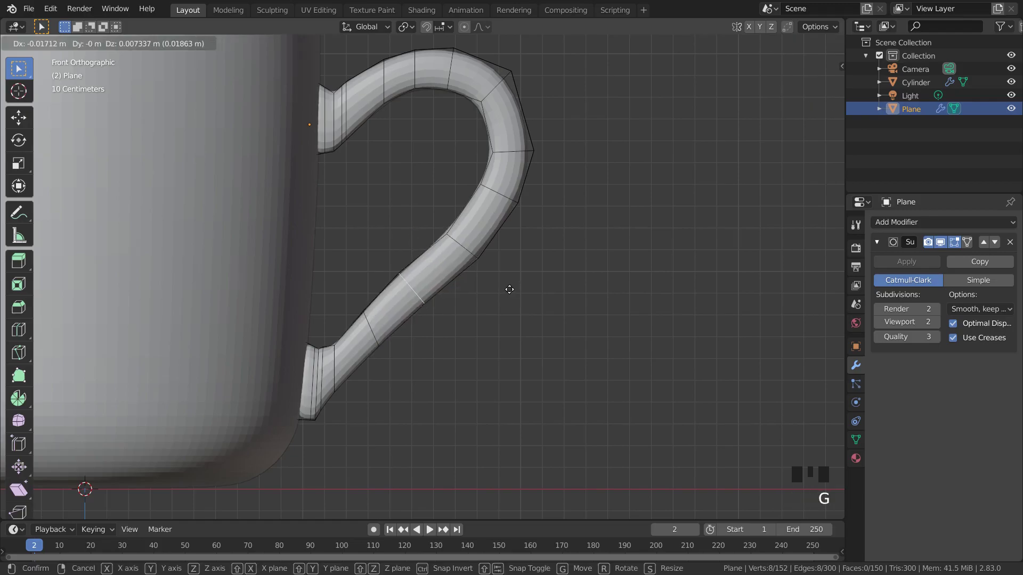
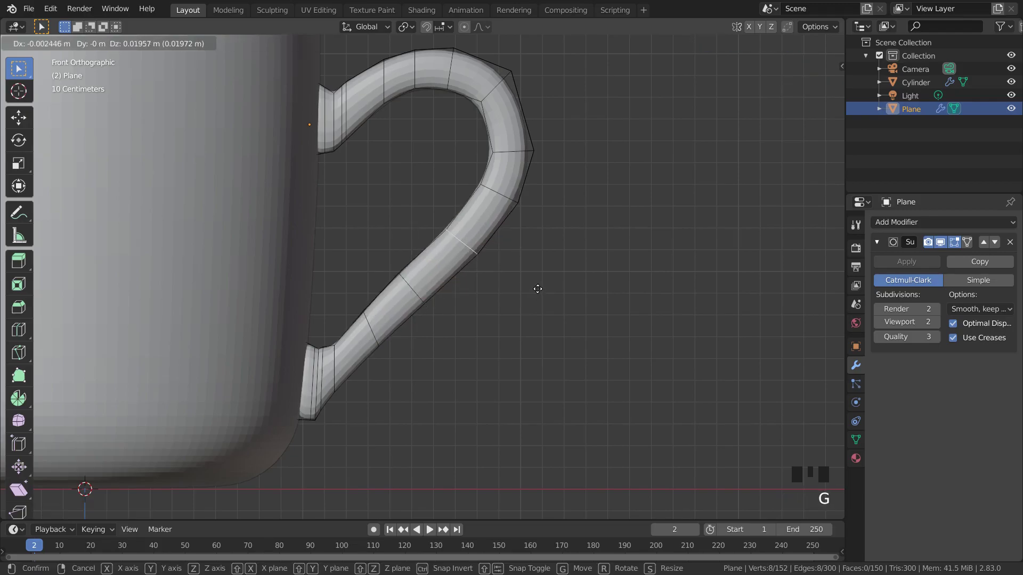
key(Tab)
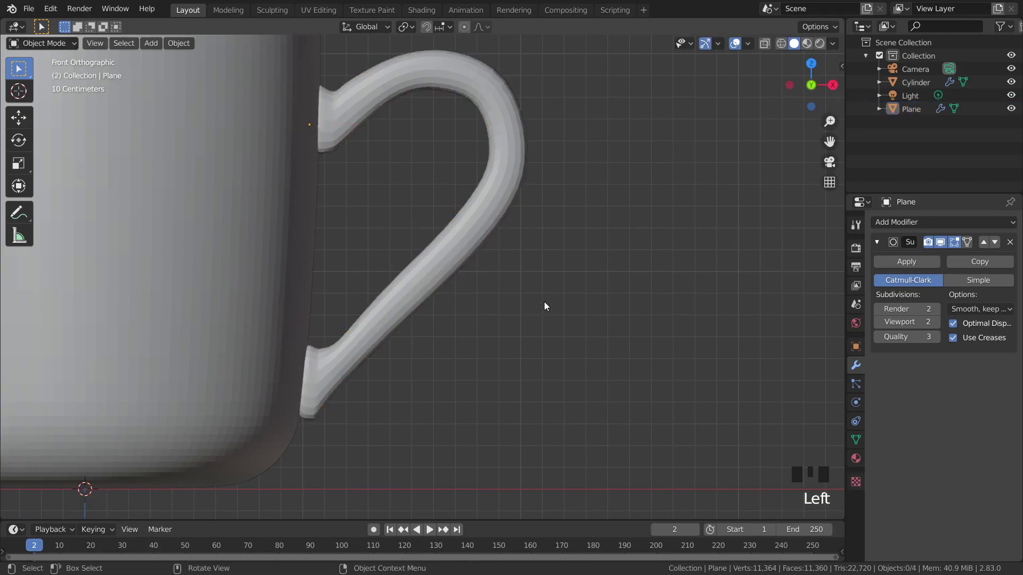
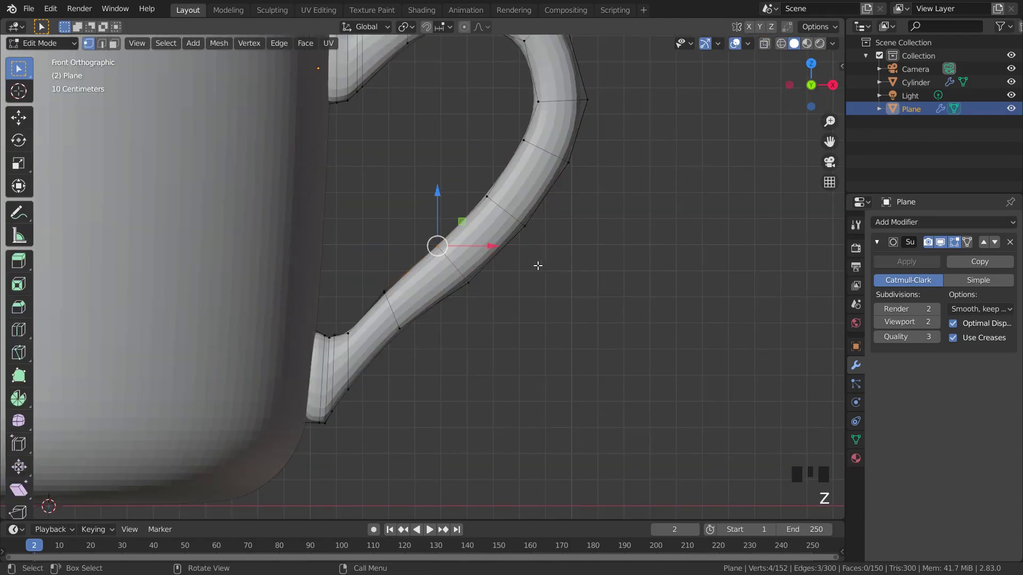
Move the selected lower-arm vertices to refine the handle's bend
key(g)
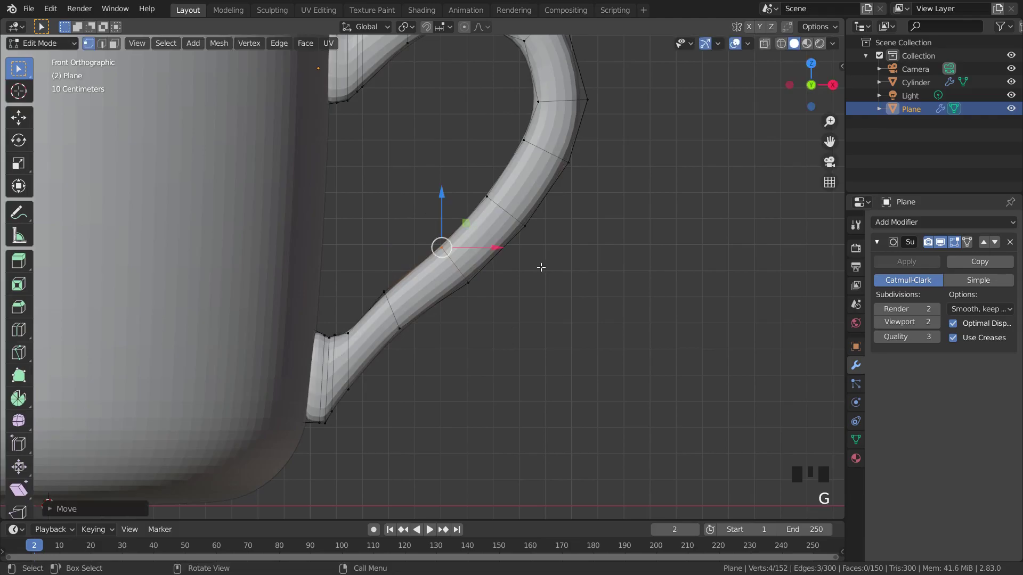
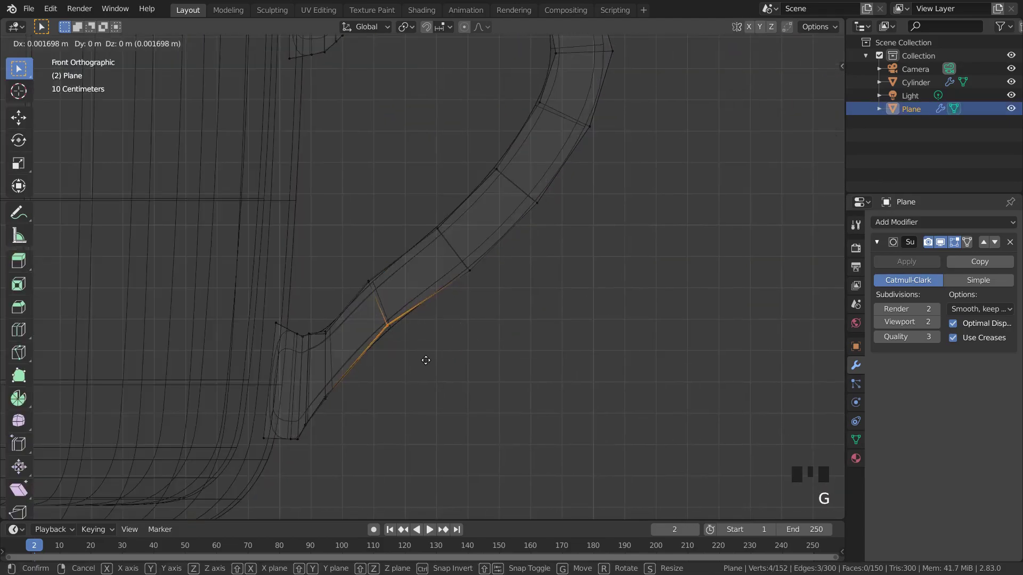
In wireframe, nudge the lower-arm edge along X, return to object mode and orbit around the finished mug
key(z)
key(Tab)
scroll(down, 3)
scroll(down, 3)
drag(611, 257, 306, 290)
Join the handle and the Cylinder body into a single mug object with Ctrl+J
click(306, 290)
scroll(down, 3)
drag(430, 337, 482, 336)
click(482, 336)
key(ctrl+j)
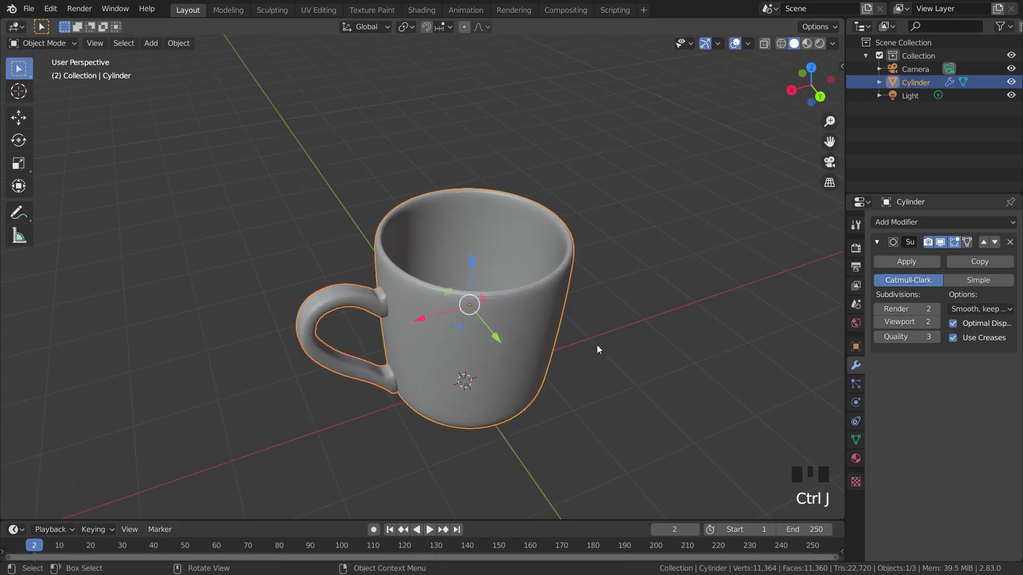
Glance at the Shading workspace, return to Layout and orbit around the joined mug
click(600, 346)
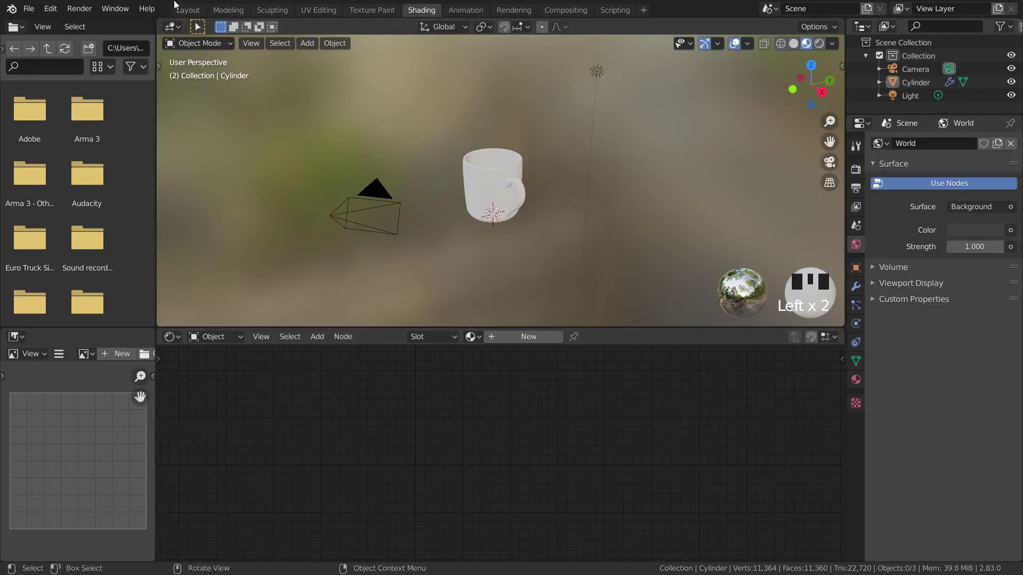
click(187, 11)
middle_click(475, 370)
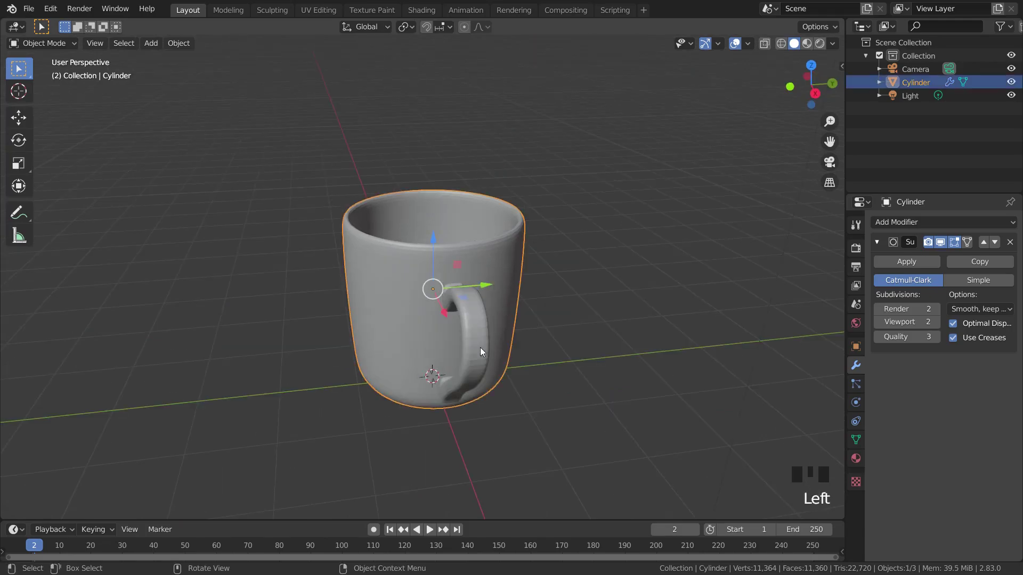
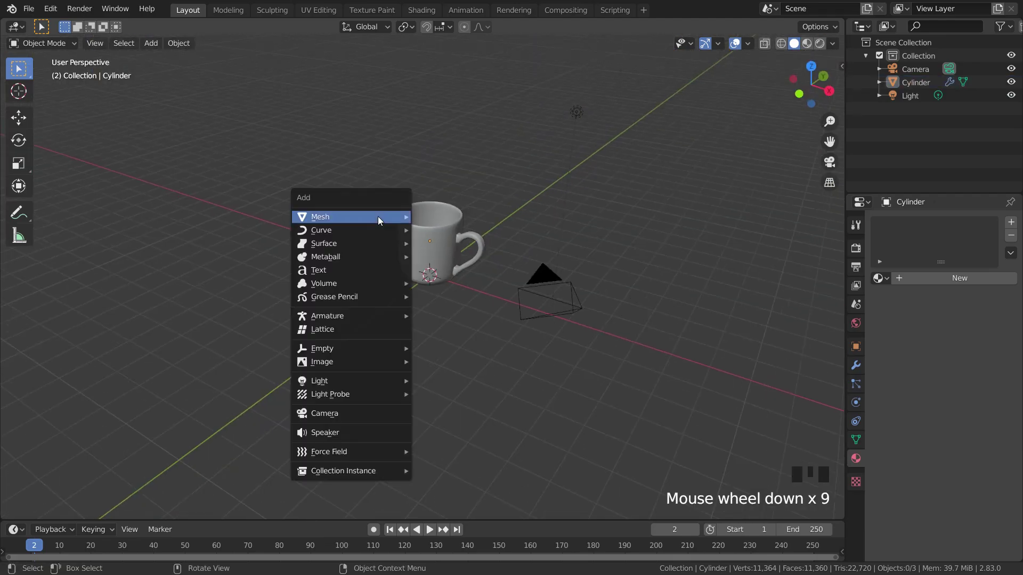
Add a mesh plane under the mug and scale it up about 12 times into a ground surface
key(shift+a)
scroll(down, 3)
drag(595, 302, 578, 303)
scroll(up, 3)
key(s)
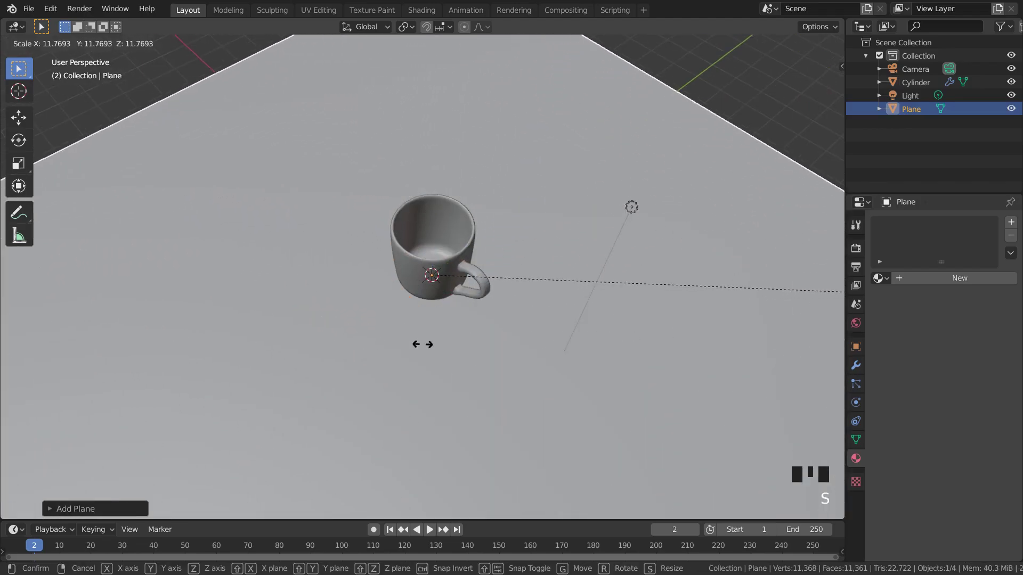
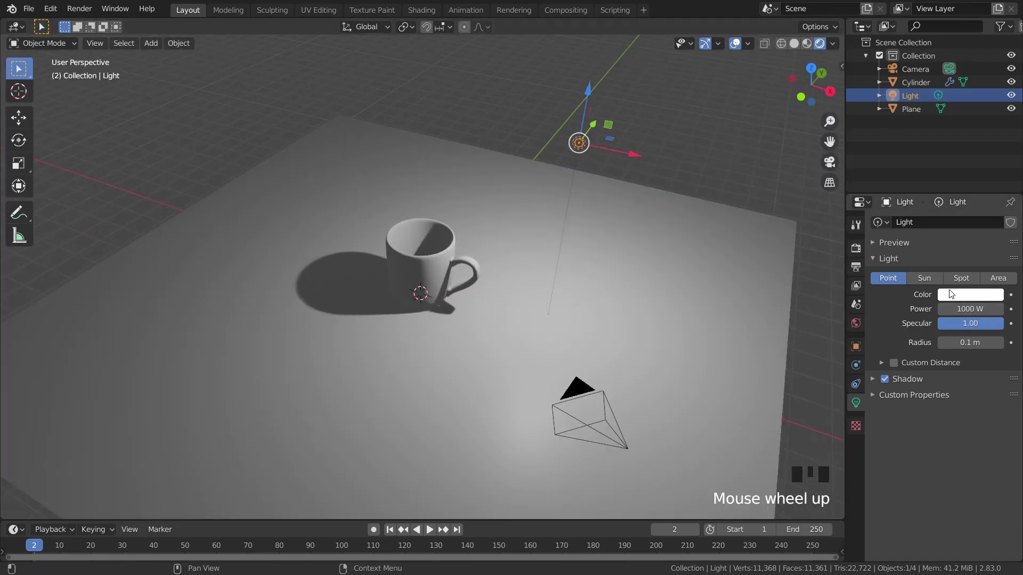
Select the mug body and frame the view closely around it
scroll(up, 3)
click(434, 267)
click(439, 250)
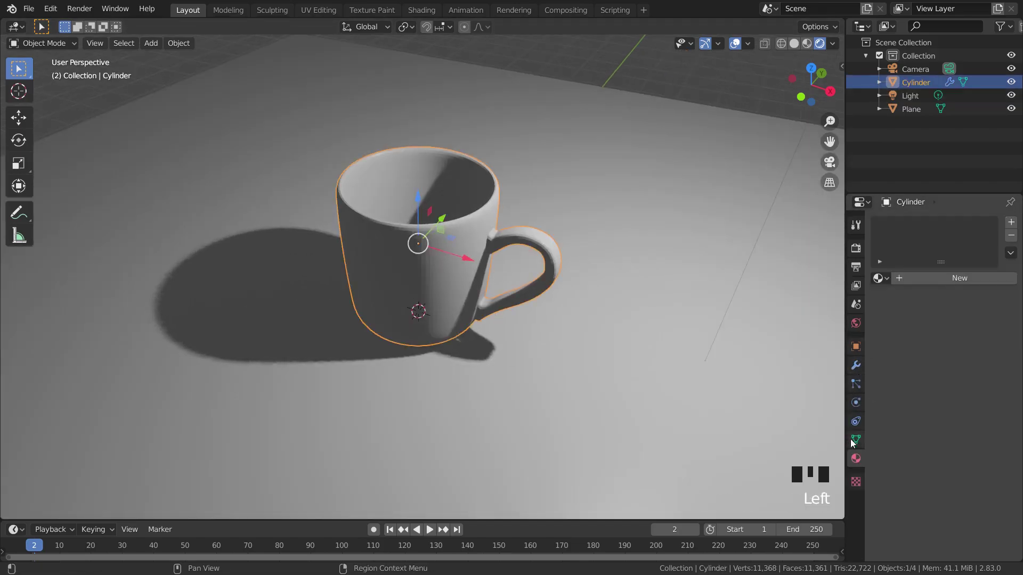
drag(952, 313, 520, 361)
key(KP_Decimal)
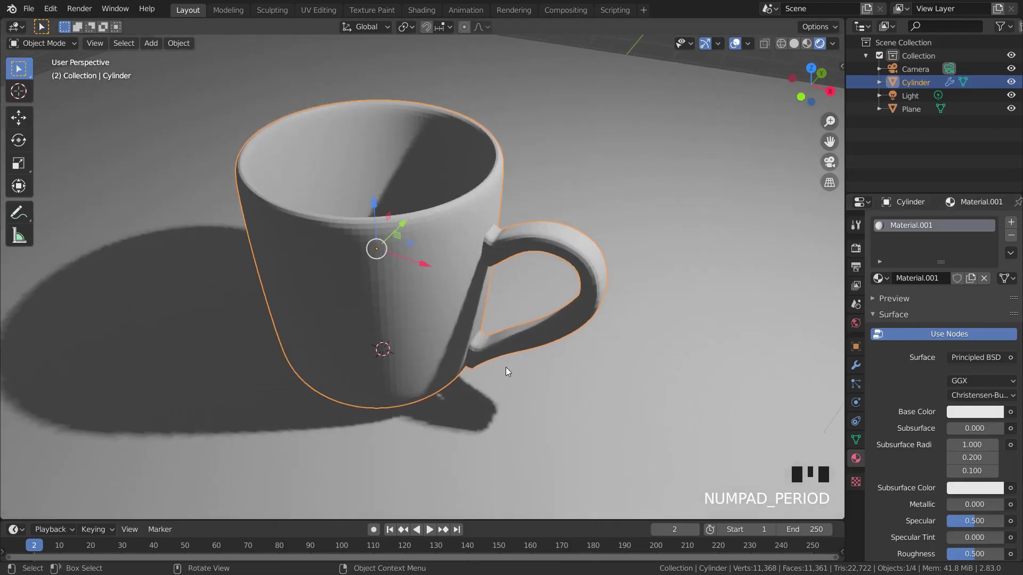
middle_click(544, 361)
scroll(down, 3)
drag(536, 359, 654, 259)
Rotate the mug about its vertical Z axis so the handle points right, then view through the camera
key(r)
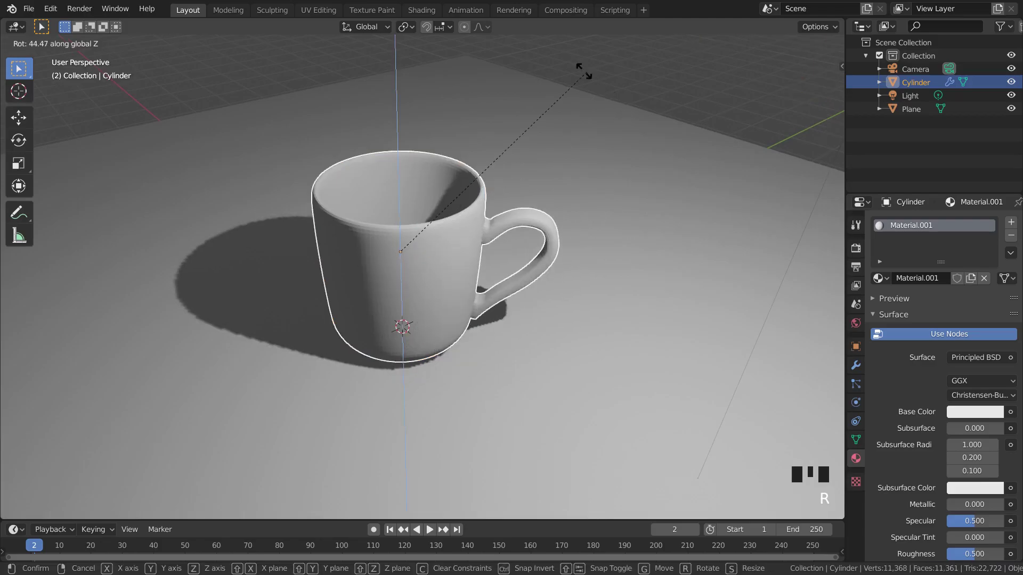
scroll(down, 3)
key(KP_0)
key(r)
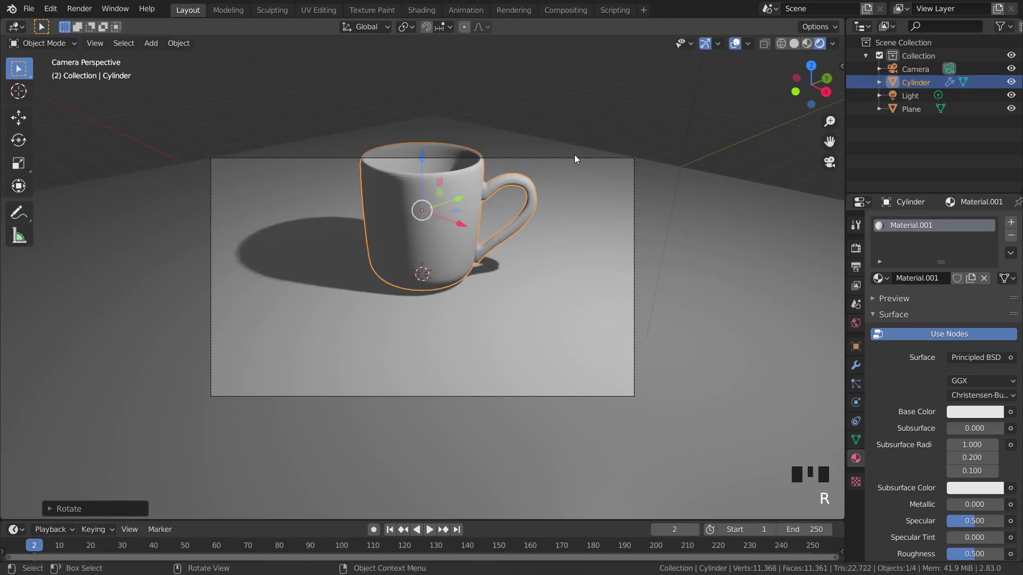
Move the camera closer so the mug fills much more of the camera frame
click(573, 158)
drag(581, 164, 645, 184)
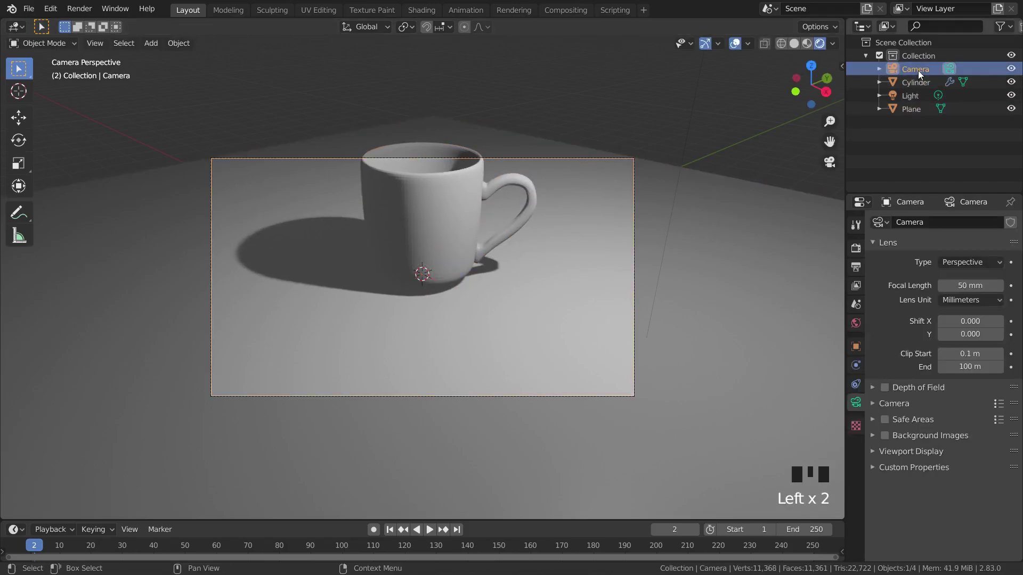
key(g)
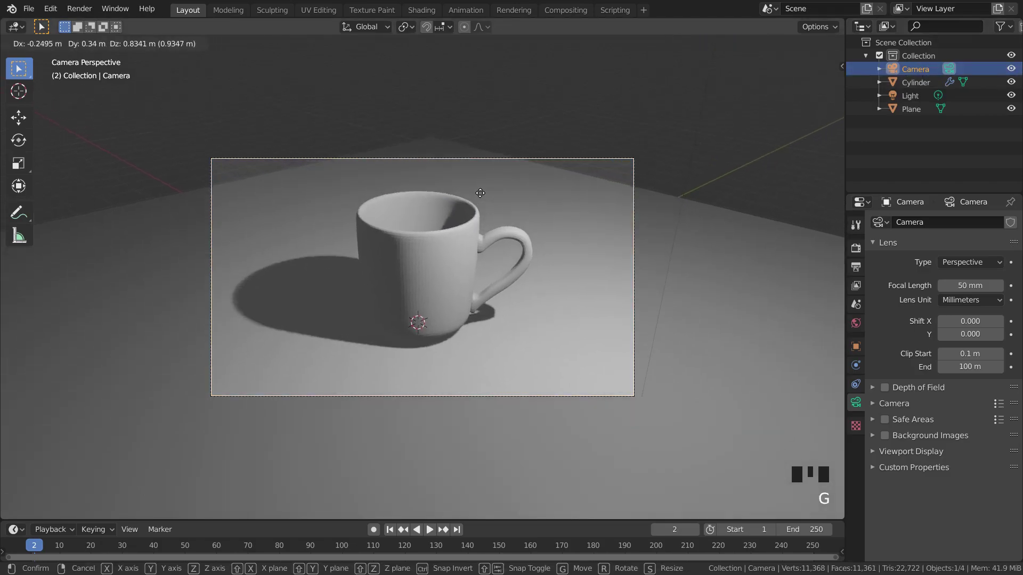
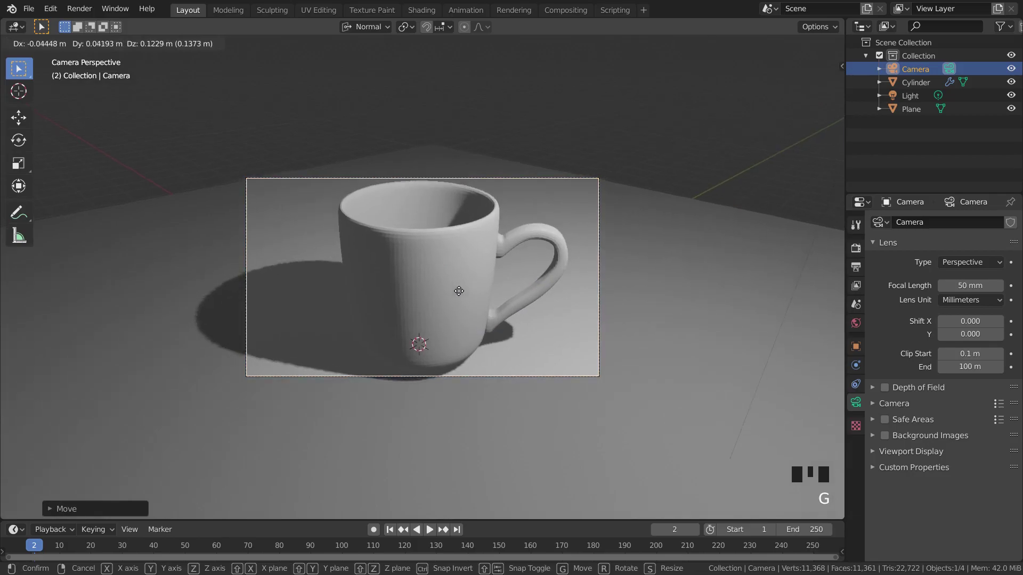
key(g)
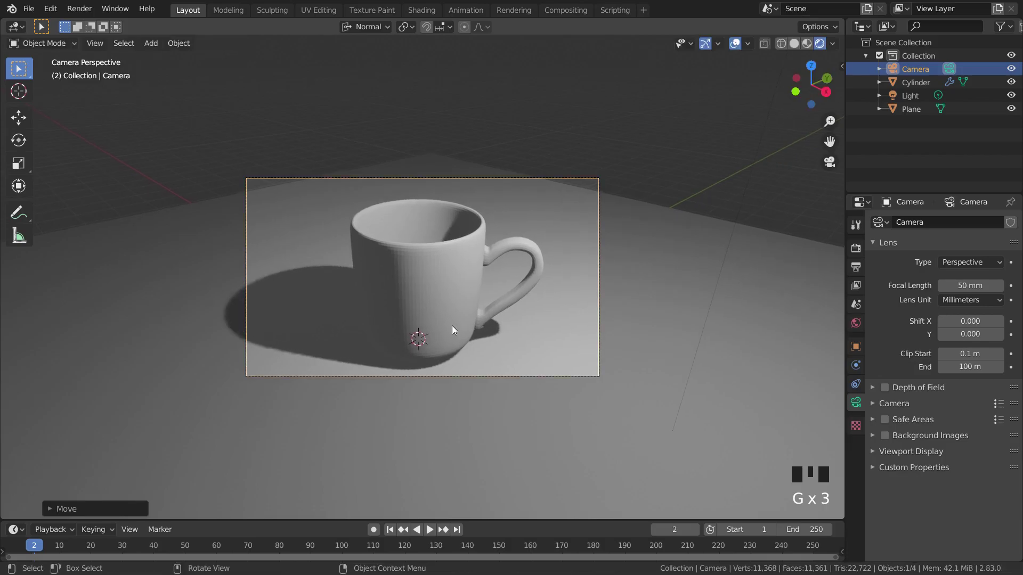
Leave the camera framing, orbit around the scene and select the mug with its properties shown
click(424, 312)
scroll(down, 3)
drag(463, 326, 474, 330)
scroll(down, 3)
click(425, 293)
middle_click(490, 310)
scroll(up, 3)
scroll(down, 3)
click(727, 96)
drag(674, 208, 424, 291)
click(424, 292)
middle_click(468, 289)
scroll(up, 3)
key(KP_Decimal)
Set the mug material's Base Color to orange, then select the light and switch to top view
scroll(down, 3)
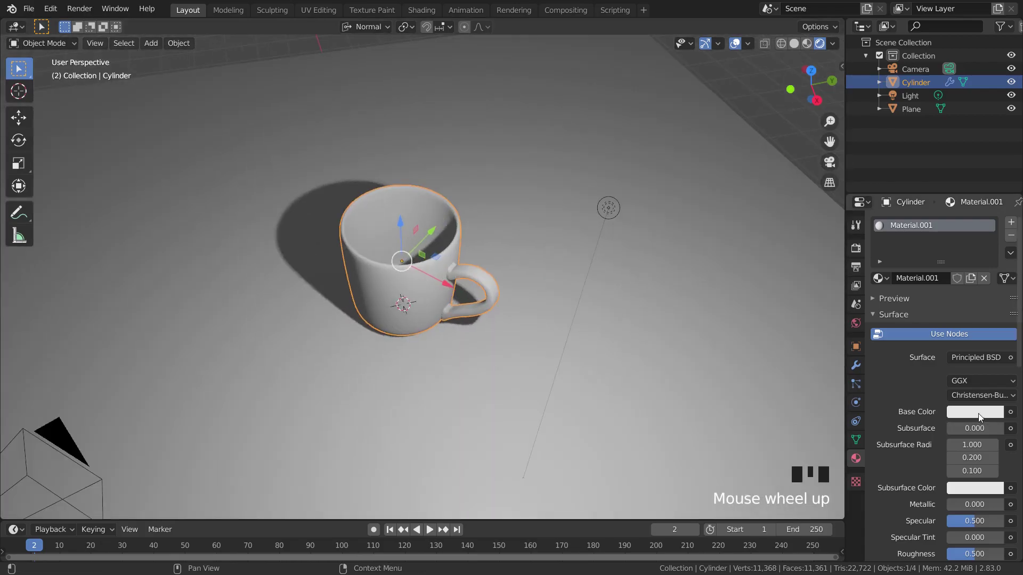
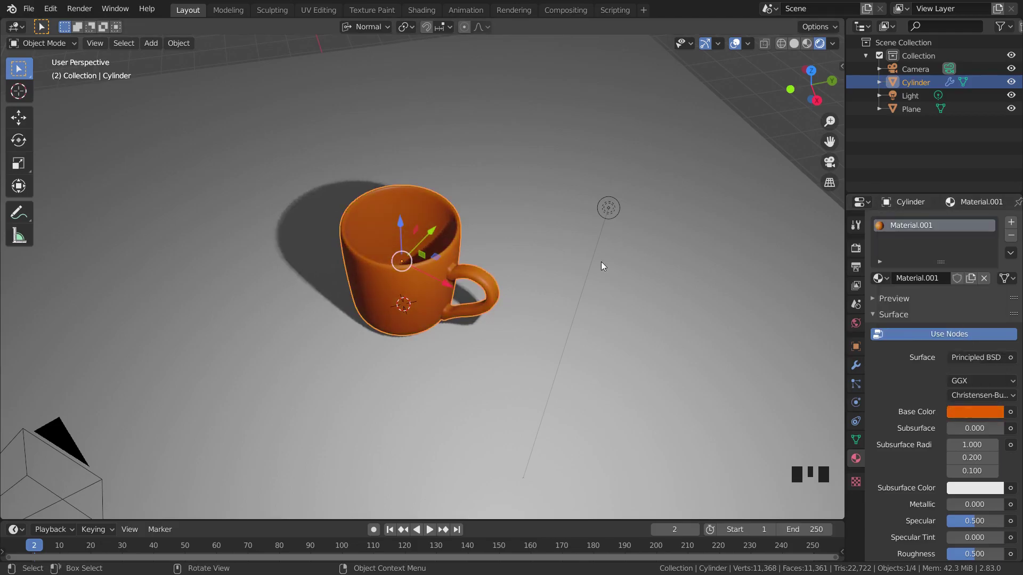
scroll(down, 3)
click(681, 196)
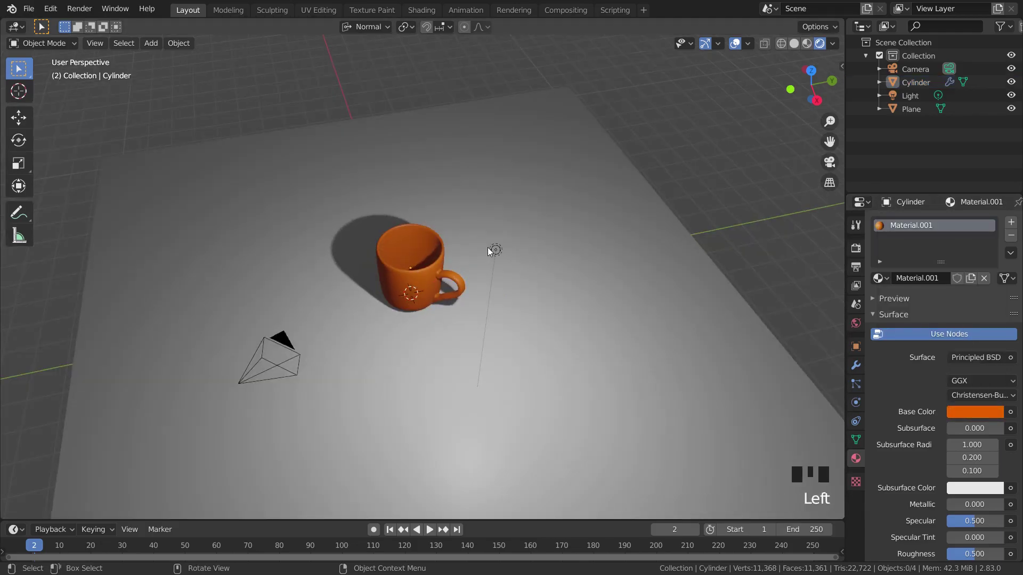
click(494, 250)
key(KP_7)
Move the point light to sit beside the mug in top view
scroll(down, 3)
key(g)
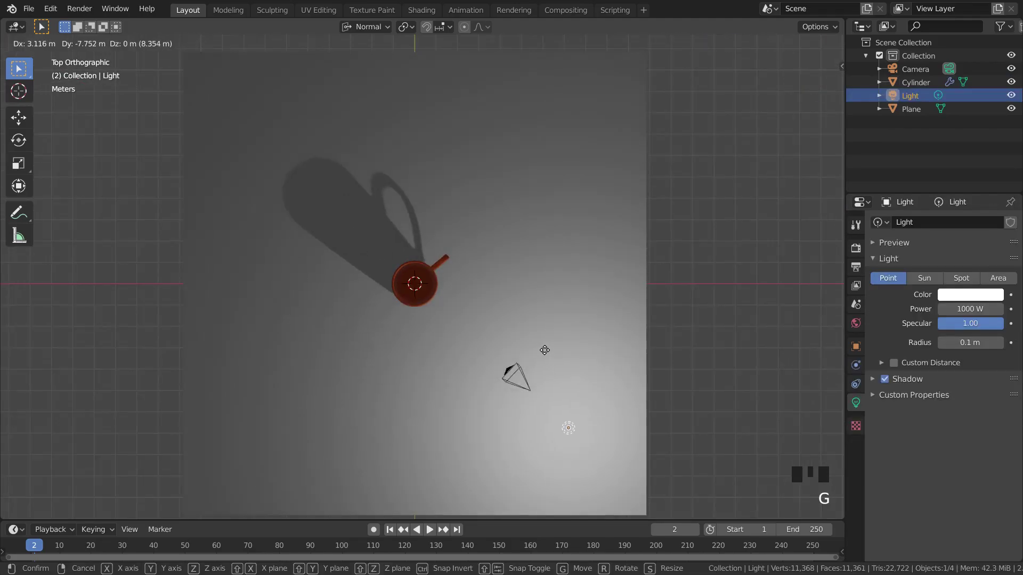
key(ctrl+z)
key(g)
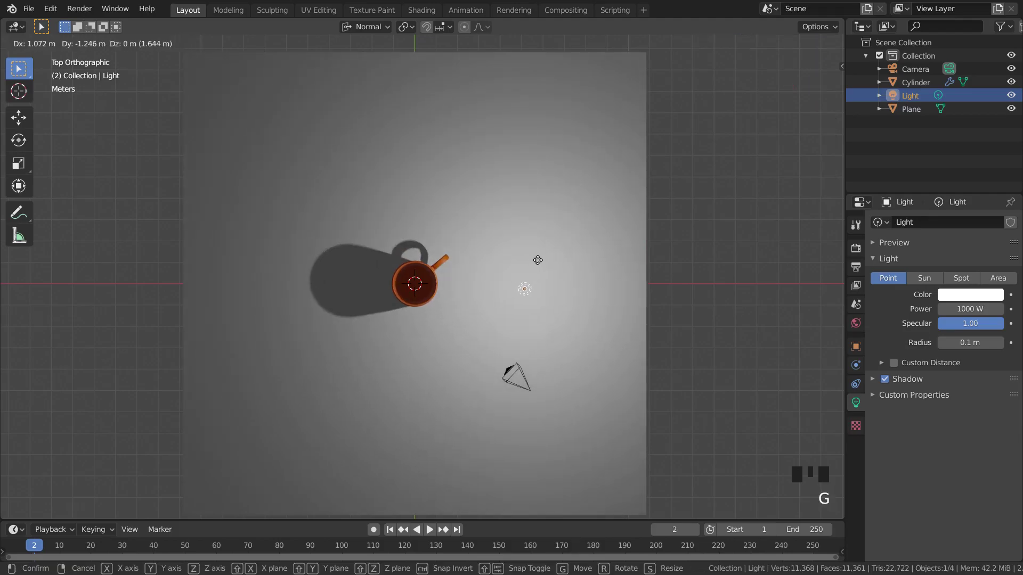
key(g)
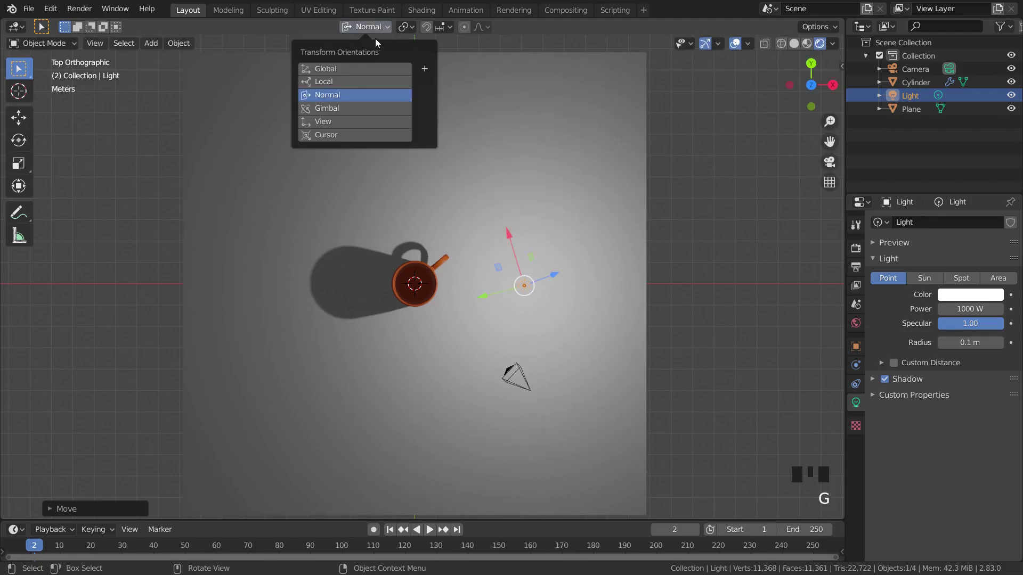
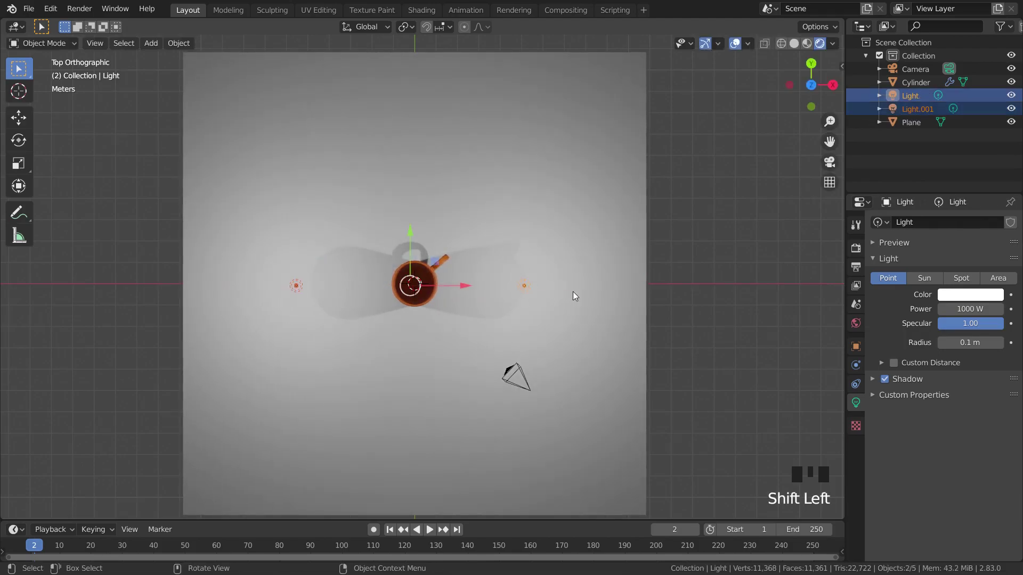
Duplicate the light into Light.001–Light.003 around the mug and return to camera view
key(shift+d)
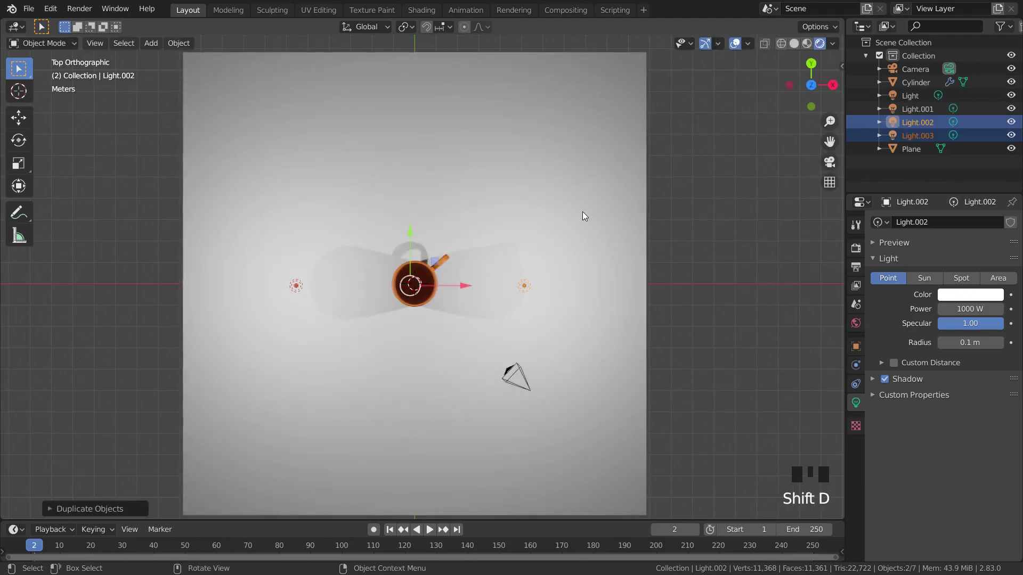
key(r)
key(KP_0)
click(698, 193)
Lower Hue and Value of the mug's Base Color to a darker orange-red
scroll(up, 3)
click(519, 234)
scroll(down, 3)
click(974, 408)
scroll(up, 3)
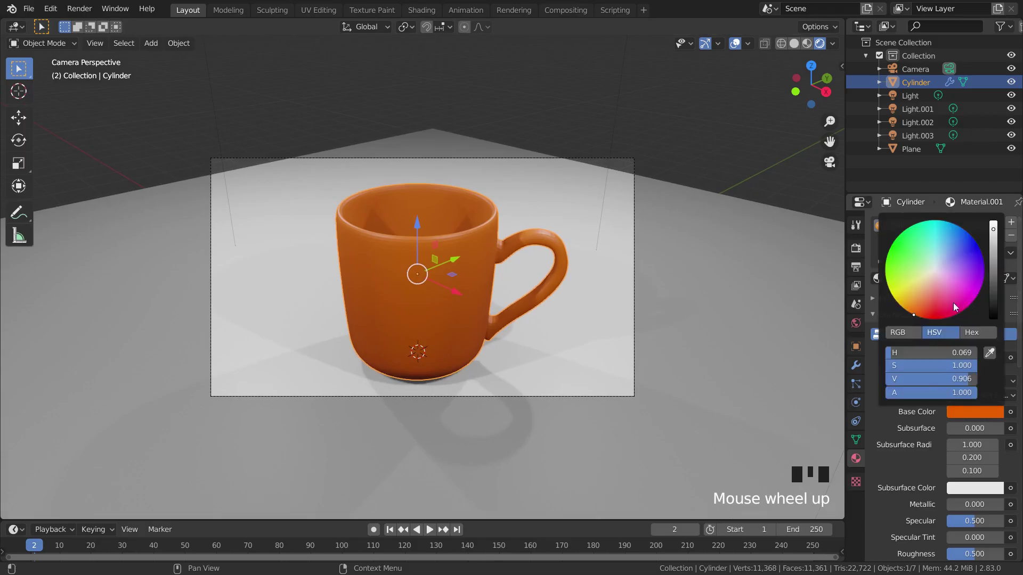
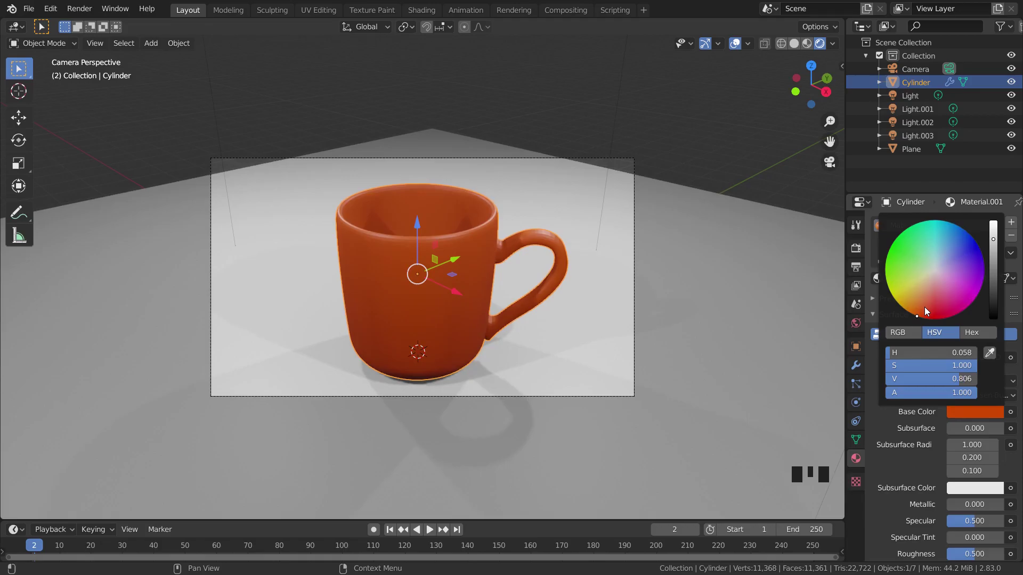
click(774, 189)
Orbit around the lit mug to check the new colour and deselect everything
key(alt+a)
scroll(down, 3)
drag(726, 203, 582, 250)
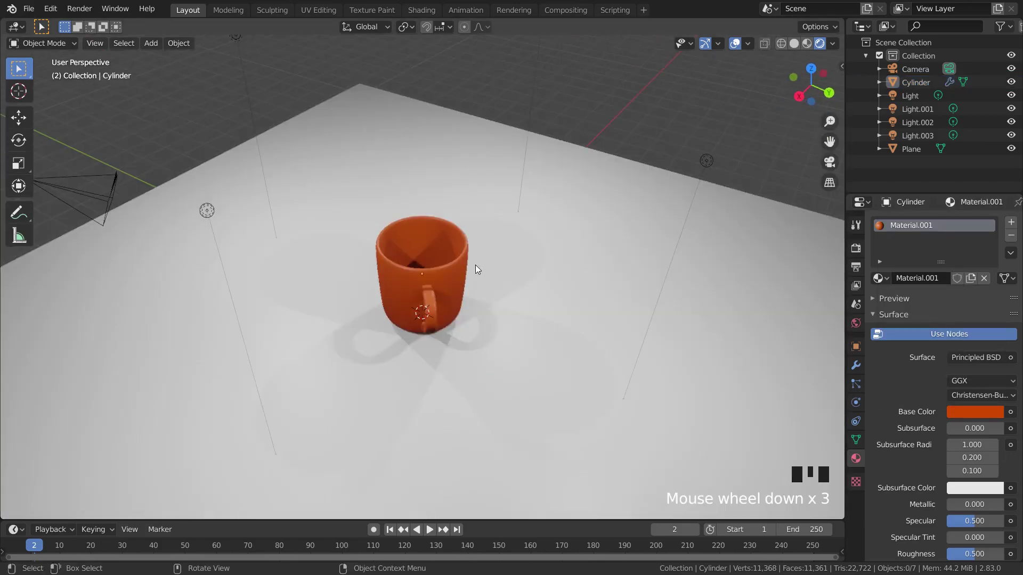
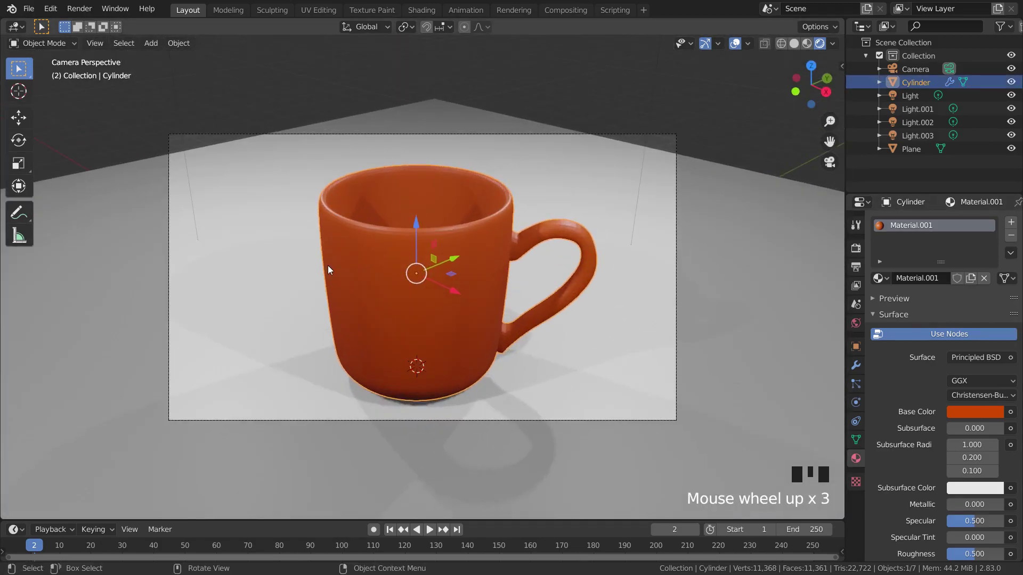
key(alt+a)
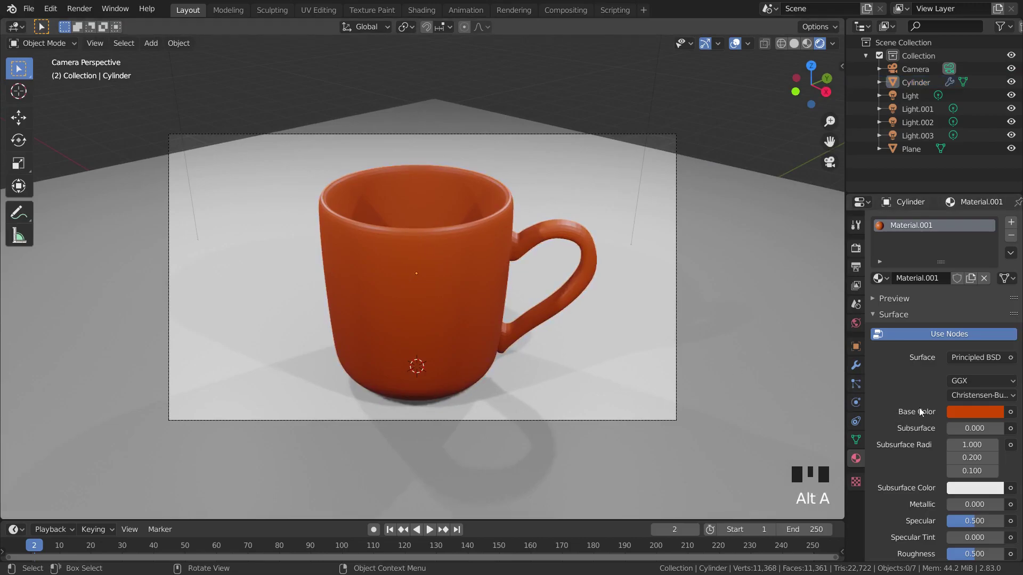
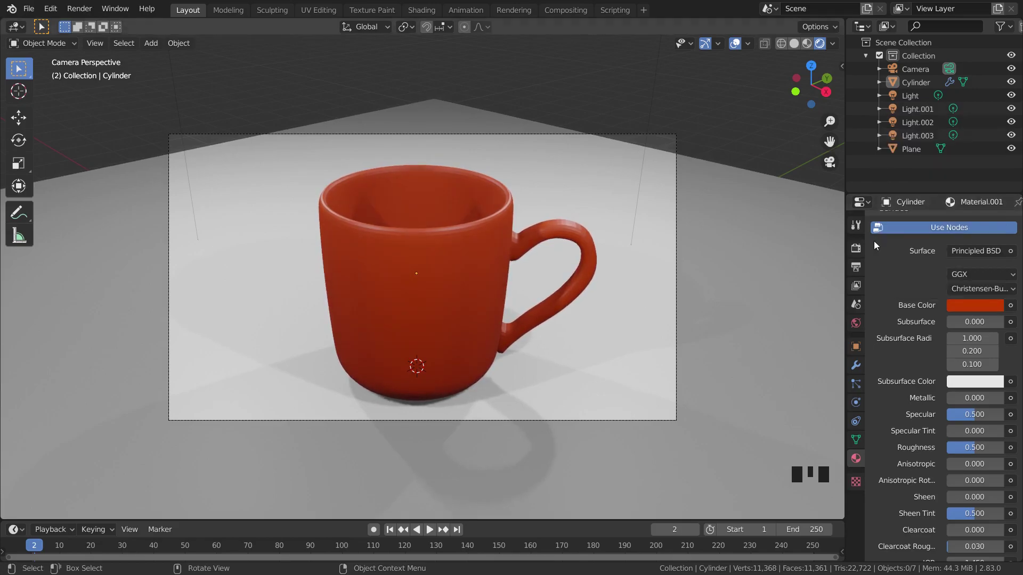
Adjust the mug's Base Color on the HSV wheel toward a deeper orange-red
click(958, 202)
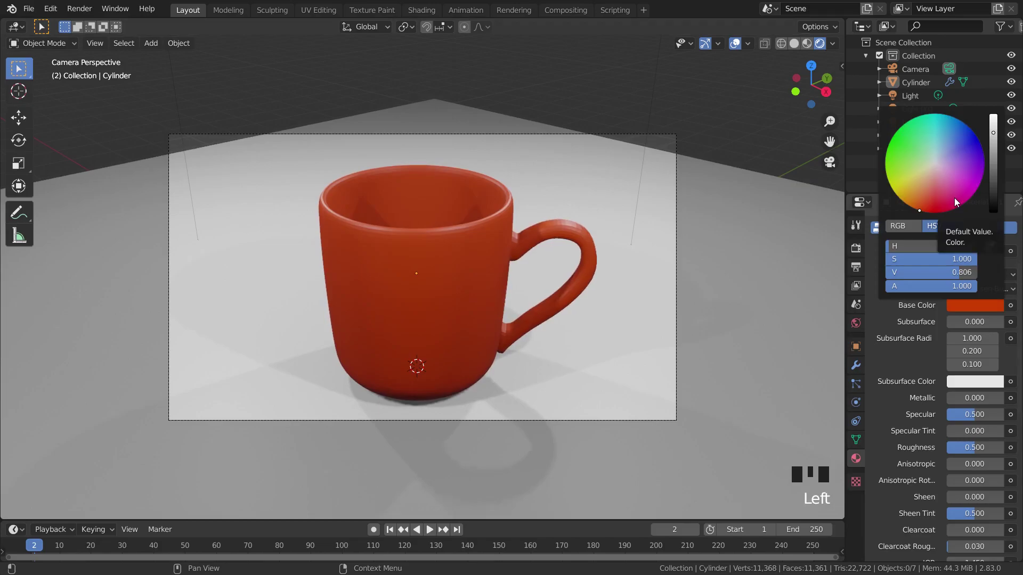
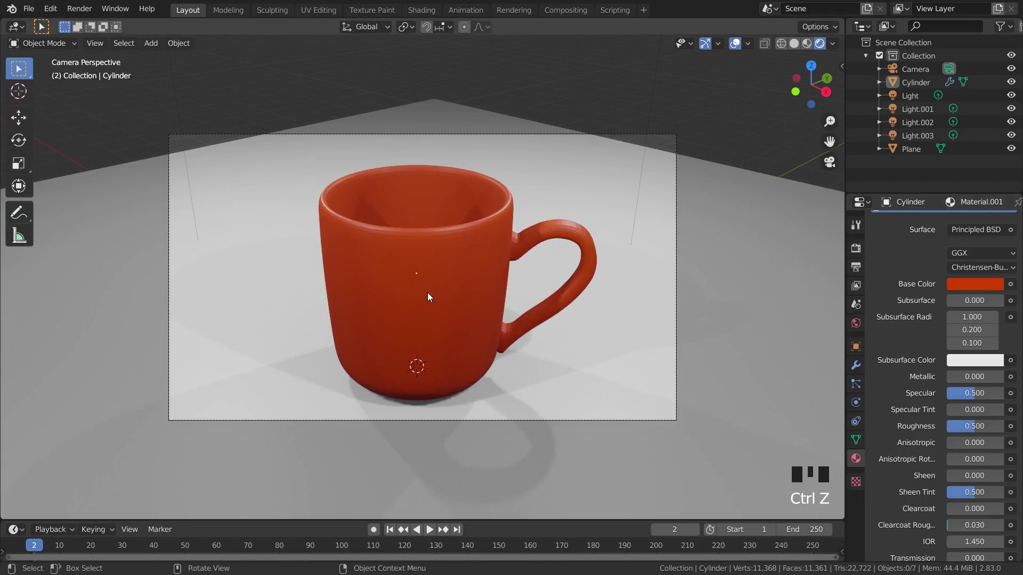
Apply Shade Smooth to the mug
click(402, 232)
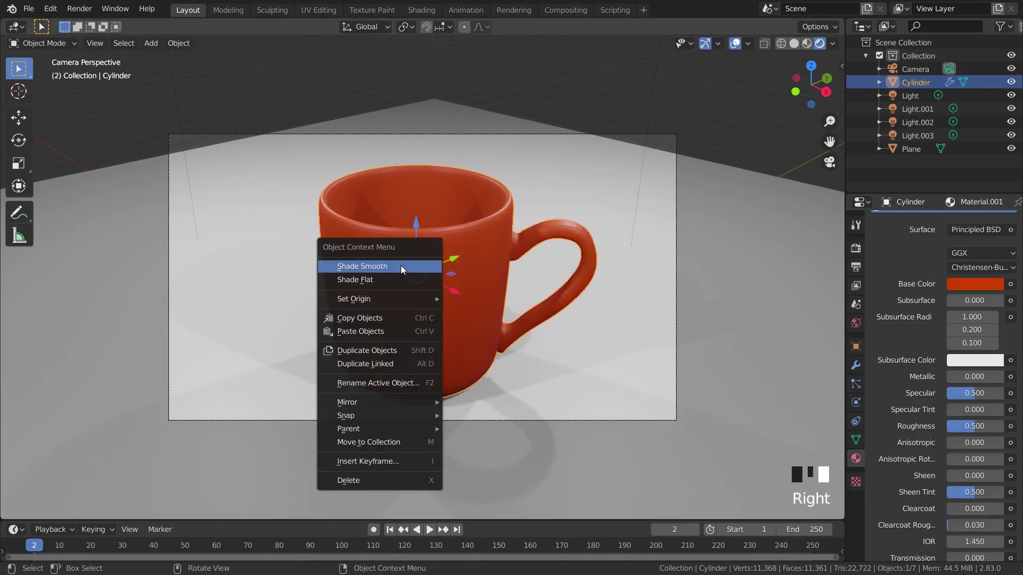
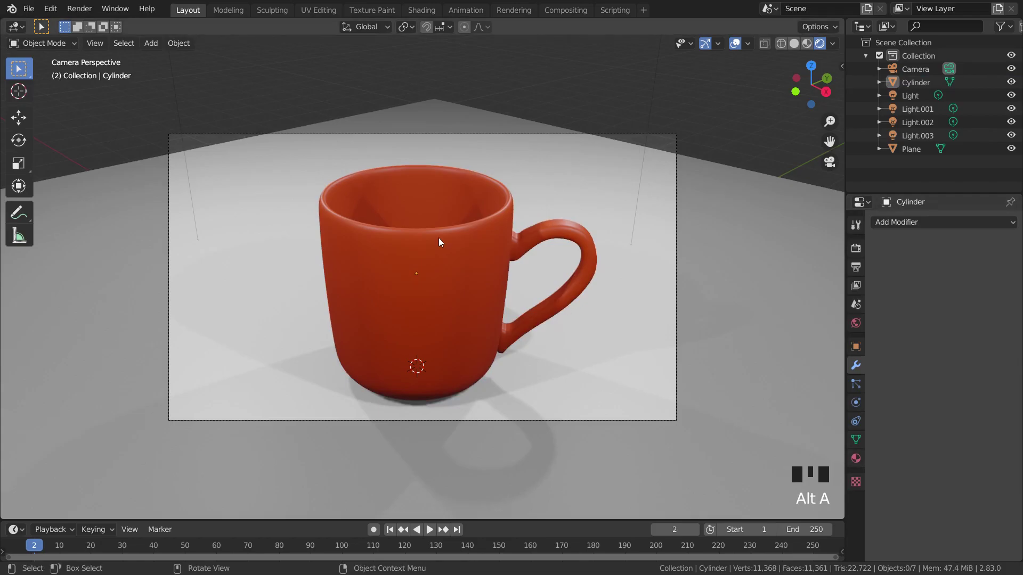
click(471, 278)
Enable Auto Smooth at 30° in the mug's Object Data Normals settings
click(910, 461)
drag(912, 475, 894, 472)
click(893, 472)
click(894, 473)
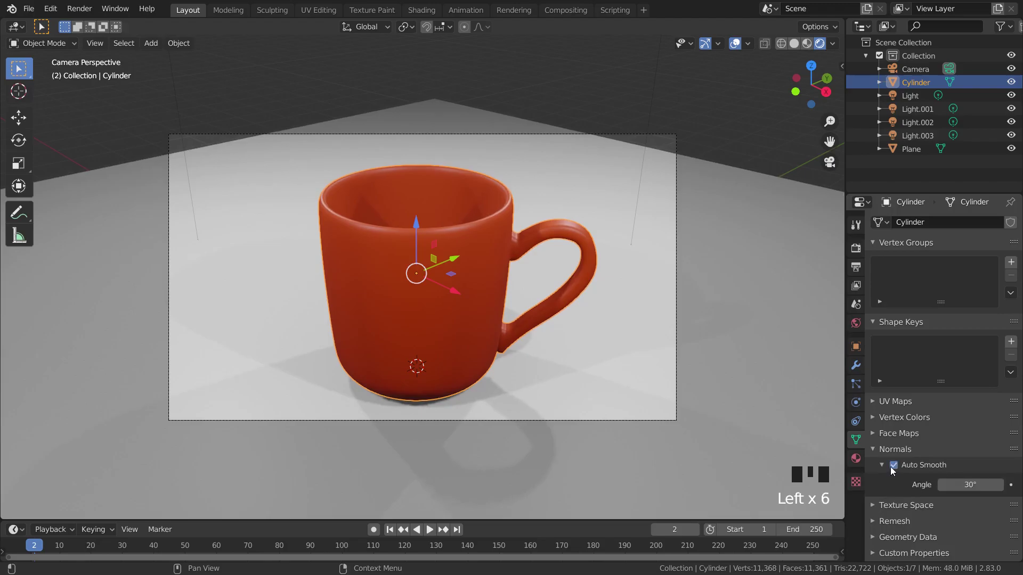